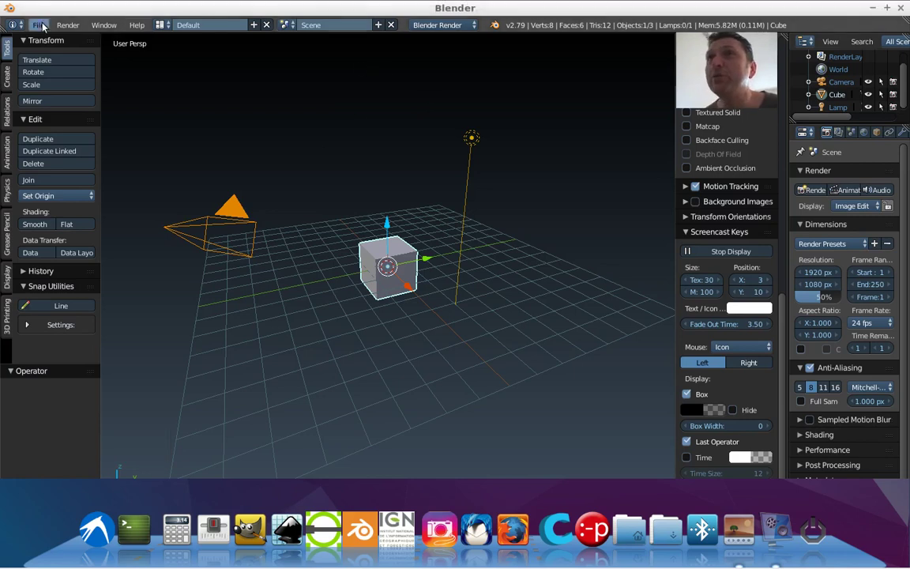
Delete the default cube and lamp, working from the Top Ortho view
click(75, 105)
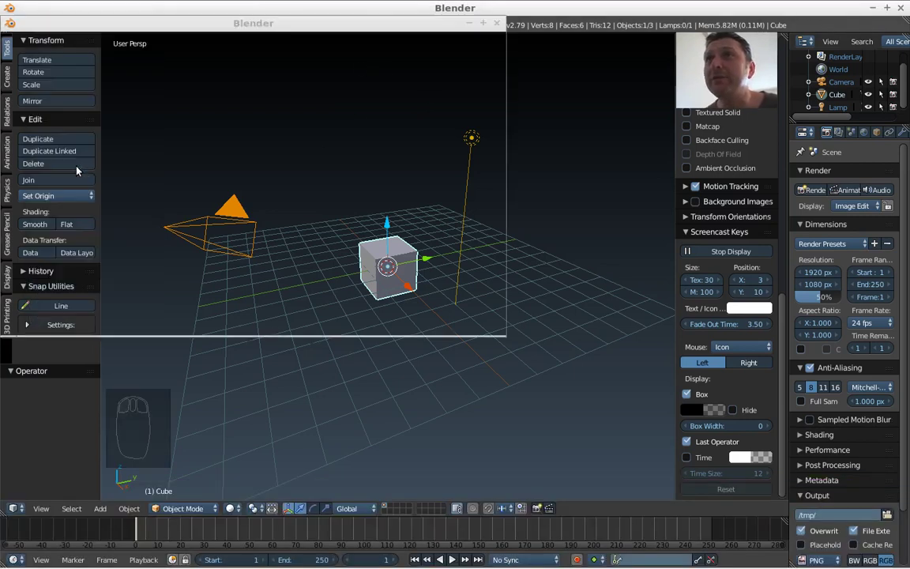
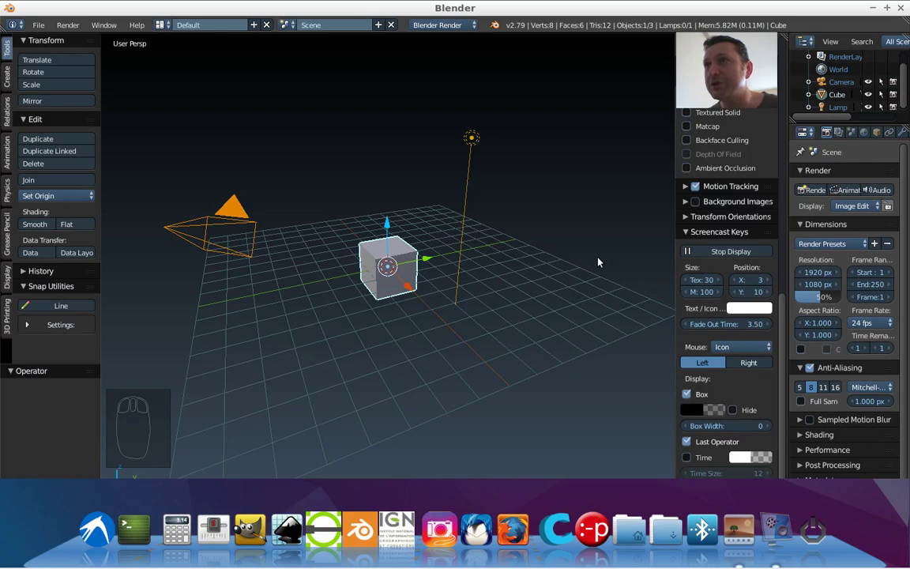
key(KP_7)
key(KP_8)
drag(618, 223, 519, 267)
key(KP_7)
key(KP_5)
drag(427, 327, 446, 315)
key(x)
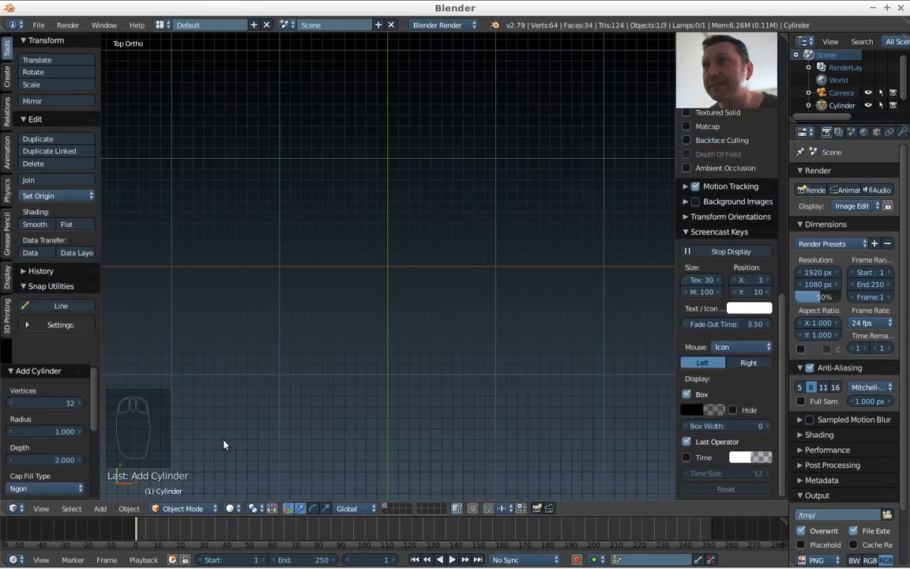
Add a cylinder, frame it in the view and reveal its scale and dimension values
drag(369, 363, 546, 266)
key(KP_Decimal)
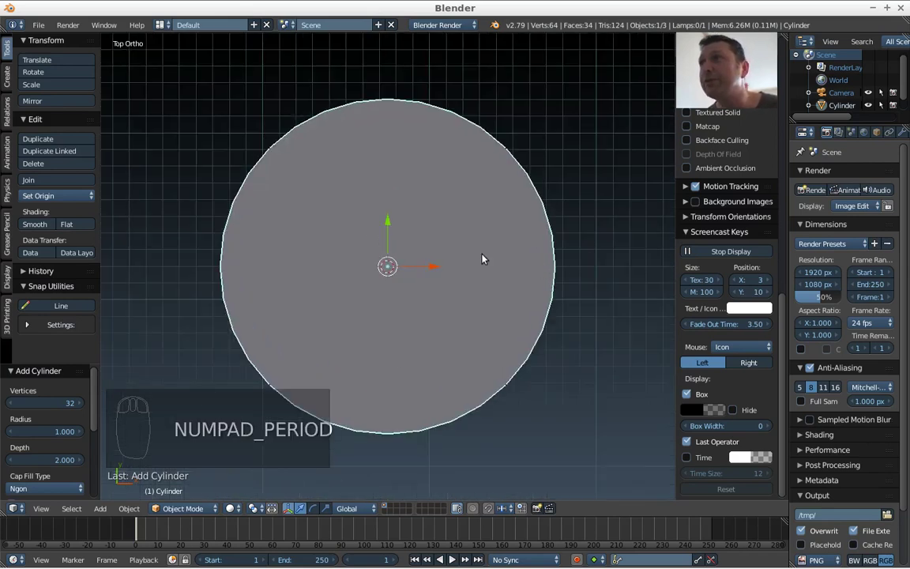
click(788, 310)
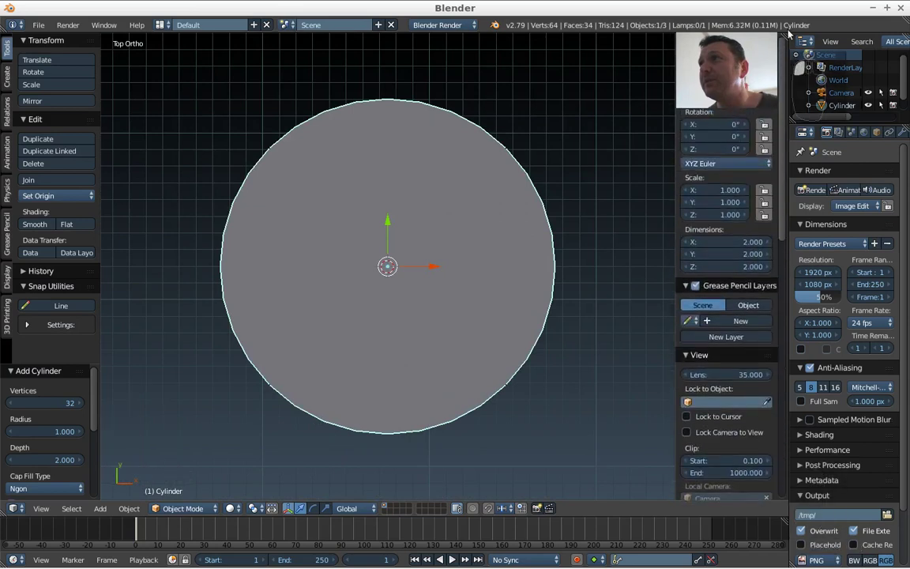
click(732, 86)
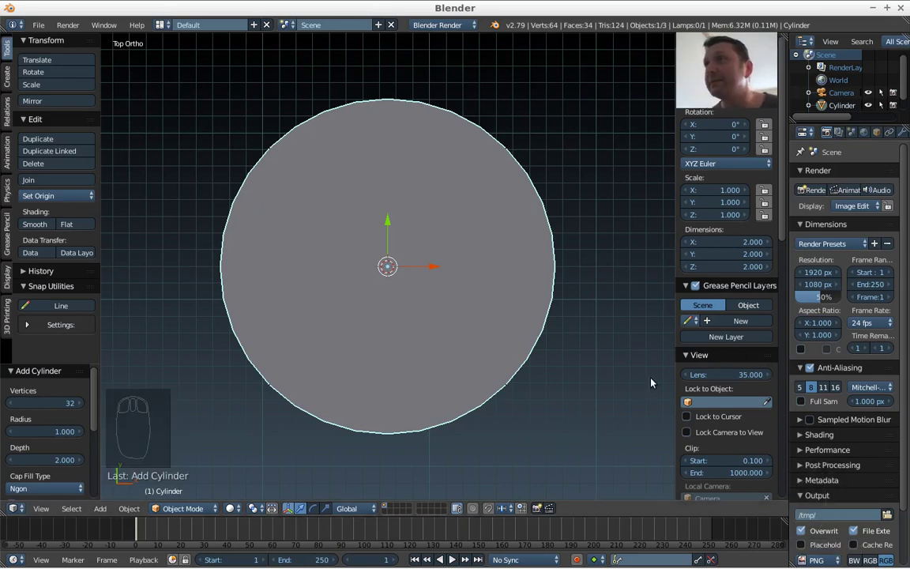
Toggle the properties sidebar off and on, leaving the Transform panel visible
key(n)
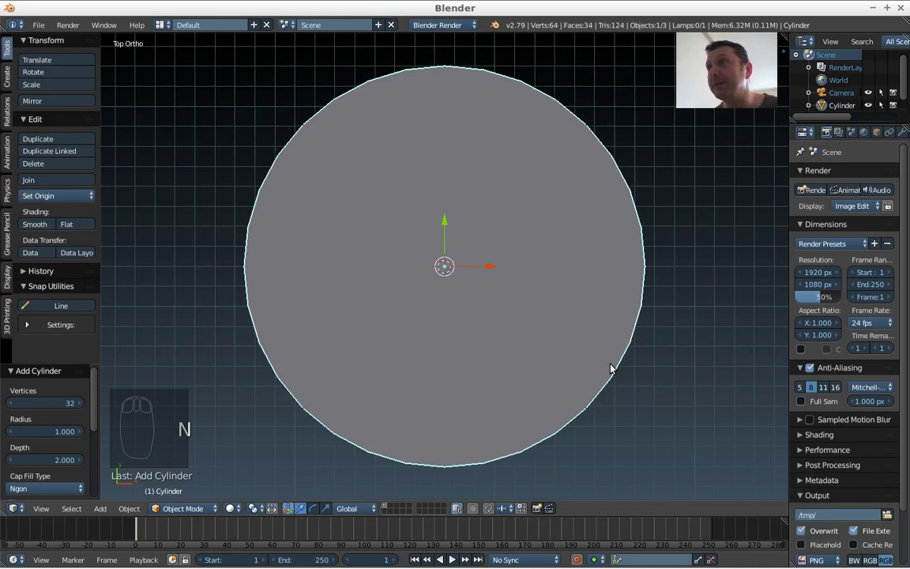
key(n)
key(n)
key(n)
key(n)
key(n)
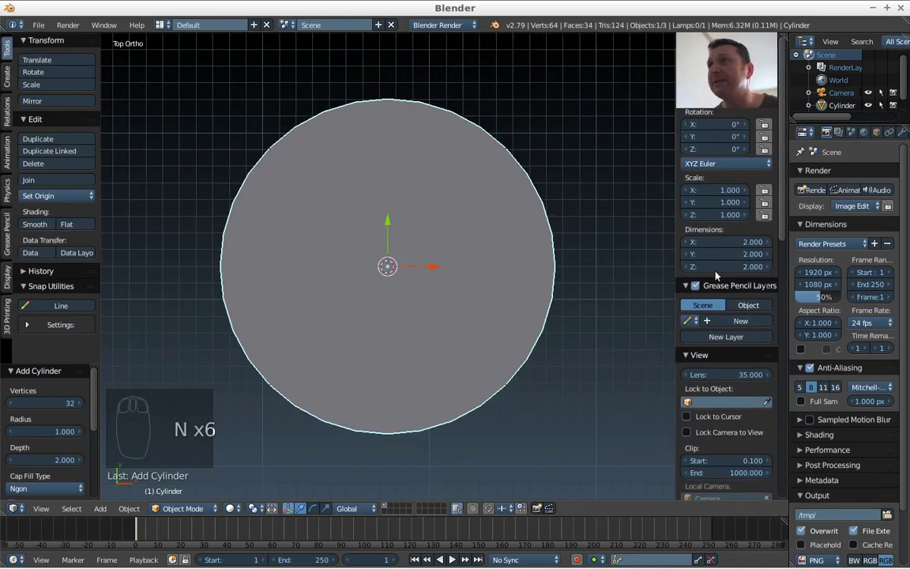
key(n)
key(n)
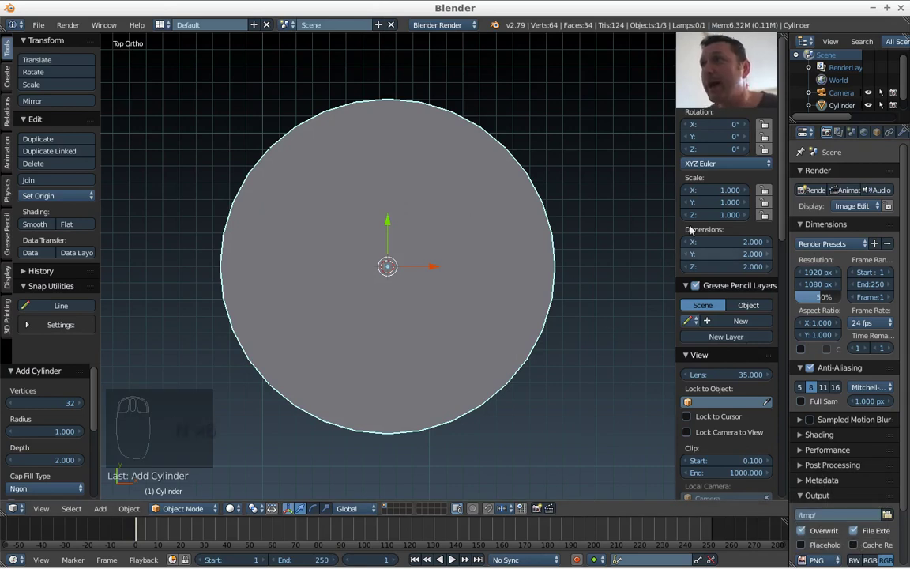
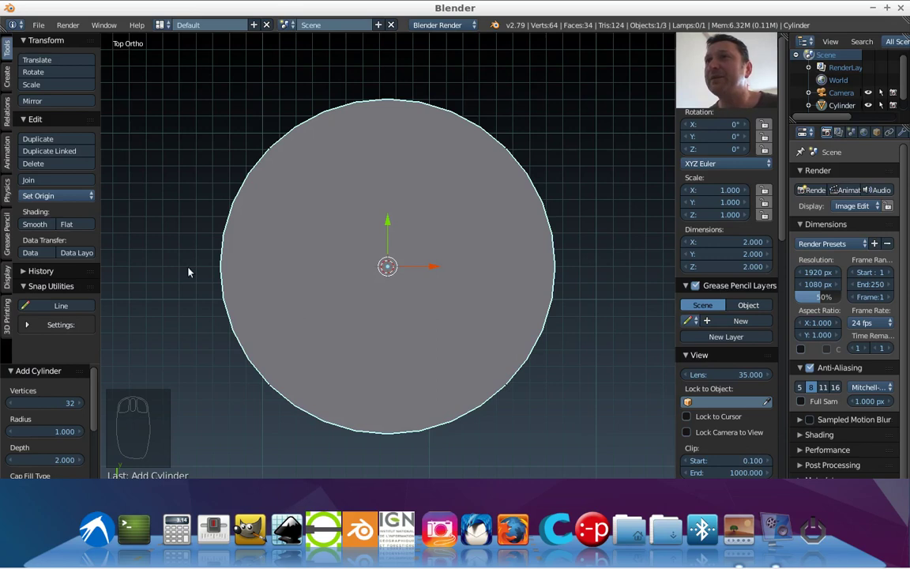
Move the 3D cursor aside, then snap it back to the world centre via Shift+S
drag(189, 271, 330, 323)
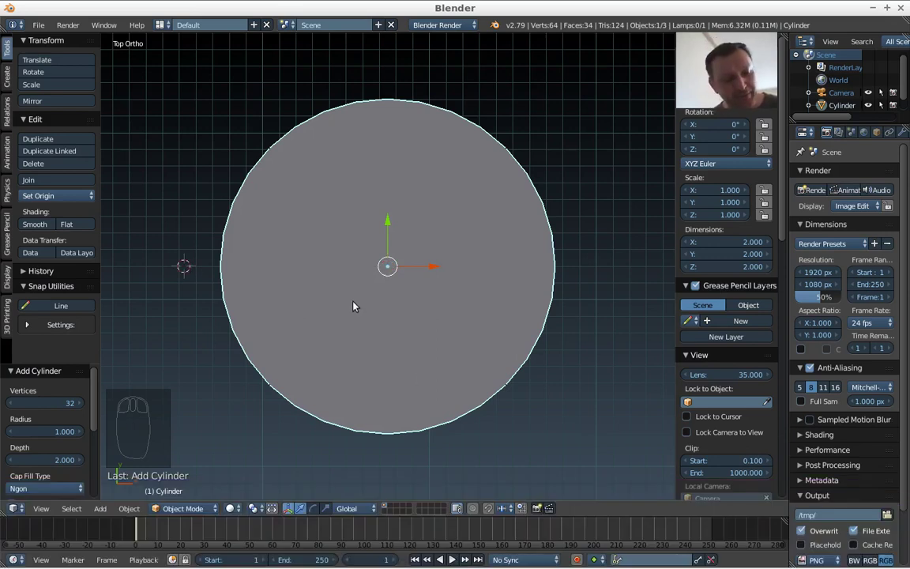
key(shift+s)
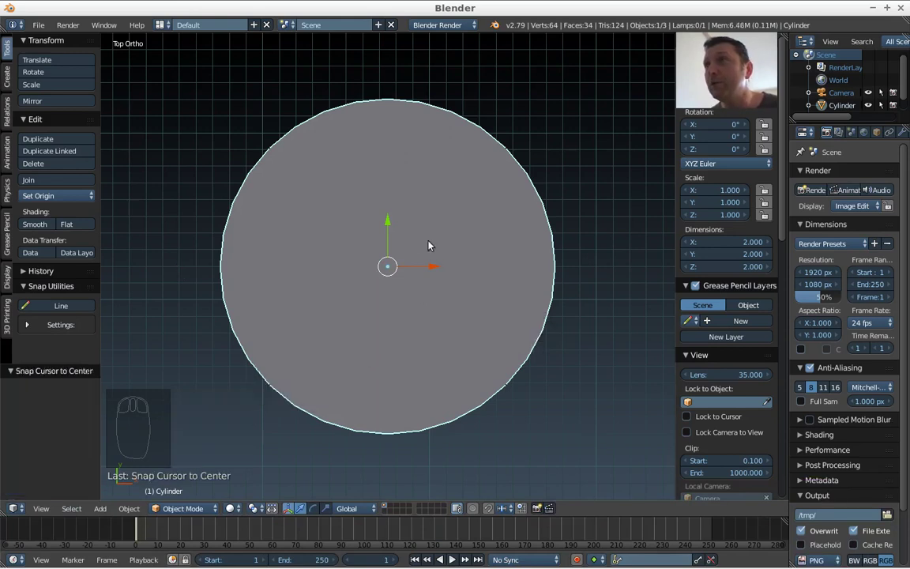
key(shift+s)
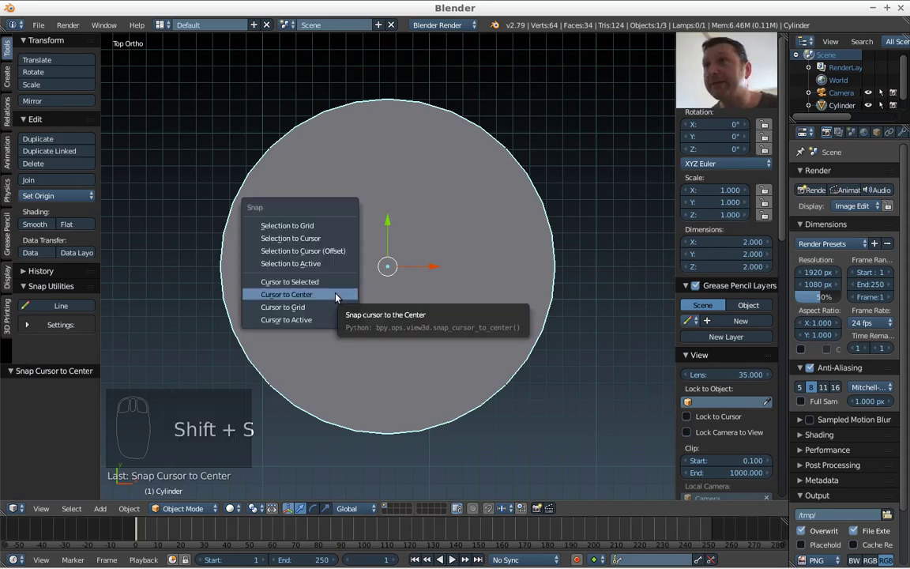
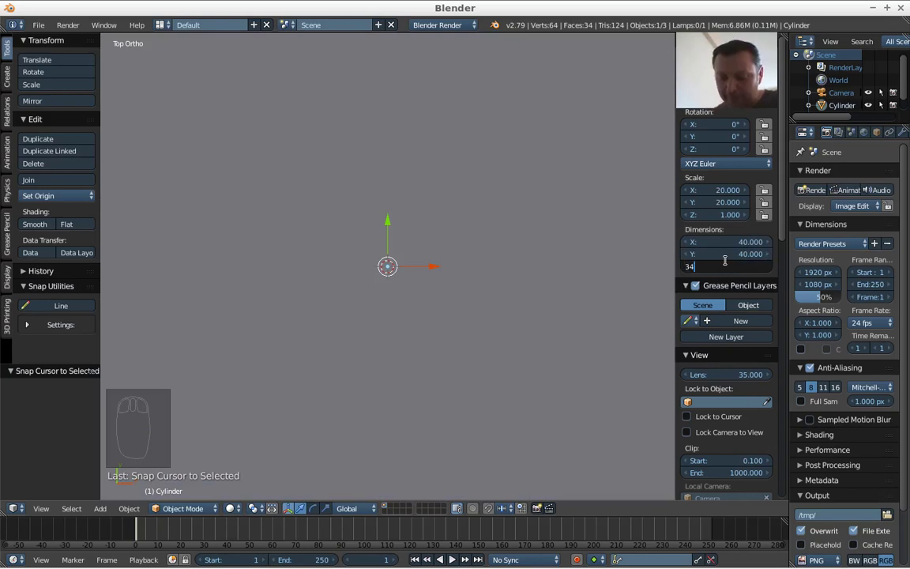
Zoom out around the 34-unit-tall cylinder and reach the 3D Printing toolshelf tab
drag(486, 289, 454, 339)
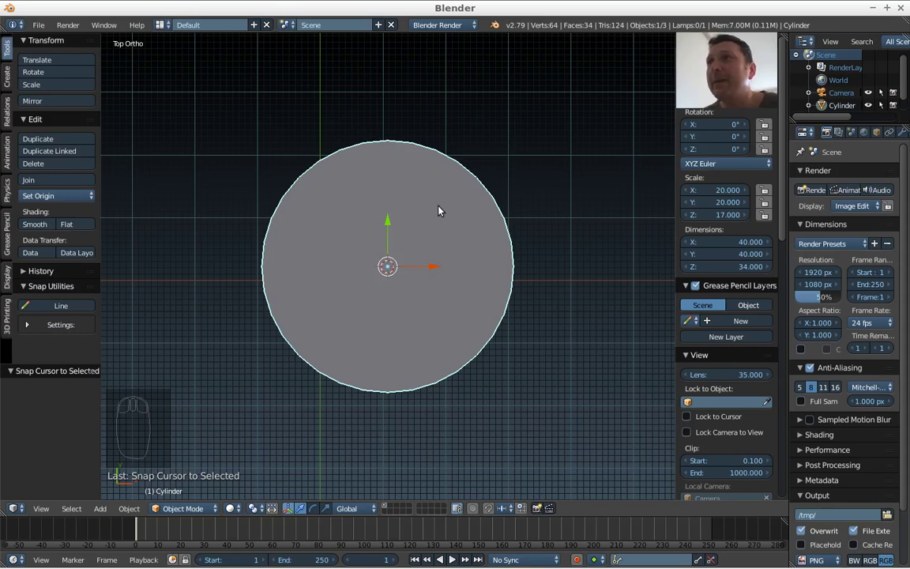
drag(450, 205, 16, 331)
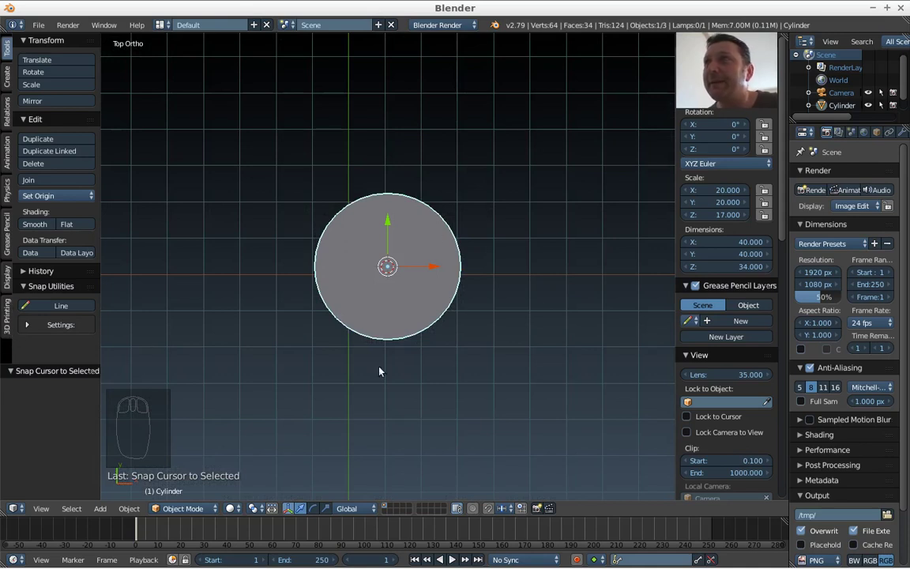
drag(9, 317, 91, 322)
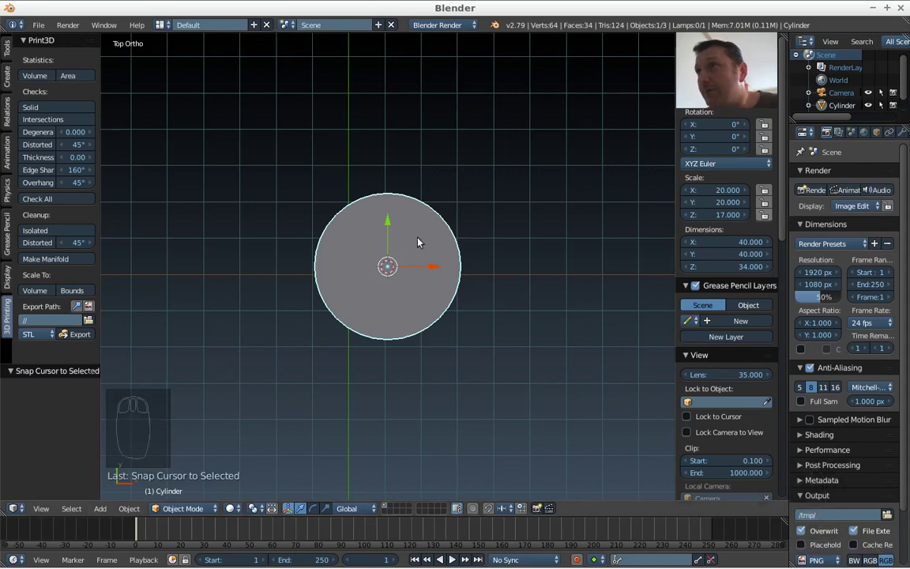
Orbit to check the cylinder's side, then return to the top-down view
drag(375, 288, 432, 277)
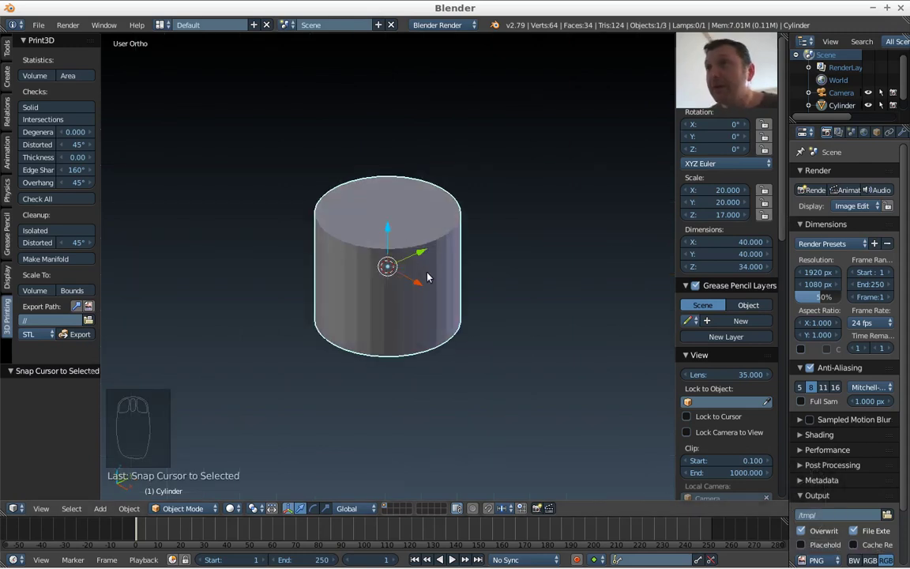
key(KP_7)
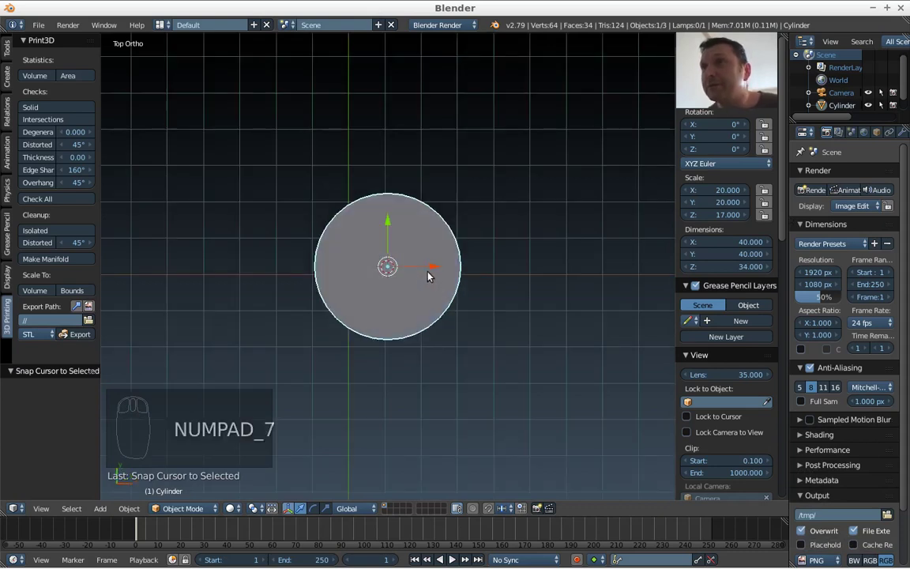
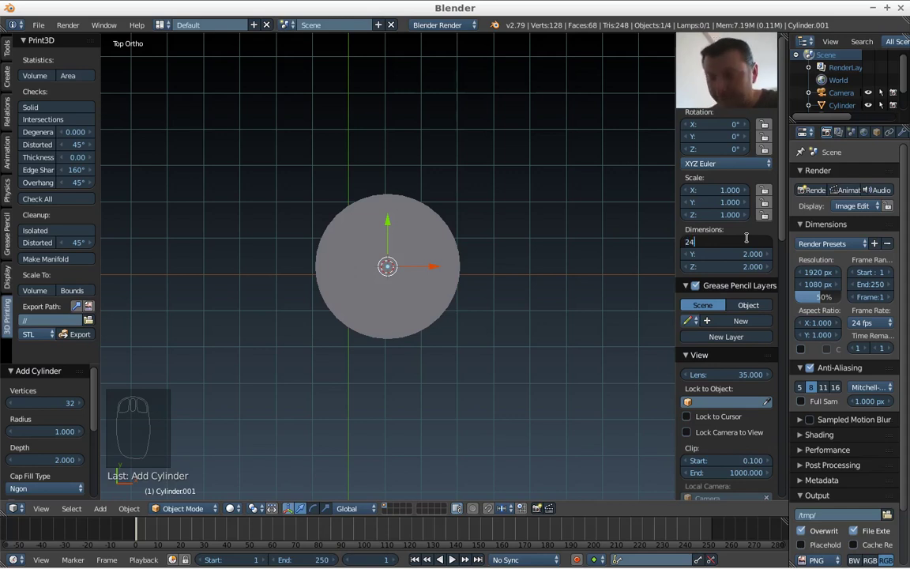
Give the inner cylinder a 24-unit width in X and Y and check it from front and top
drag(747, 255, 744, 254)
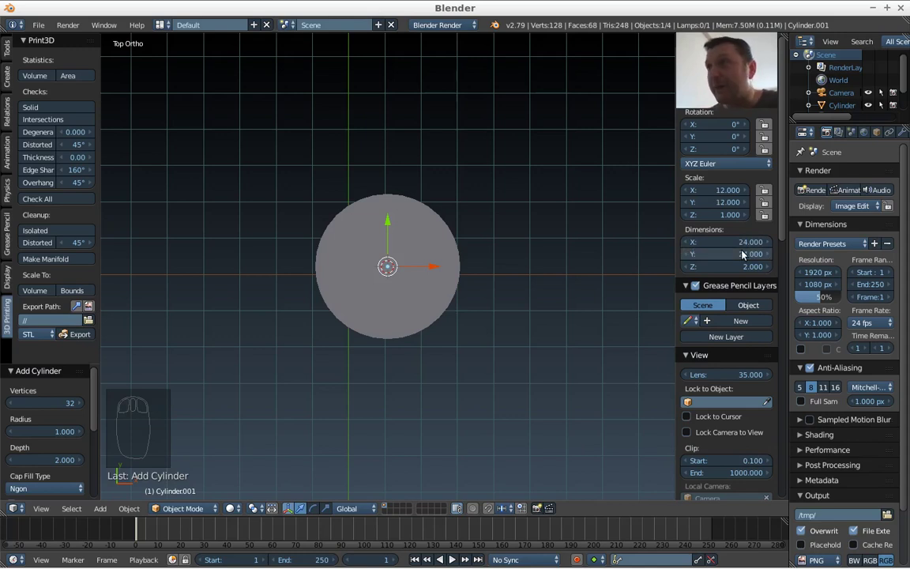
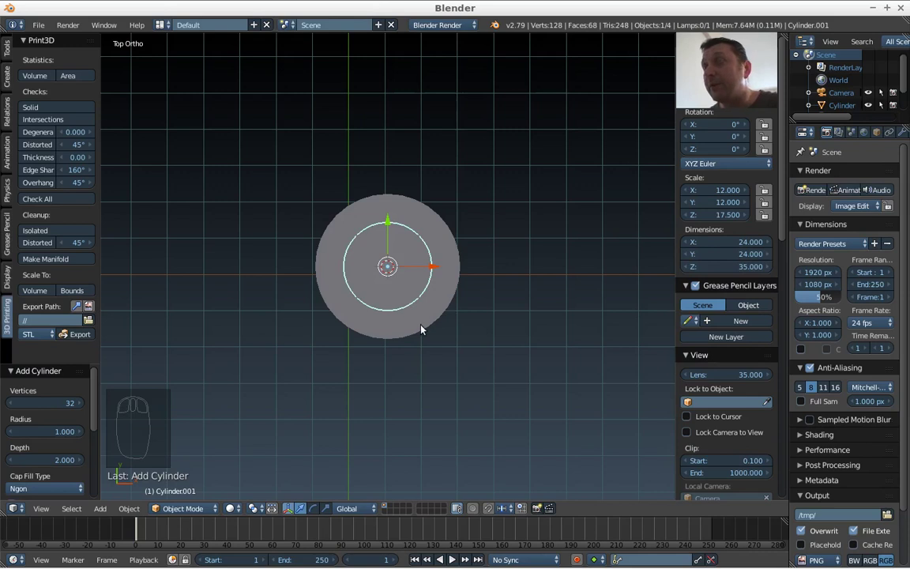
key(KP_1)
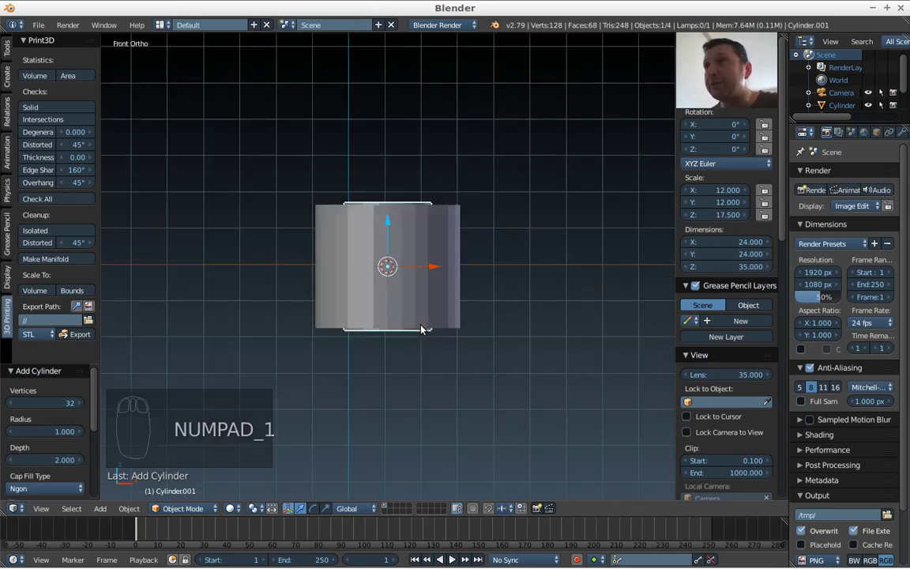
key(KP_7)
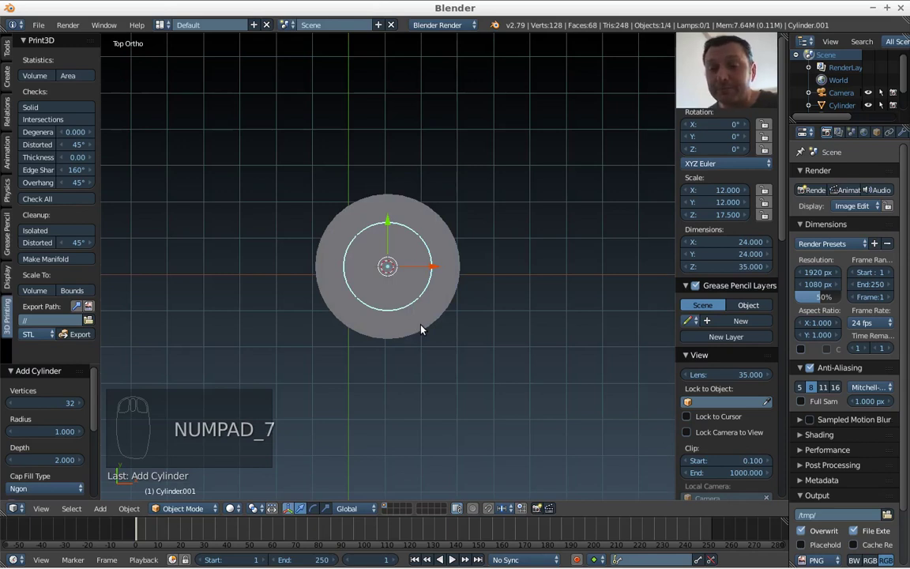
drag(461, 308, 449, 317)
drag(441, 323, 415, 229)
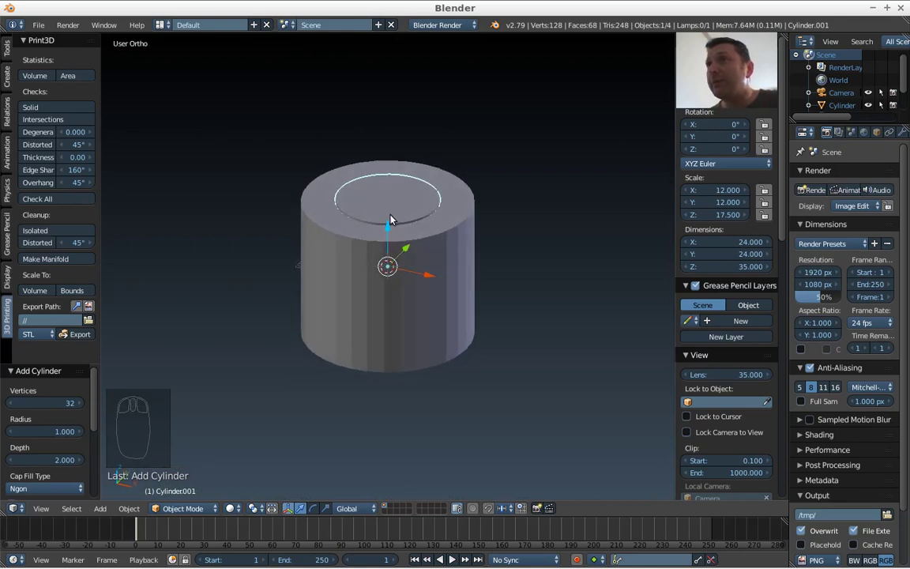
Scale the outer cylinder up to 40 by 40 by 34 so it surrounds the inner one
drag(394, 216, 425, 201)
drag(424, 201, 495, 217)
drag(483, 208, 490, 185)
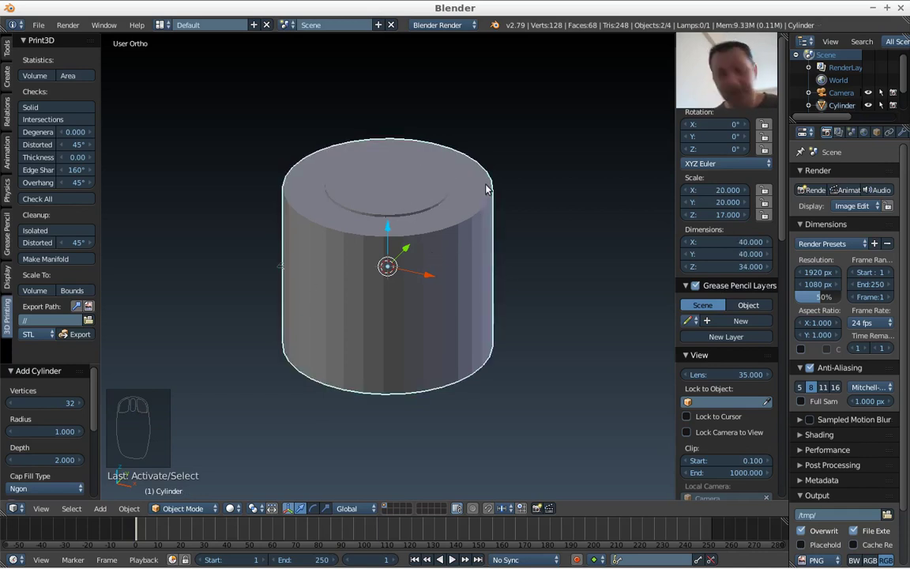
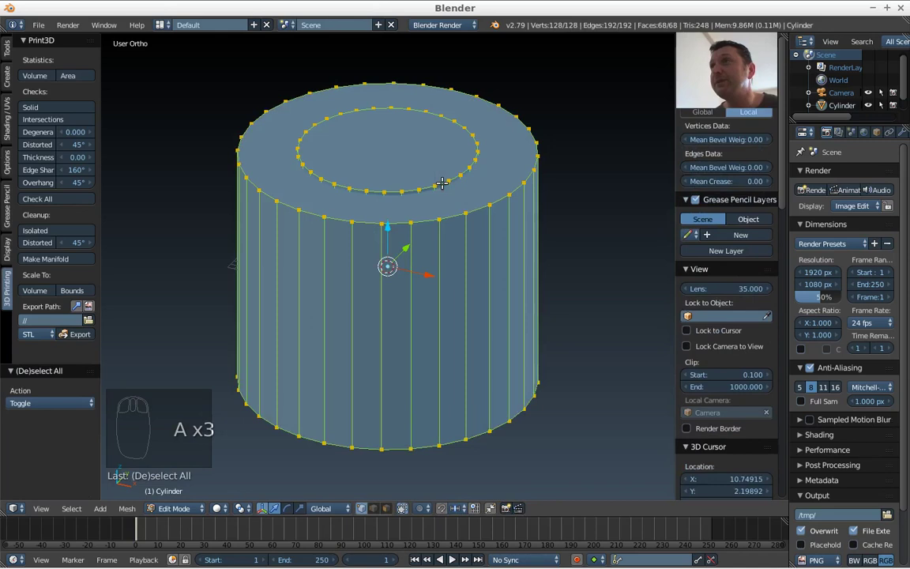
Deselect every vertex of the joined cylinder mesh
key(a)
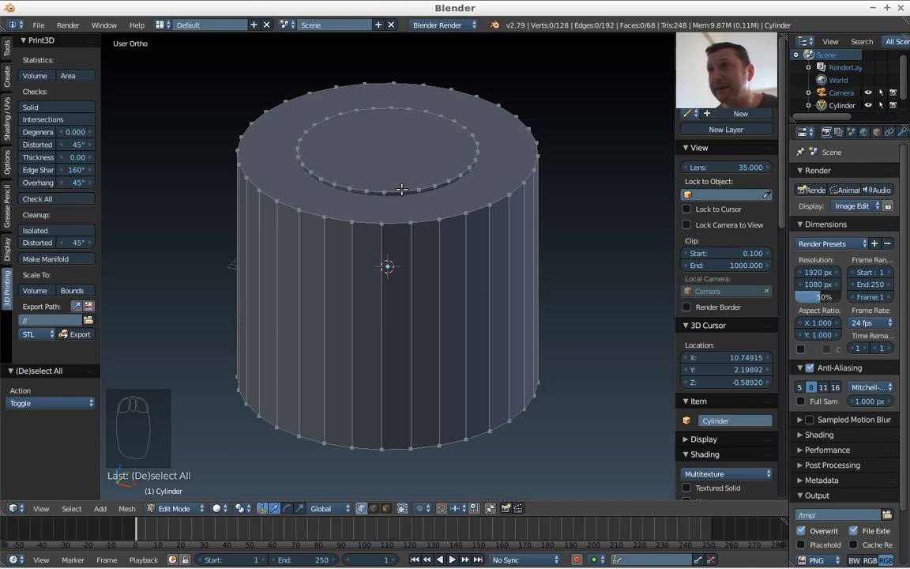
Select the inner cylinder's linked geometry and search for the boolean intersect command
key(l)
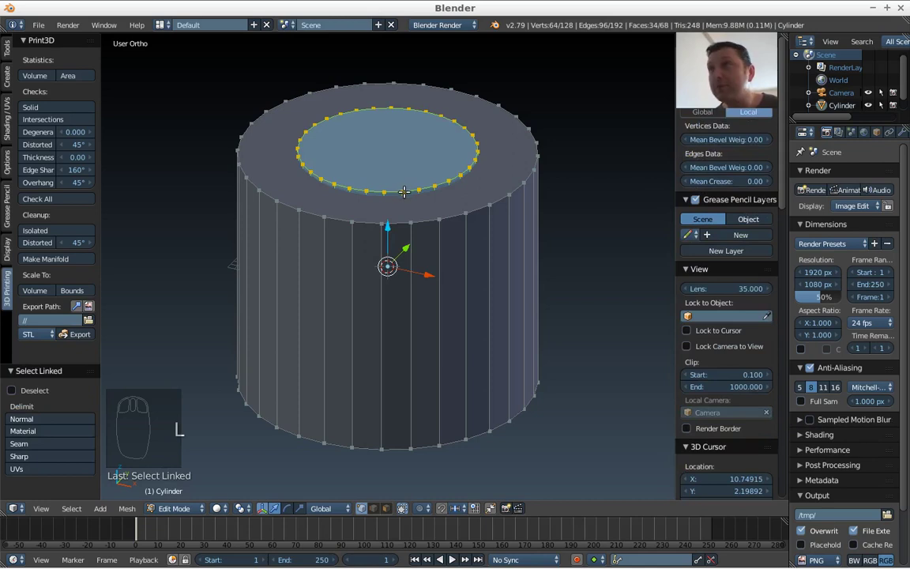
key(space)
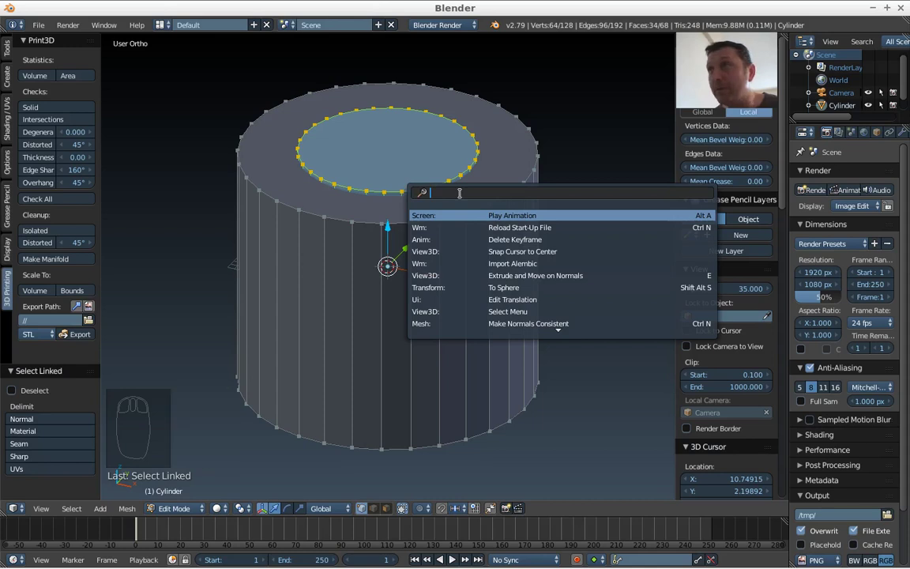
key(o)
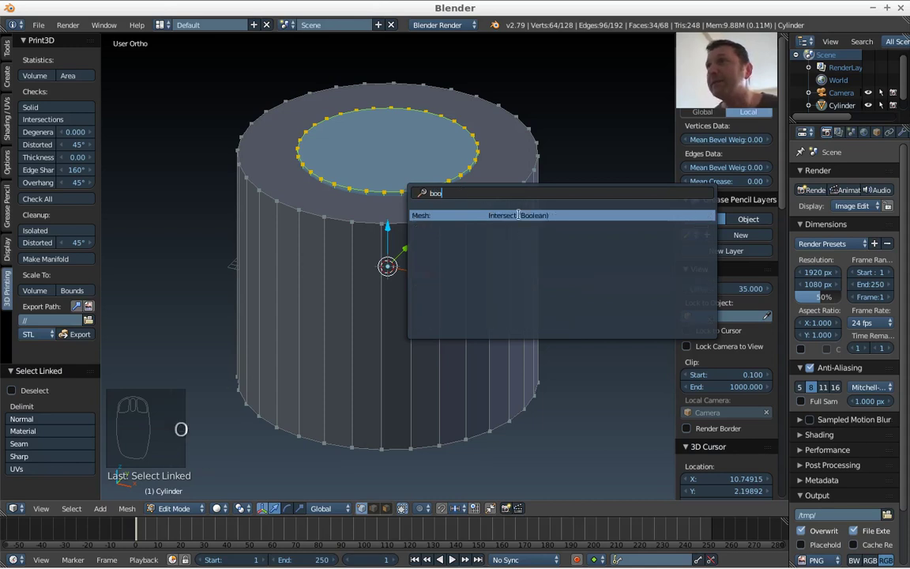
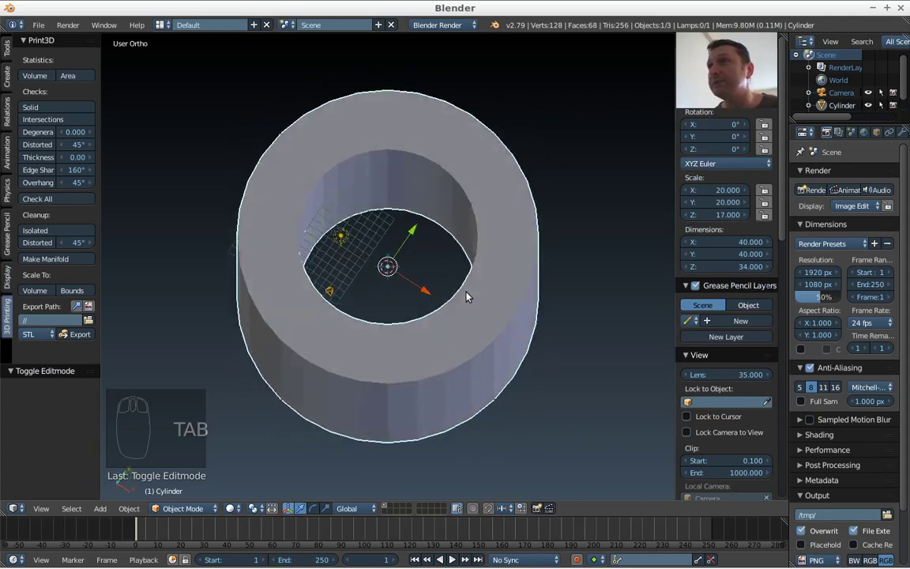
View the hollow tube from above and zoom to frame it as a ring
key(KP_7)
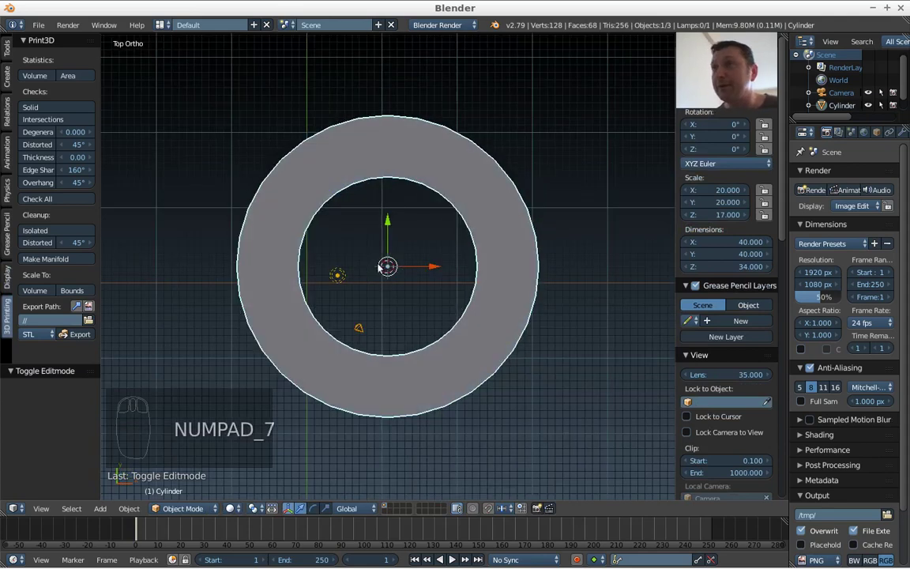
scroll(up, 3)
drag(352, 280, 414, 291)
scroll(up, 3)
scroll(up, 3)
scroll(down, 3)
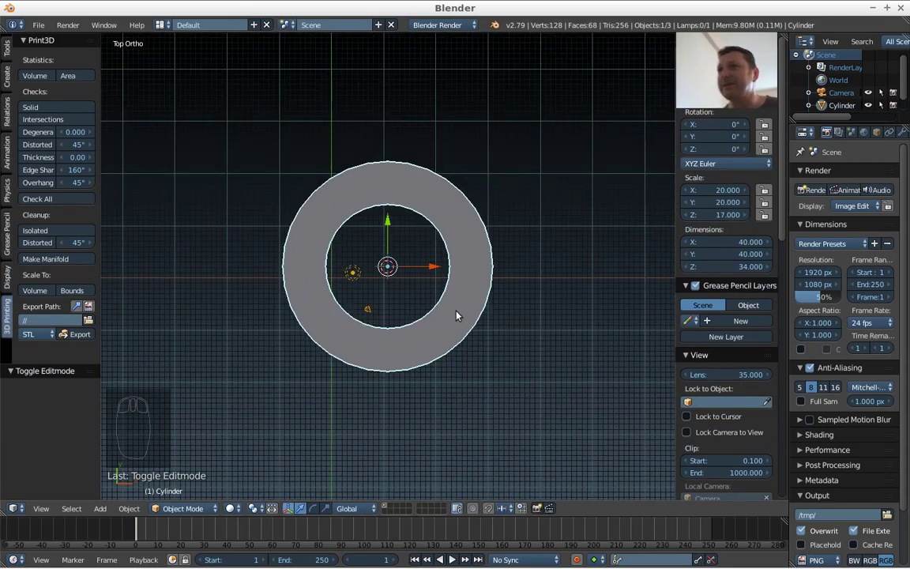
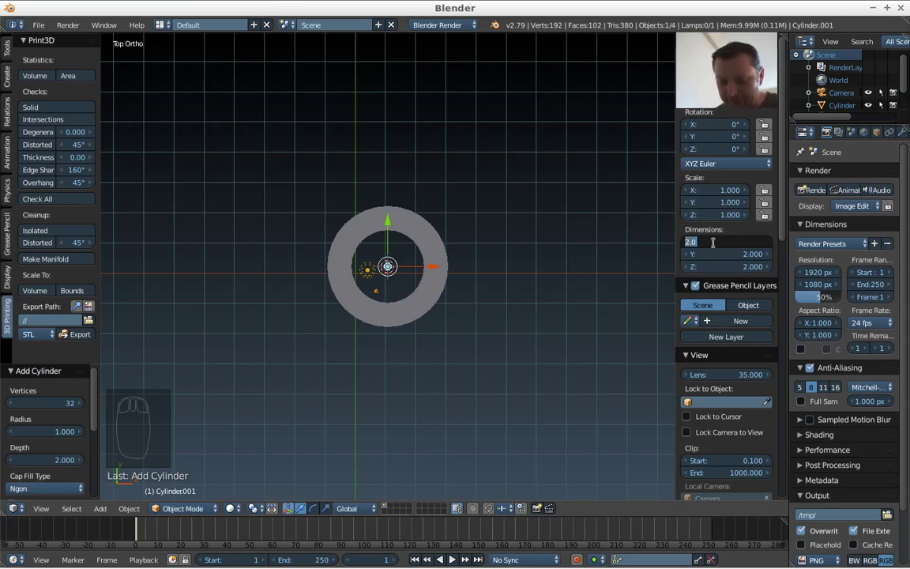
Size the new cylinder to 72 by 72 by 60 and start moving it sideways along X
drag(728, 262, 727, 258)
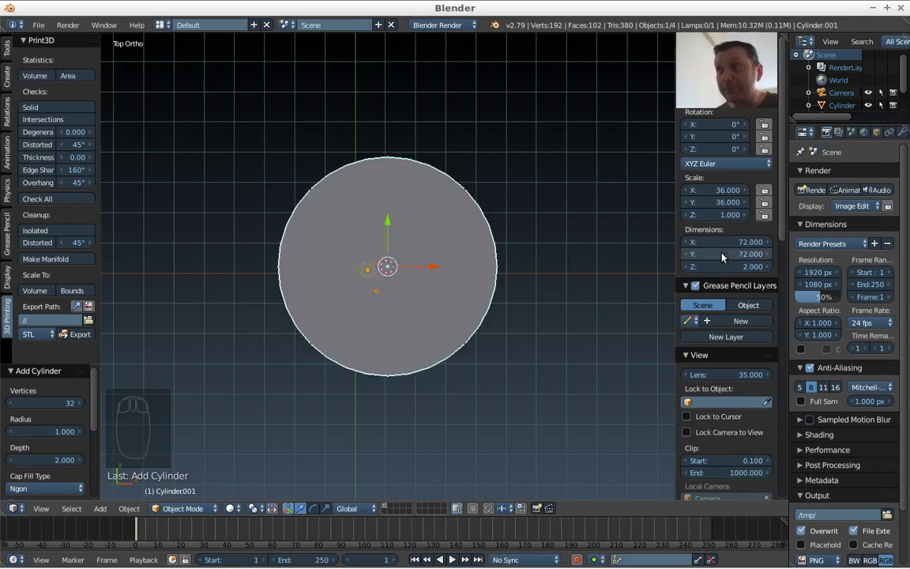
drag(727, 274, 726, 262)
scroll(down, 3)
drag(507, 313, 508, 312)
scroll(up, 3)
scroll(down, 3)
middle_click(532, 339)
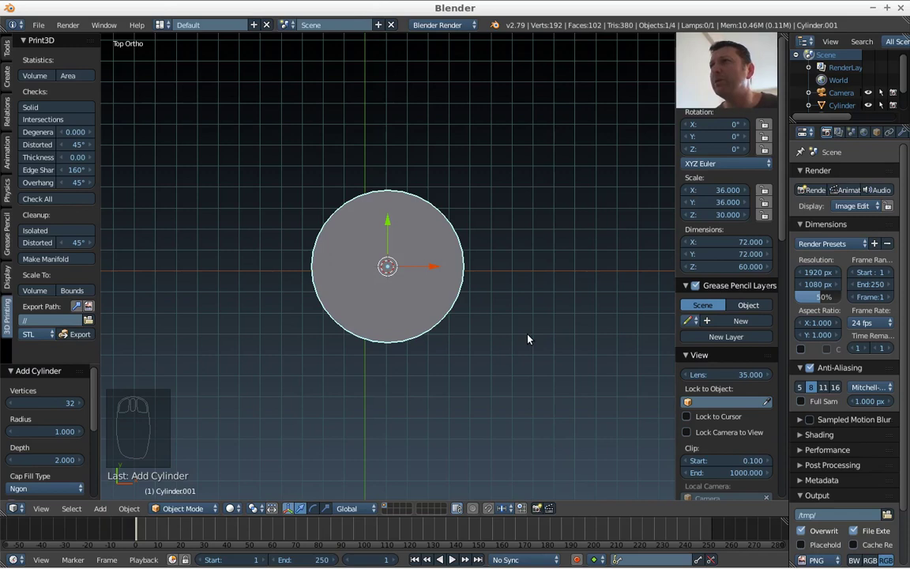
key(g)
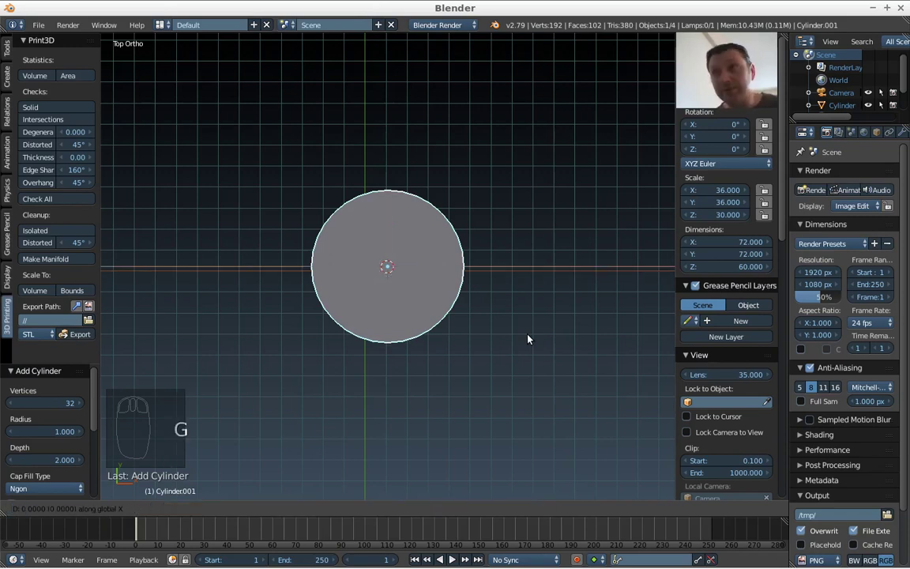
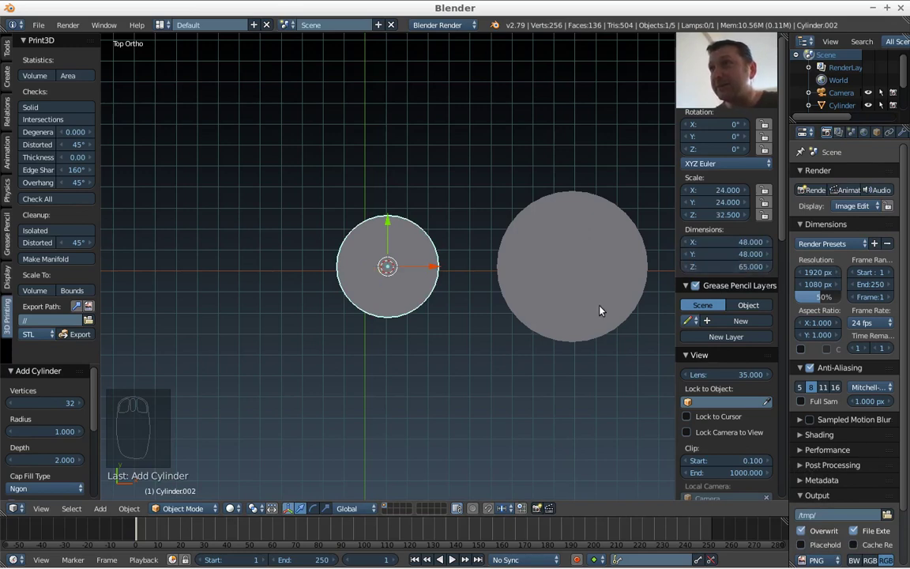
Move the 48-wide cylinder to the centre of the 72-wide one
drag(434, 370, 422, 333)
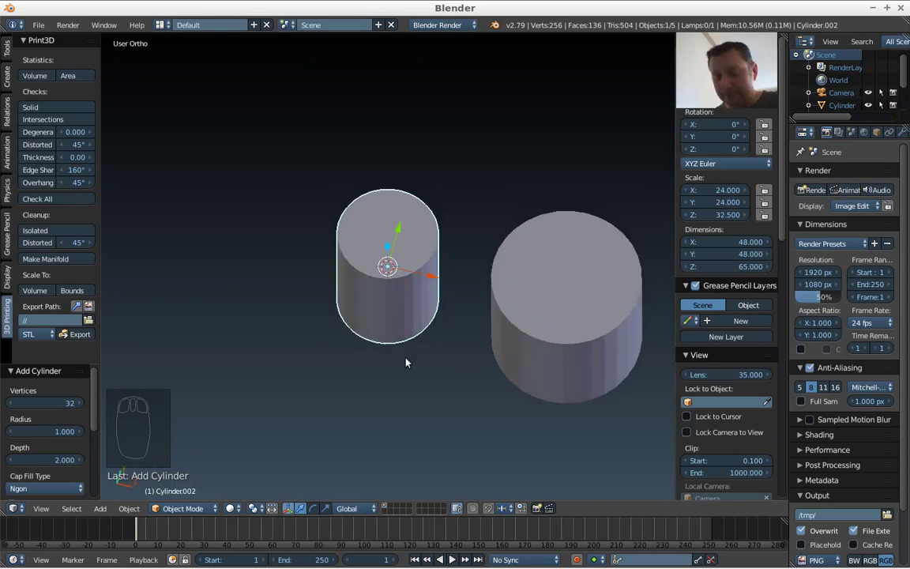
key(KP_7)
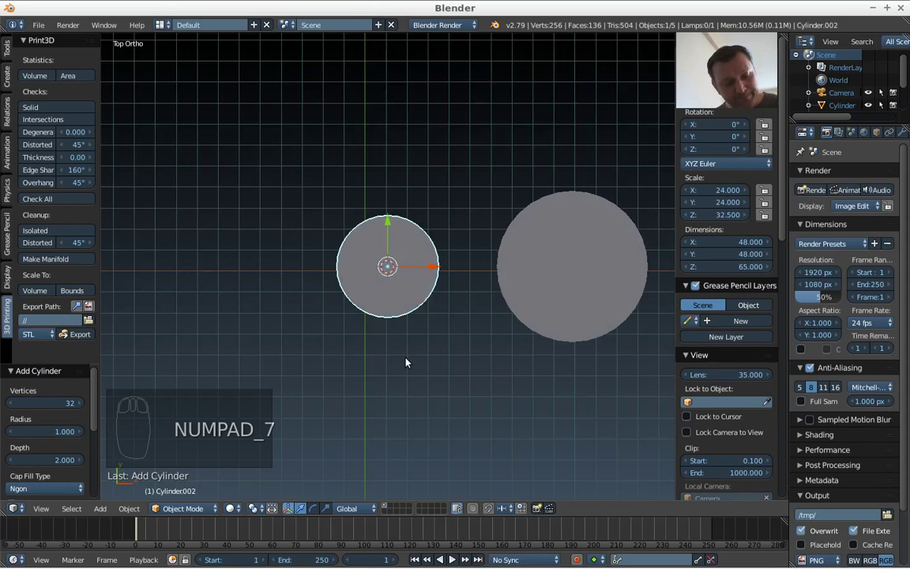
key(g)
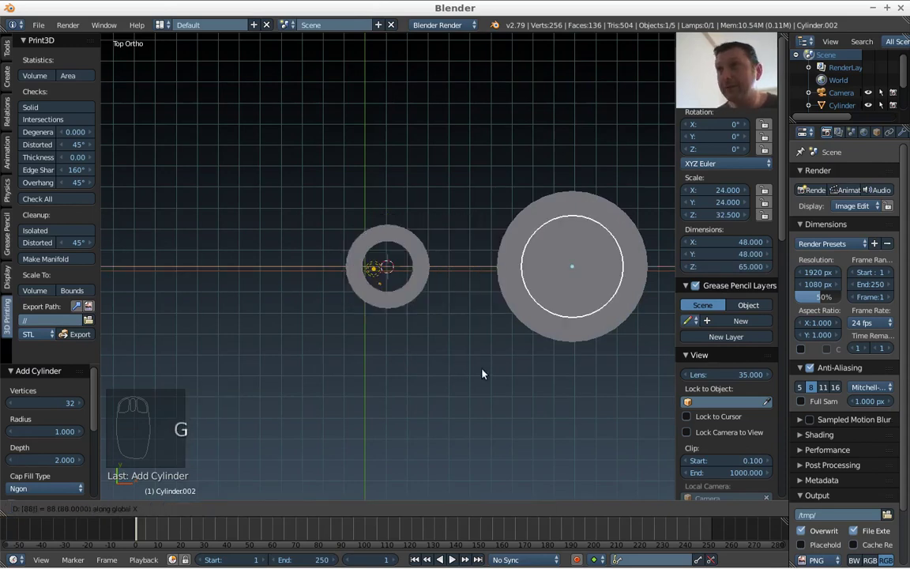
key(KP_Decimal)
Join both cylinders into one object and enter Edit Mode
drag(423, 428, 552, 232)
drag(551, 233, 482, 217)
key(ctrl+j)
key(Tab)
Boolean-difference the inner cylinder from the 72-wide one, leaving a hollow ring viewed from above
key(a)
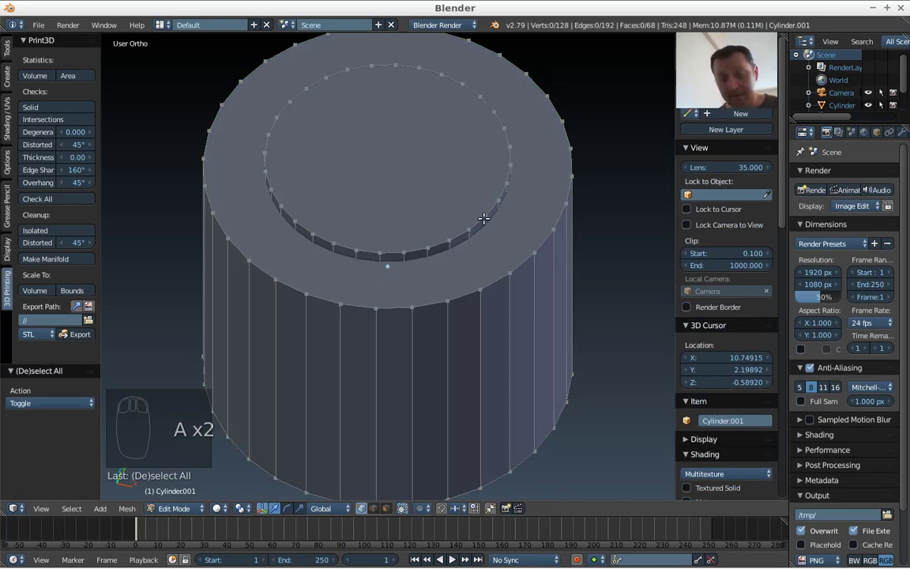
key(l)
key(space)
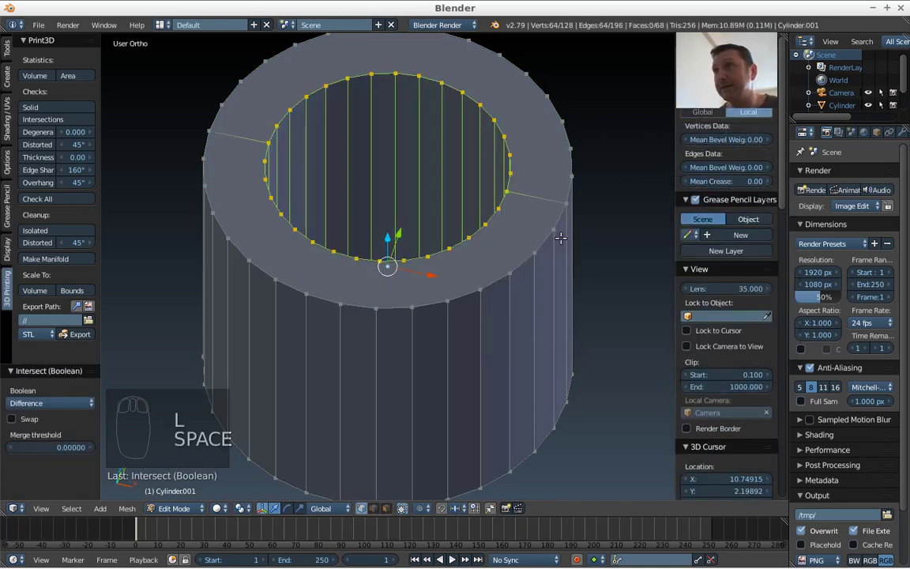
key(Tab)
drag(486, 264, 471, 311)
key(KP_7)
middle_click(491, 317)
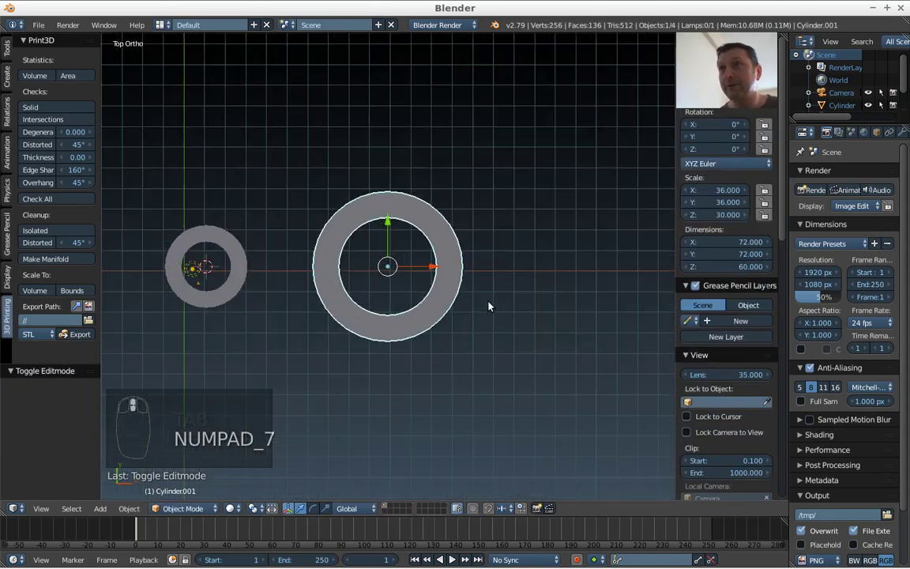
drag(372, 296, 643, 313)
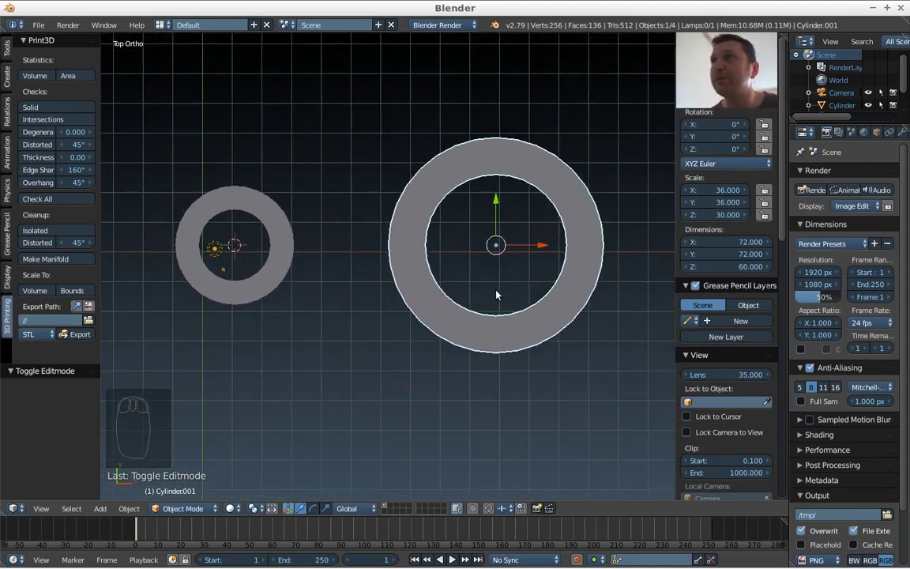
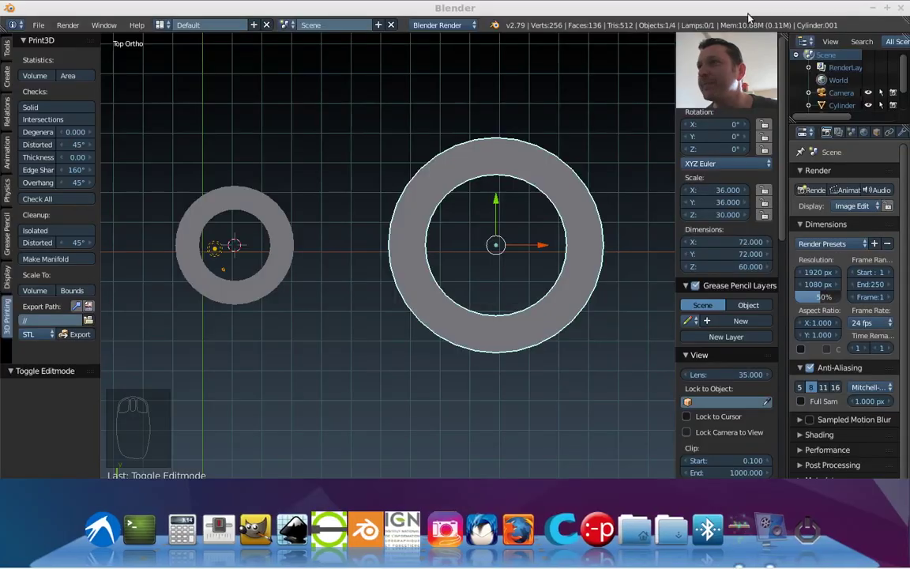
drag(347, 317, 354, 353)
key(KP_1)
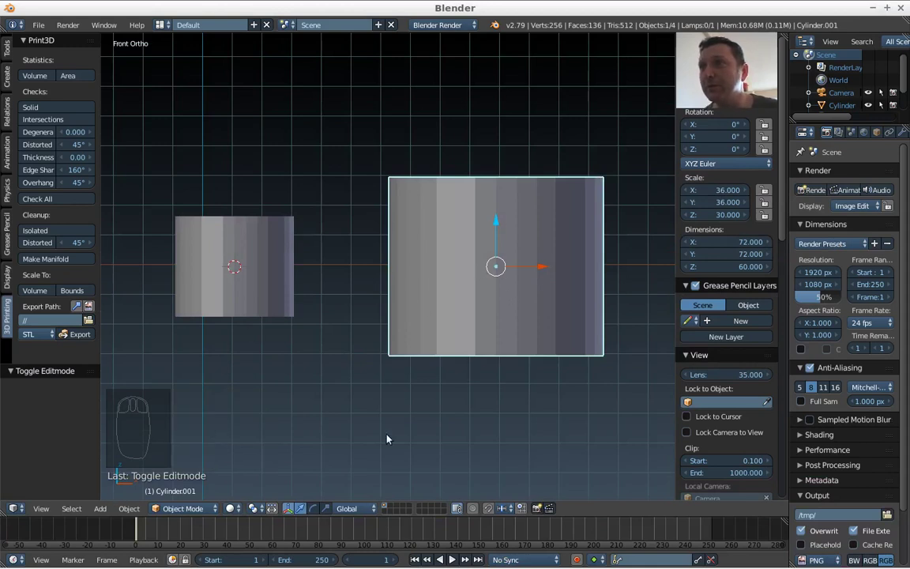
Select the wide ring and raise it above the smaller tube
click(489, 508)
drag(525, 512, 496, 262)
drag(503, 225, 306, 318)
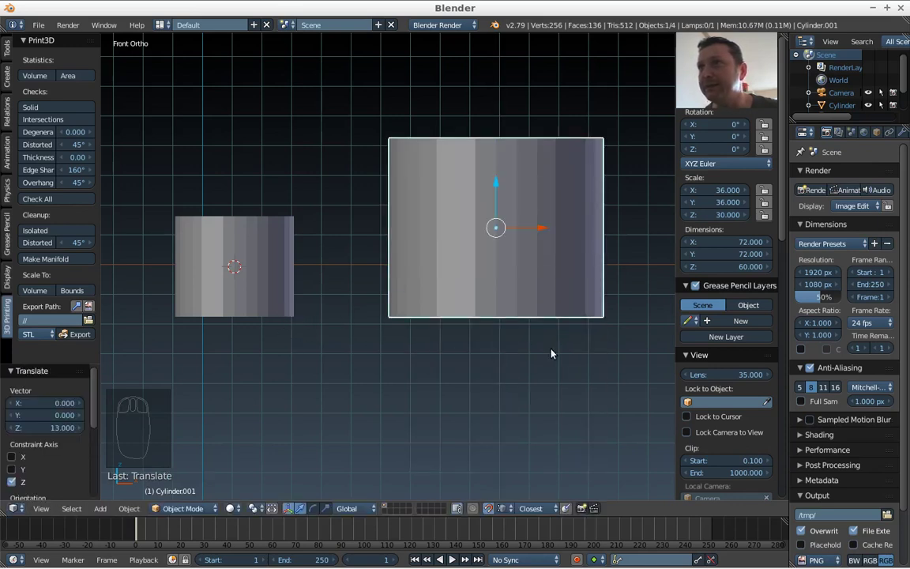
Cut a horizontal edge loop around the wide ring and slide it down toward the base
key(Tab)
key(a)
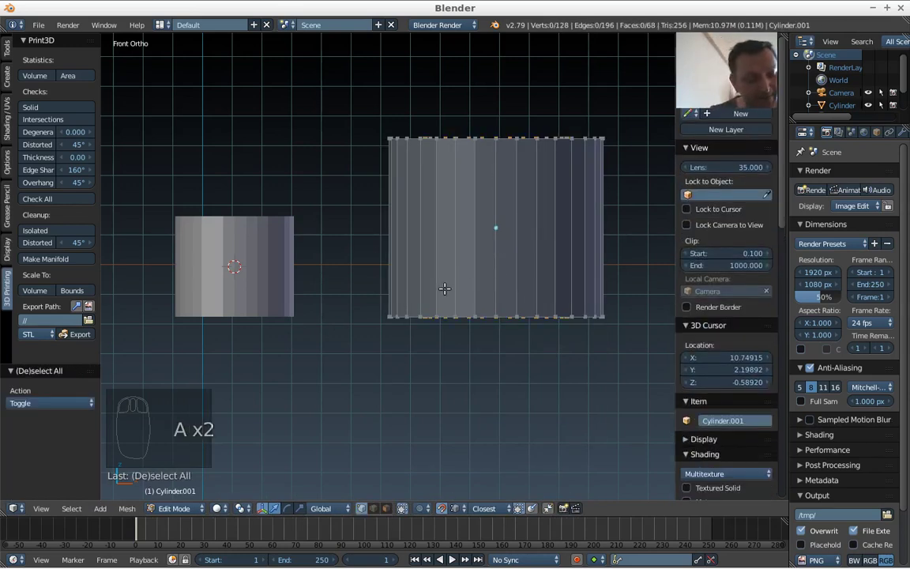
key(ctrl+r)
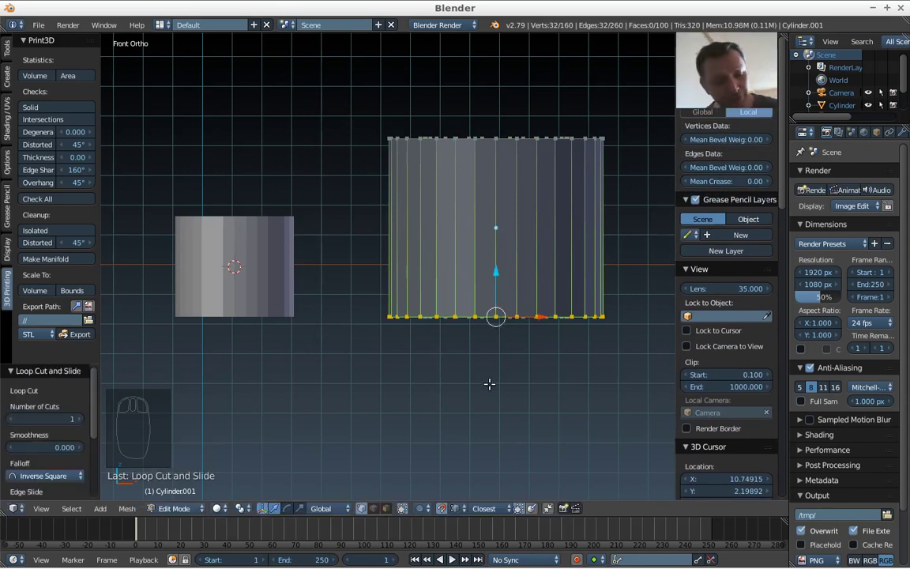
key(g)
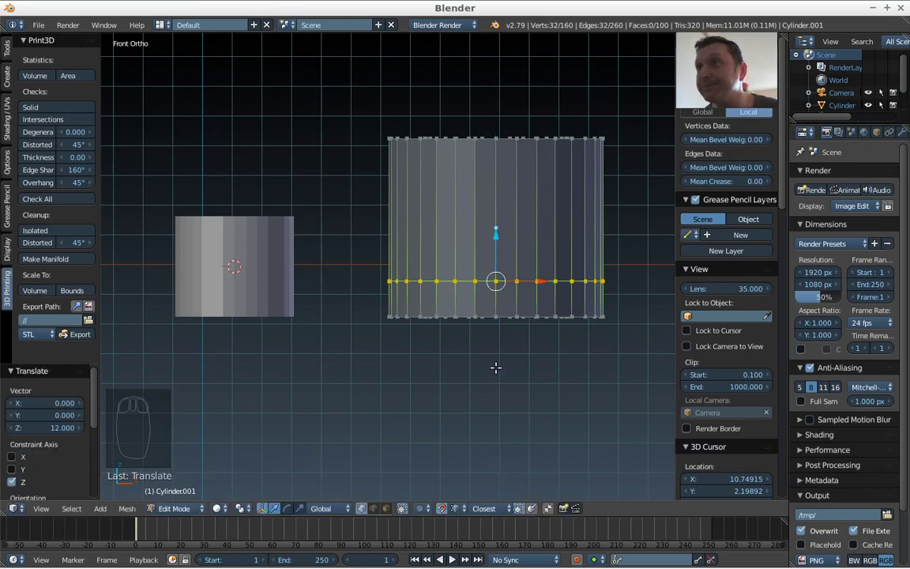
key(Tab)
drag(271, 269, 314, 328)
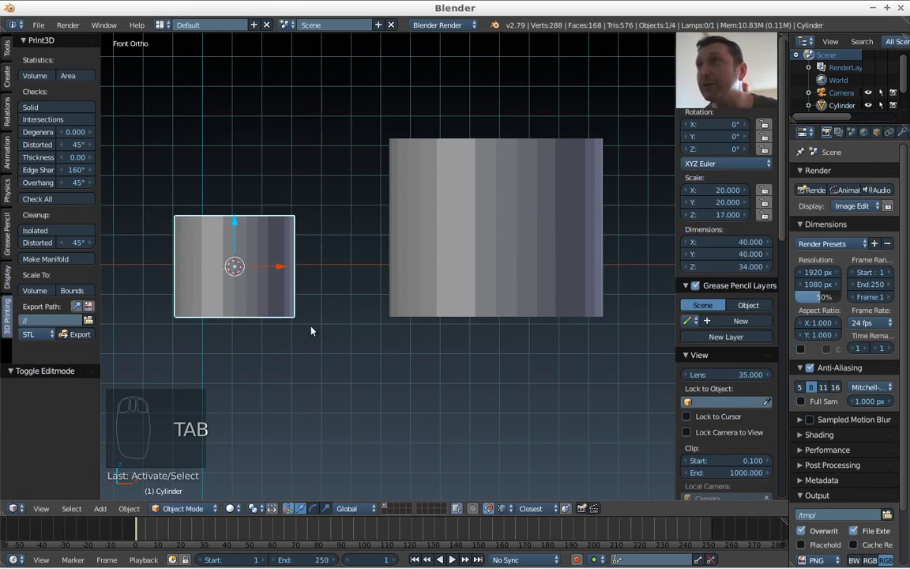
Cut a matching low edge loop around the small cylinder, lowered to the large one's height
key(Tab)
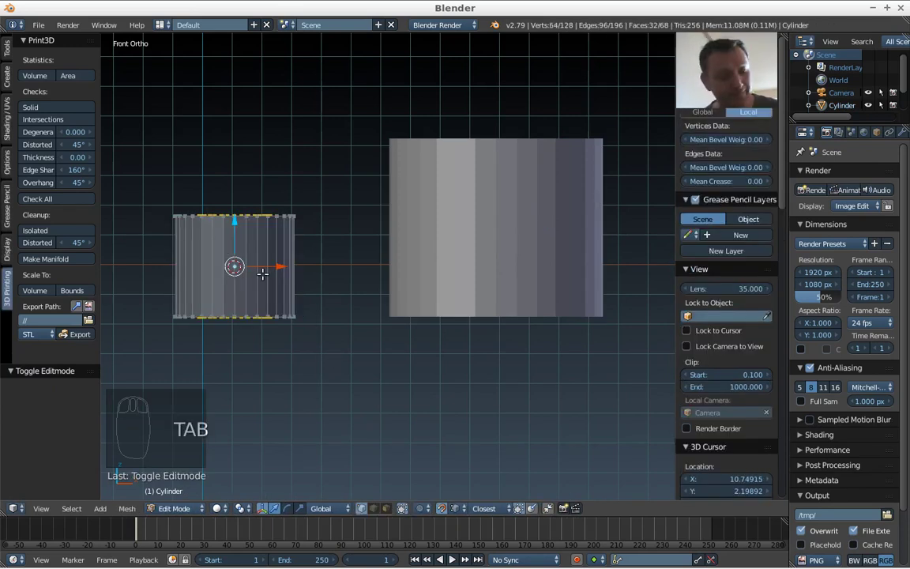
key(a)
key(ctrl+r)
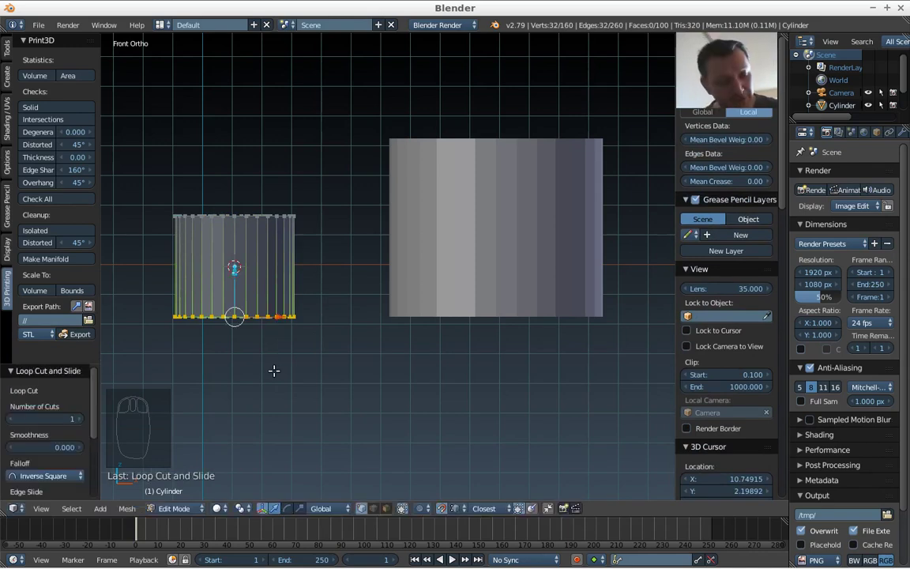
key(g)
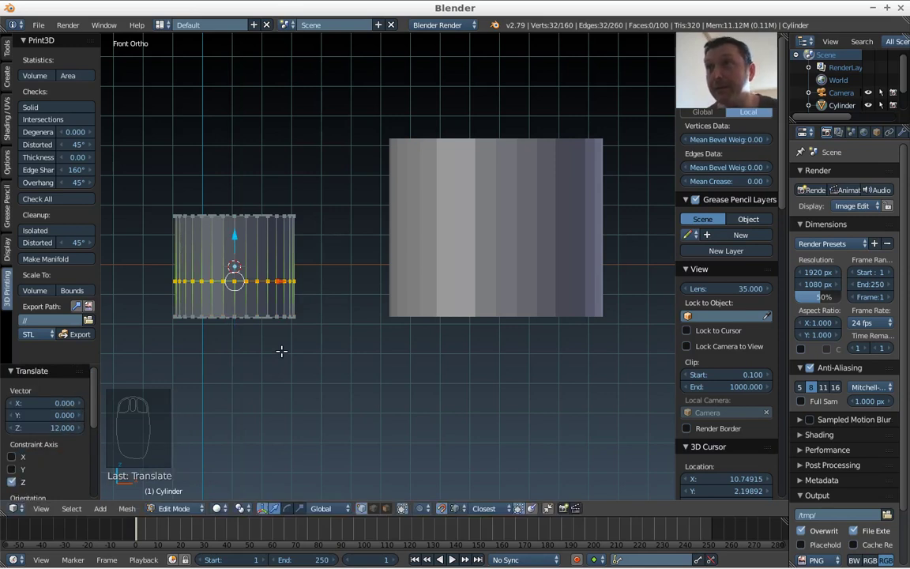
key(Tab)
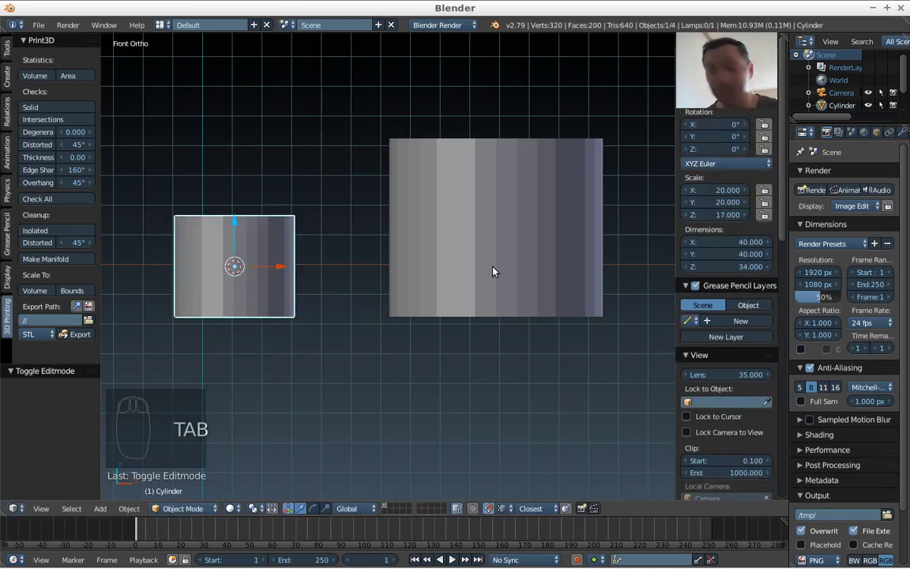
Join both cylinders into one object with Ctrl+J and re-enter its mesh
drag(496, 267, 497, 267)
key(ctrl+j)
key(Tab)
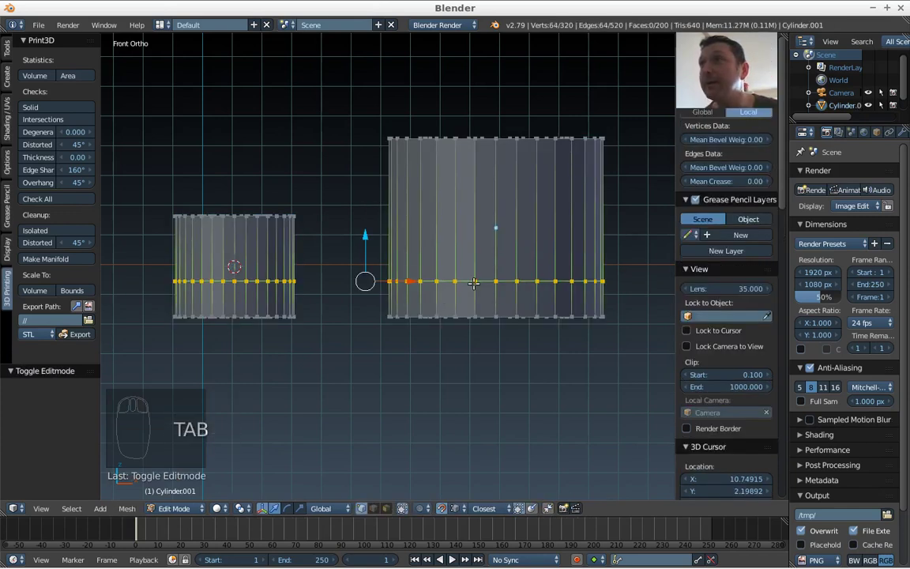
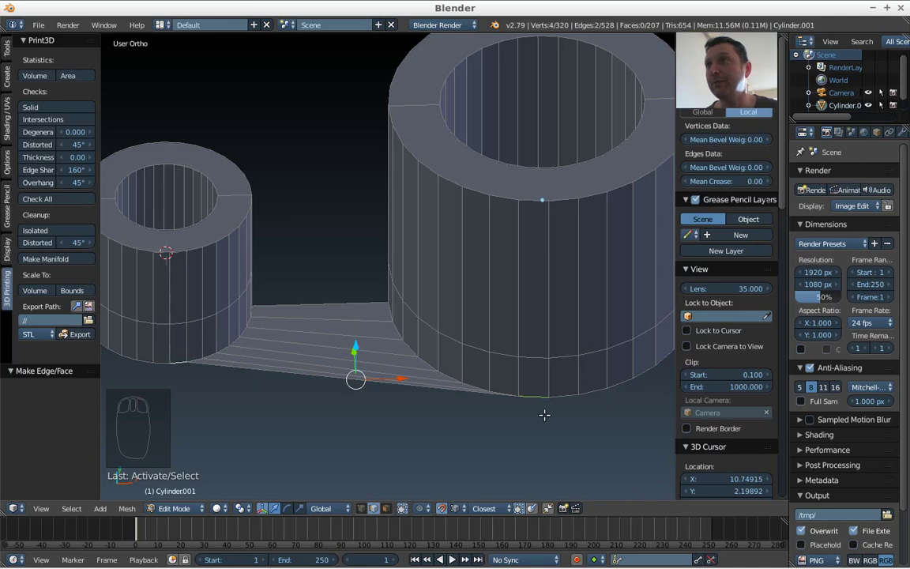
Fill a face between the selected base edges bridging the two cylinders
key(f)
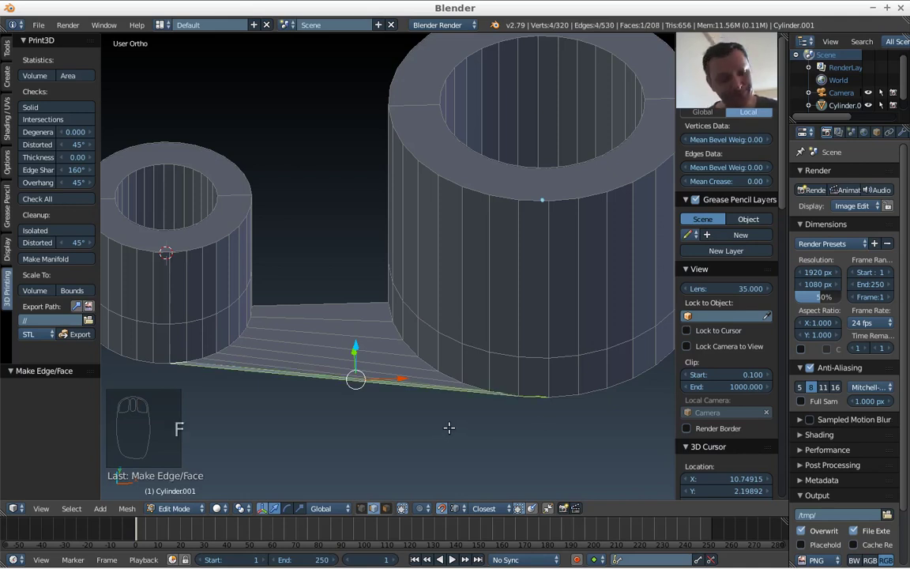
key(Tab)
drag(454, 406, 337, 298)
key(Tab)
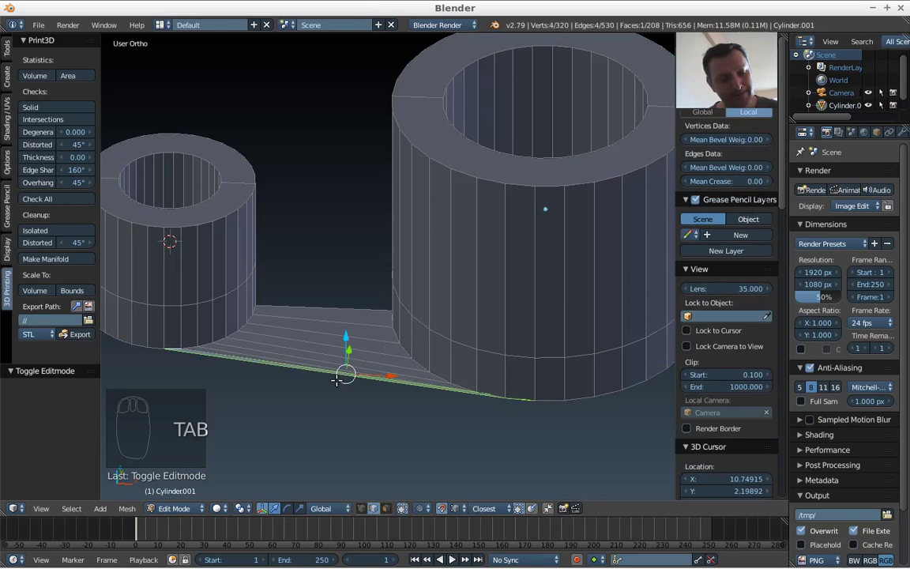
Select the bridging base vertices and separate them into their own connector object
key(c)
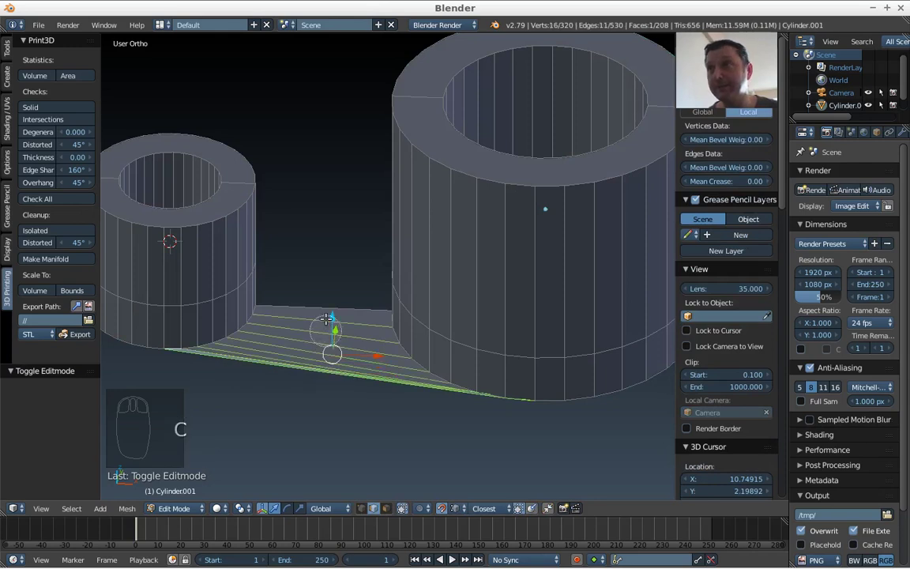
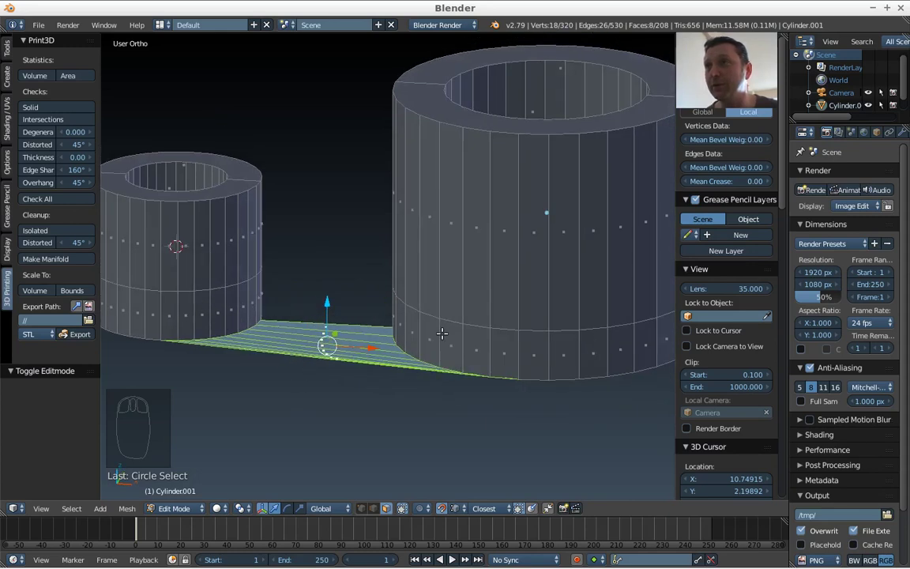
key(p)
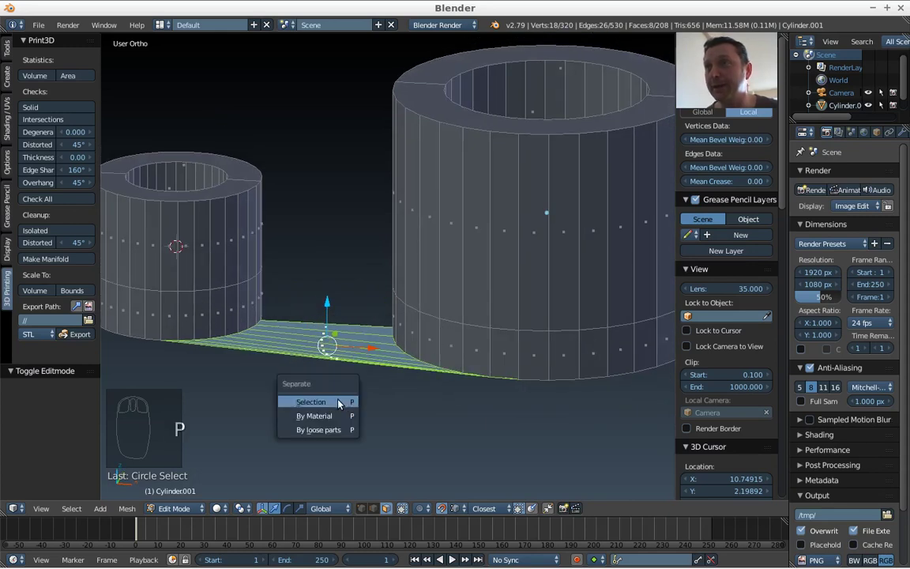
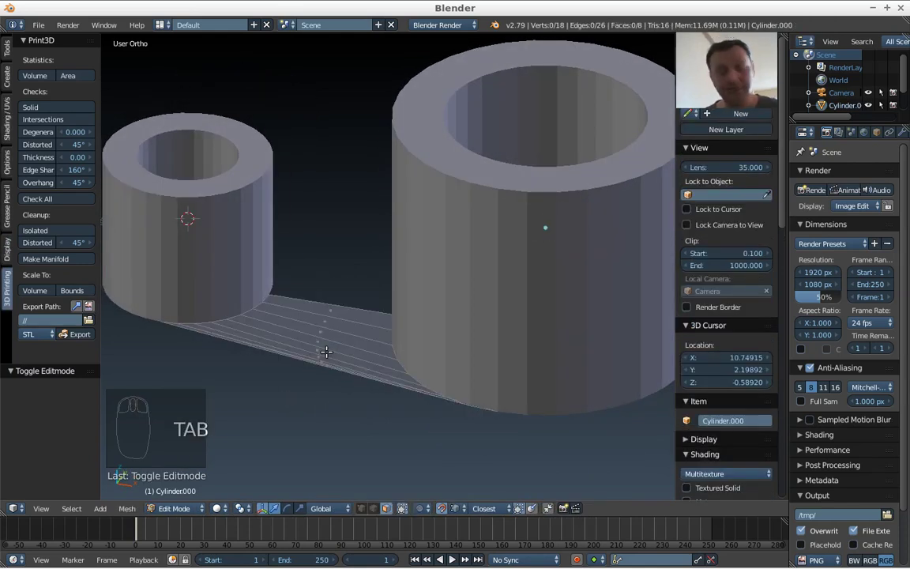
Extrude the whole connector outline upward about 2.5 units into a solid plate, set from front view
key(a)
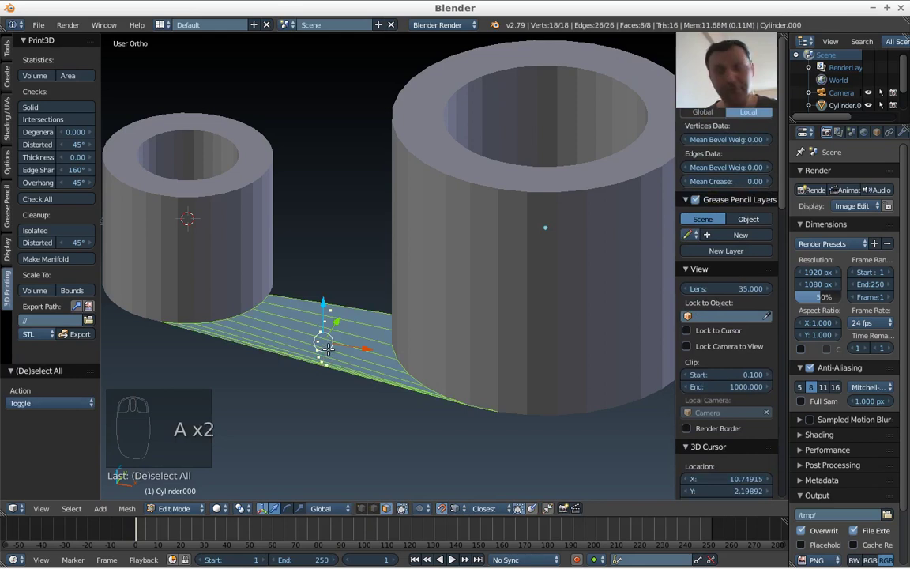
key(e)
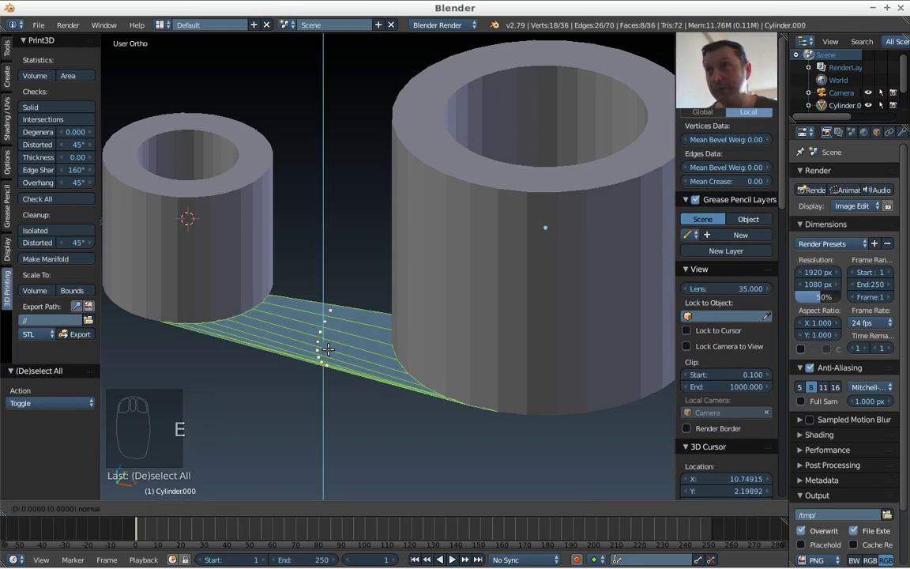
key(KP_1)
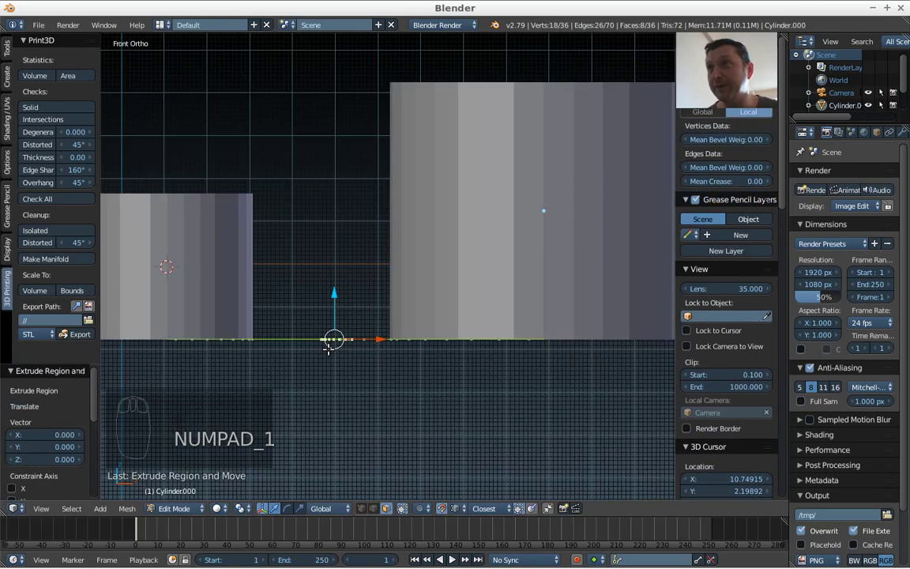
key(g)
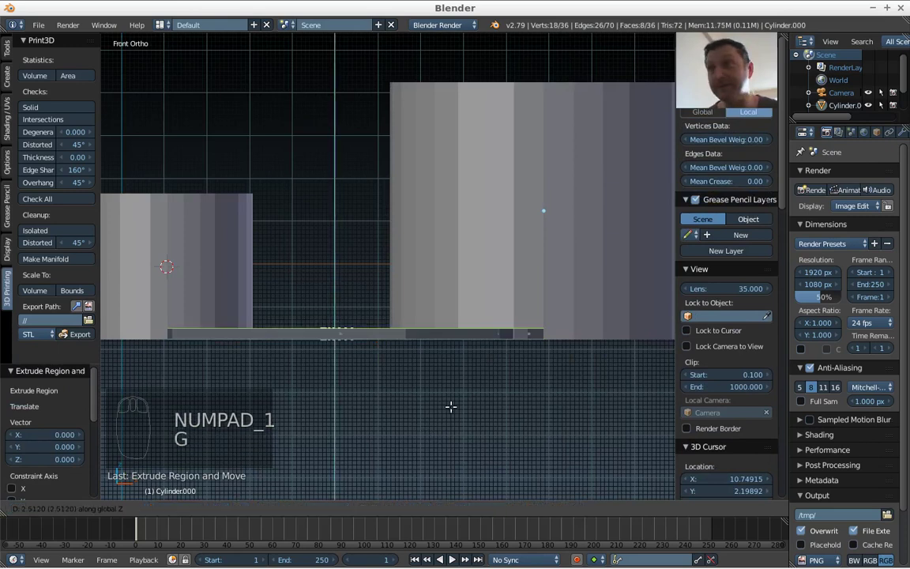
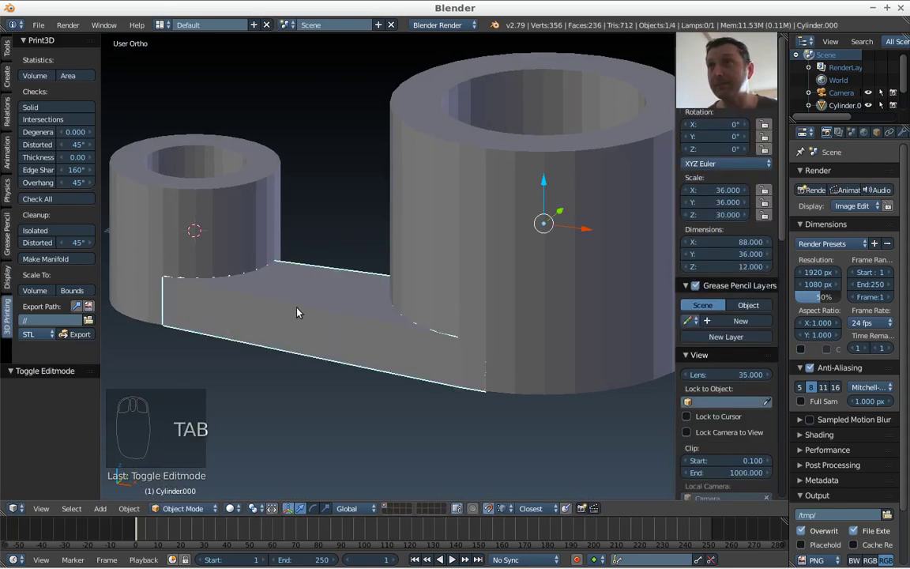
Duplicate the connecting plate with Shift+D, framed from the top view
key(KP_7)
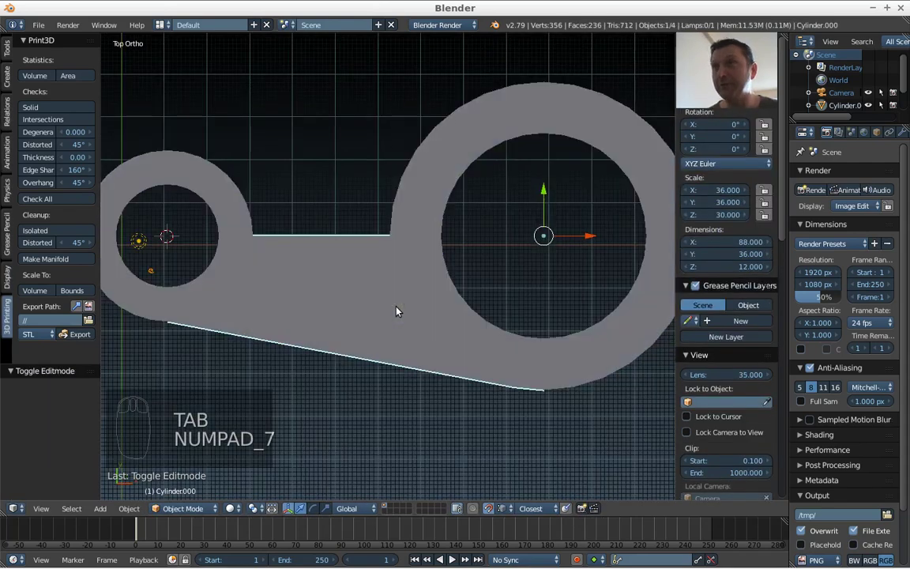
drag(526, 316, 348, 305)
drag(348, 306, 354, 265)
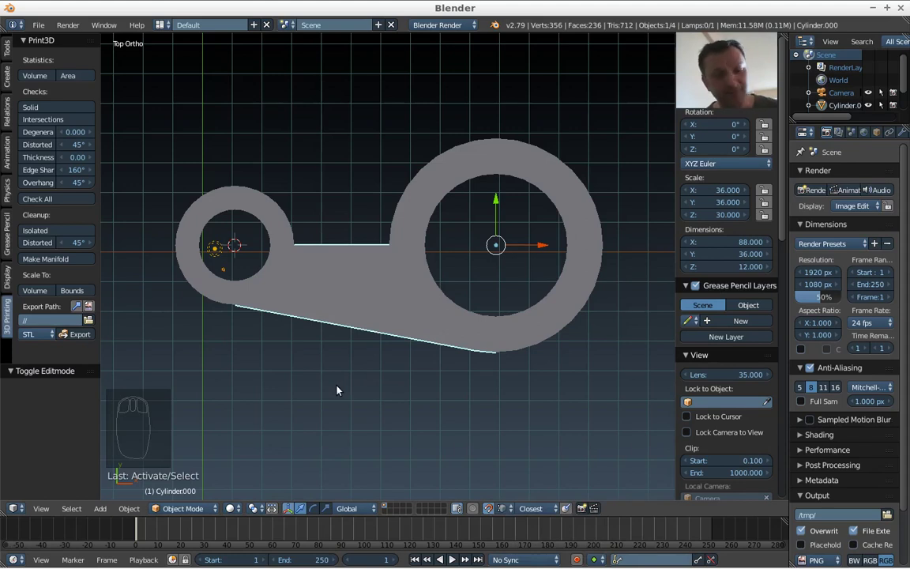
key(shift+d)
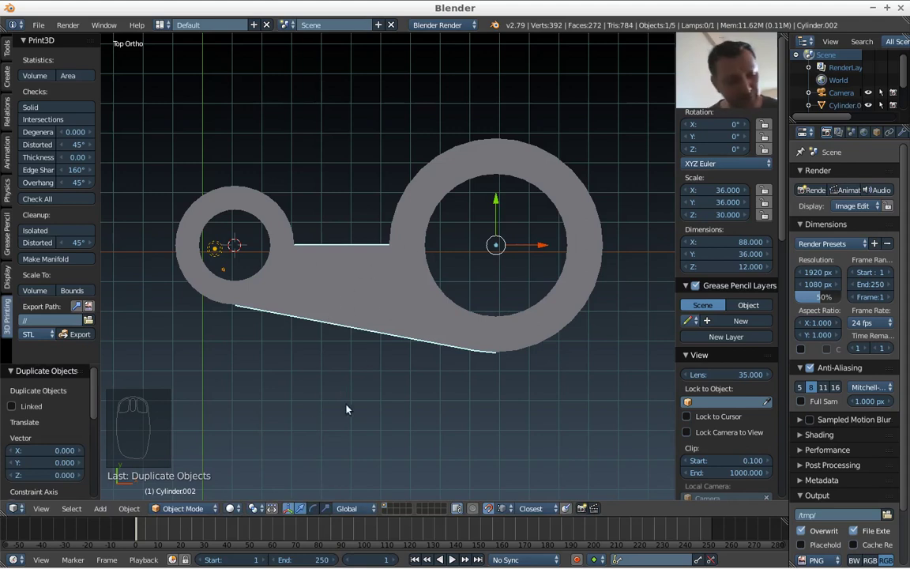
Mirror the plate copy across Y to the opposite side of the rings
key(ctrl+m)
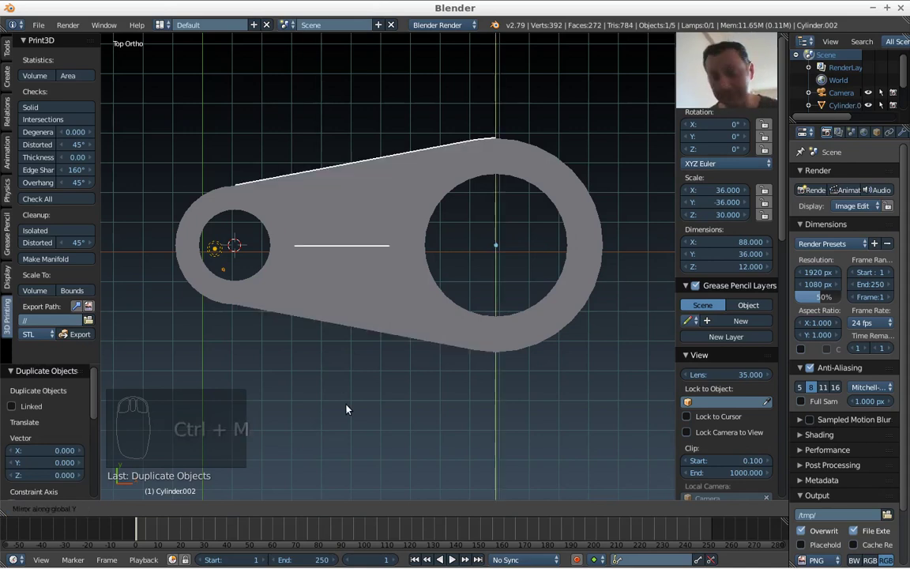
drag(297, 389, 386, 346)
drag(387, 345, 303, 267)
drag(303, 267, 344, 282)
Join the plates and both rings into a single bracket object and enter its mesh
key(ctrl+j)
drag(343, 288, 353, 279)
key(Tab)
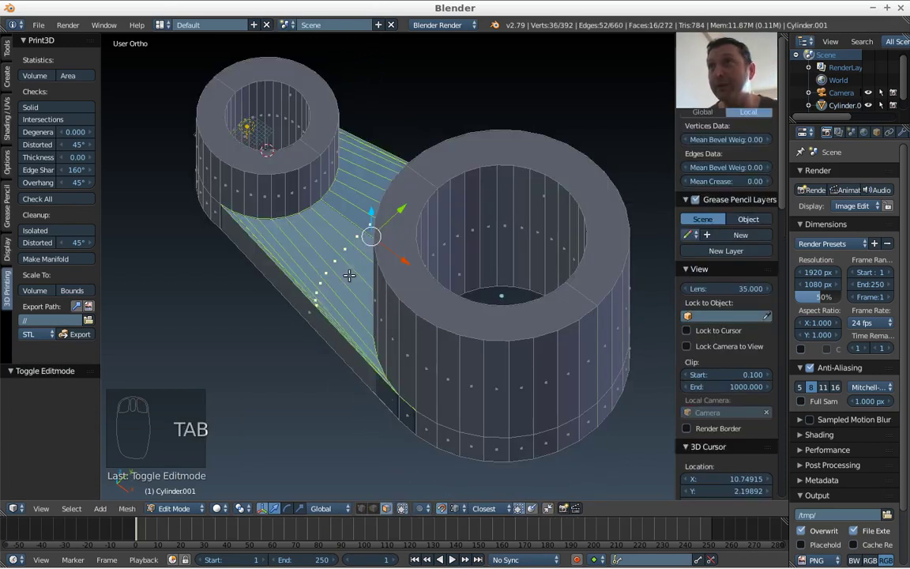
Remove the bracket's 72 duplicate vertices, recalculate normals outside, and return to object mode
key(a)
key(a)
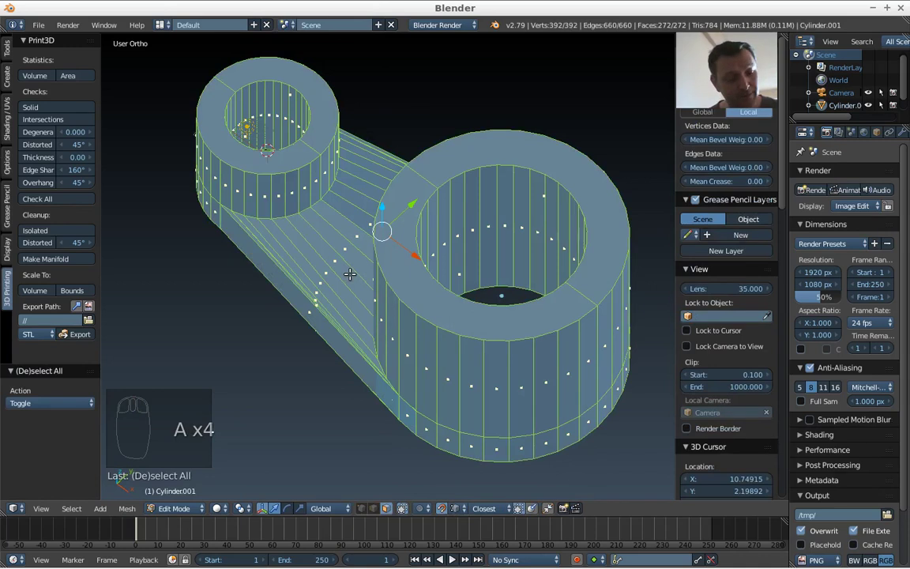
key(w)
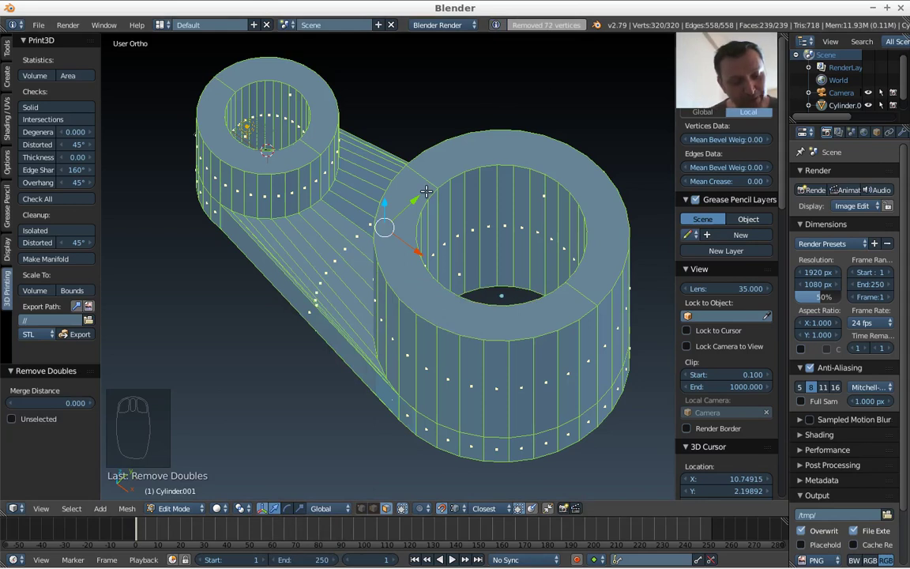
key(ctrl+n)
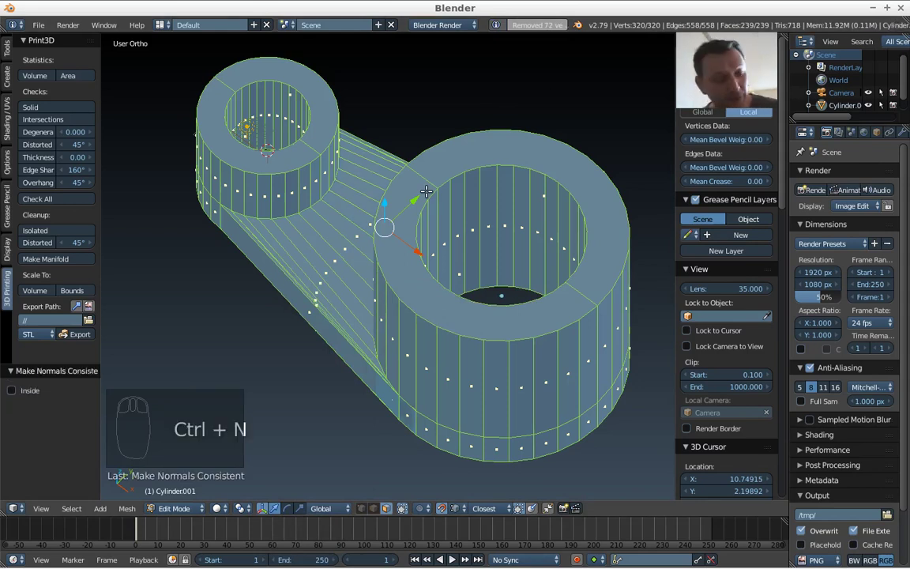
key(Tab)
drag(436, 210, 379, 135)
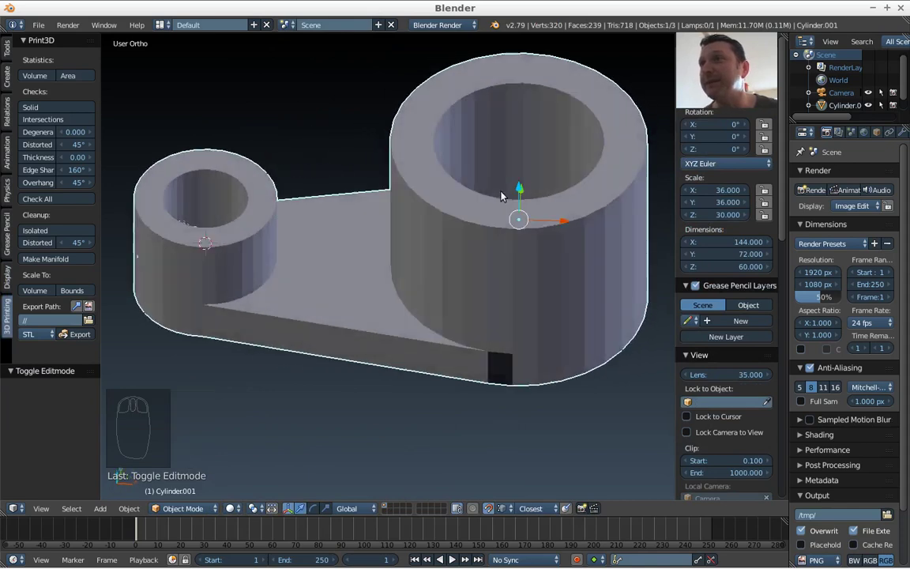
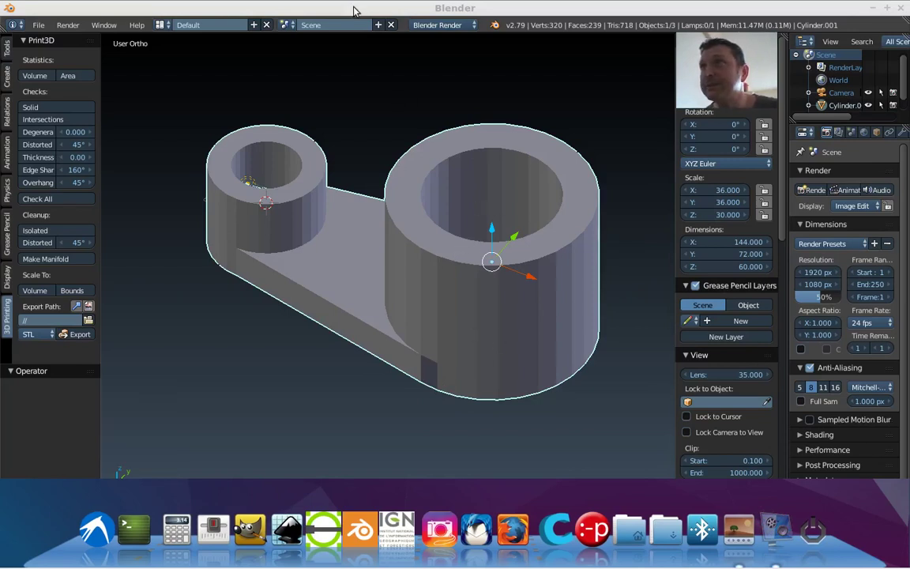
View the bracket from directly above and re-enter its mesh for editing
key(KP_7)
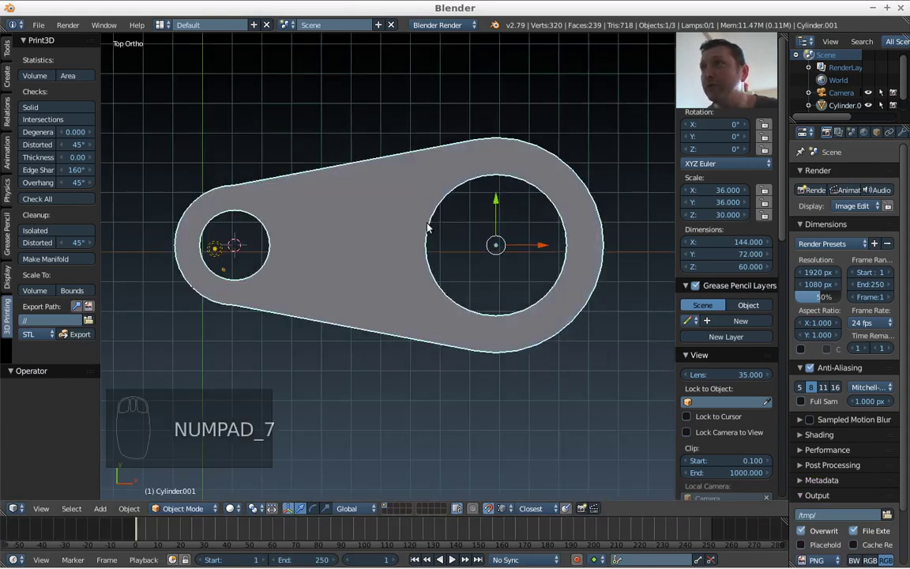
key(Tab)
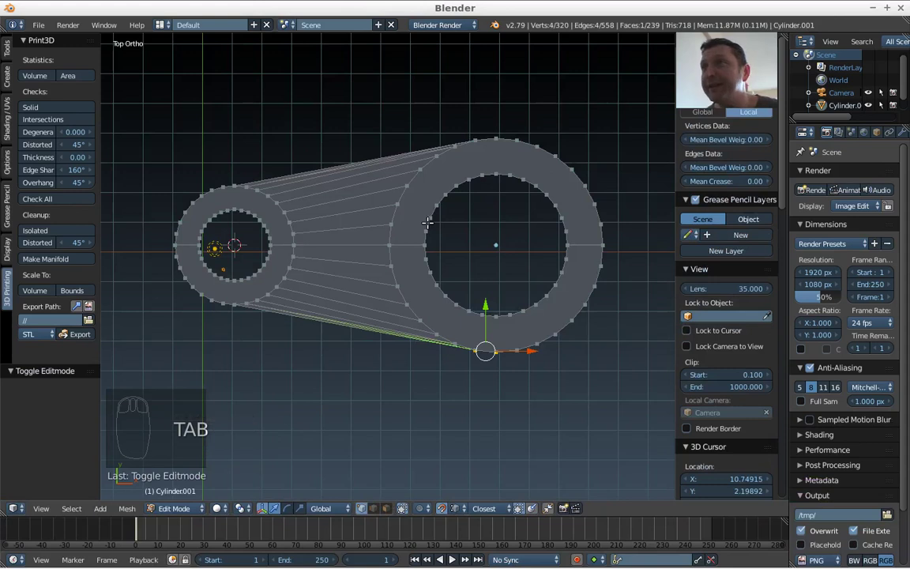
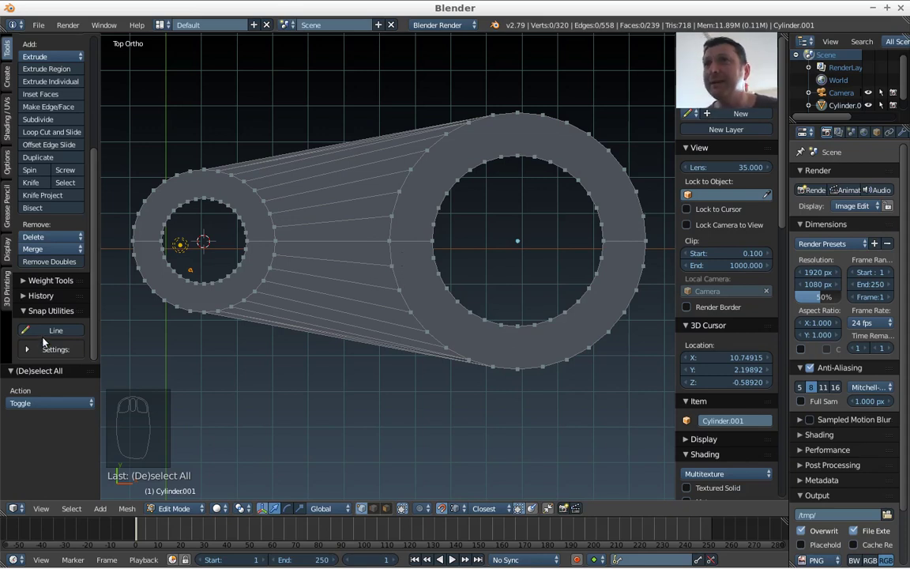
Select the vertex where the plate meets the large ring's outer edge
drag(42, 336, 385, 243)
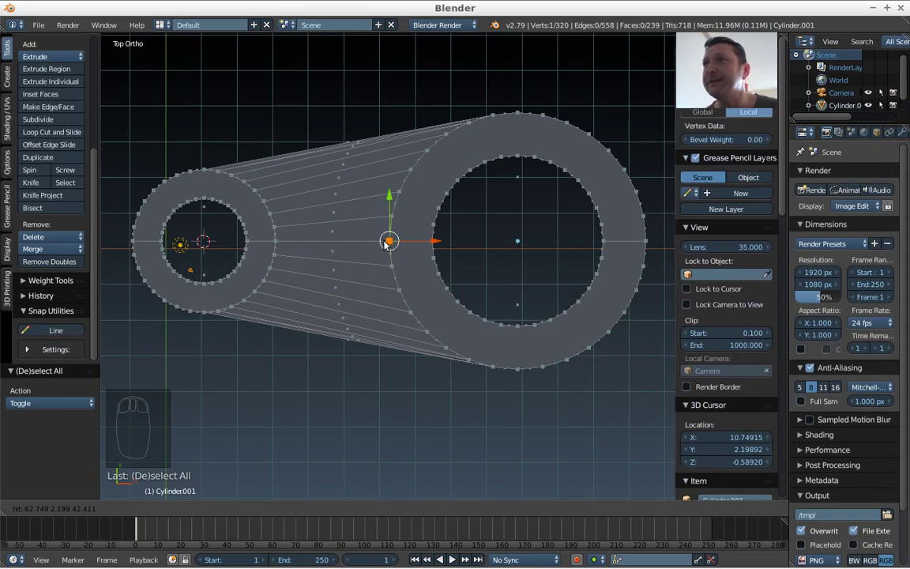
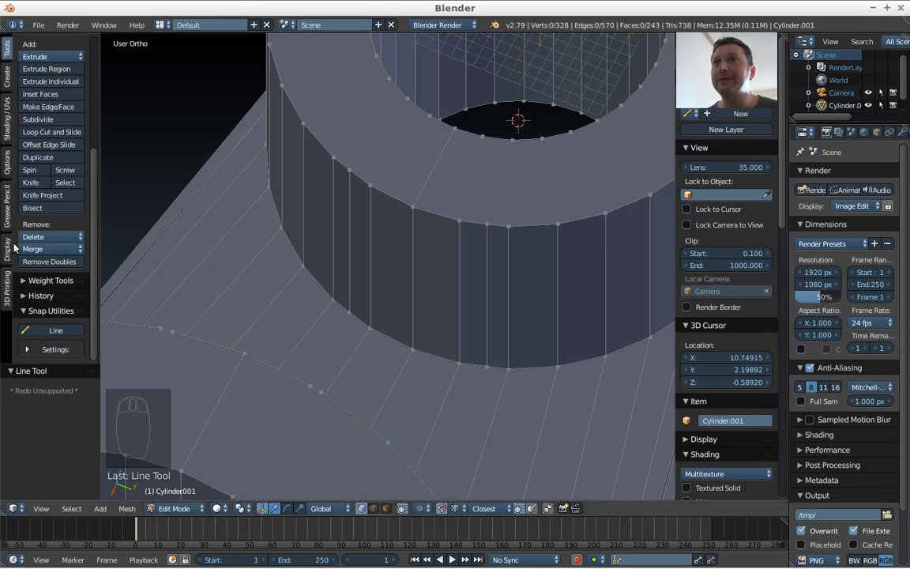
Turn on the MeasureIt overlay so a segment measure can be shown on the ring's rim
drag(14, 249, 55, 53)
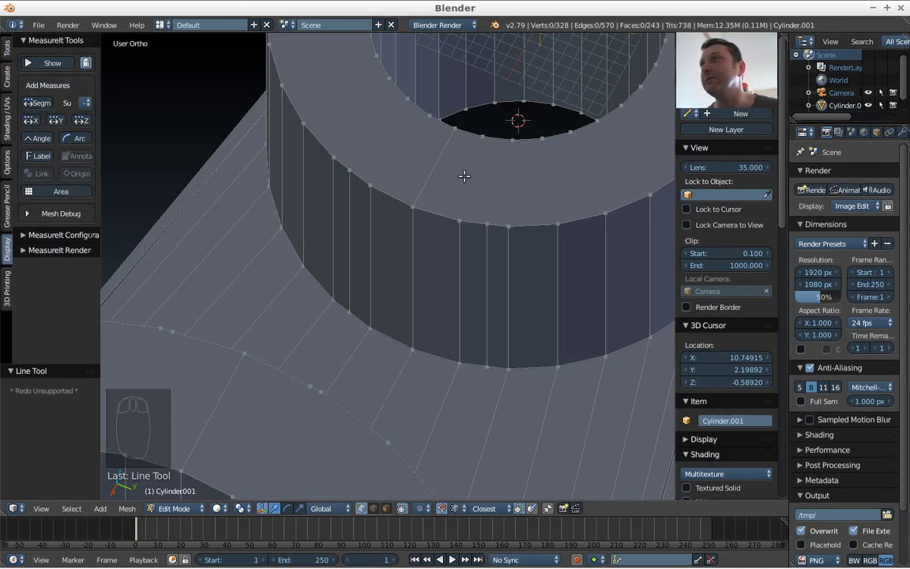
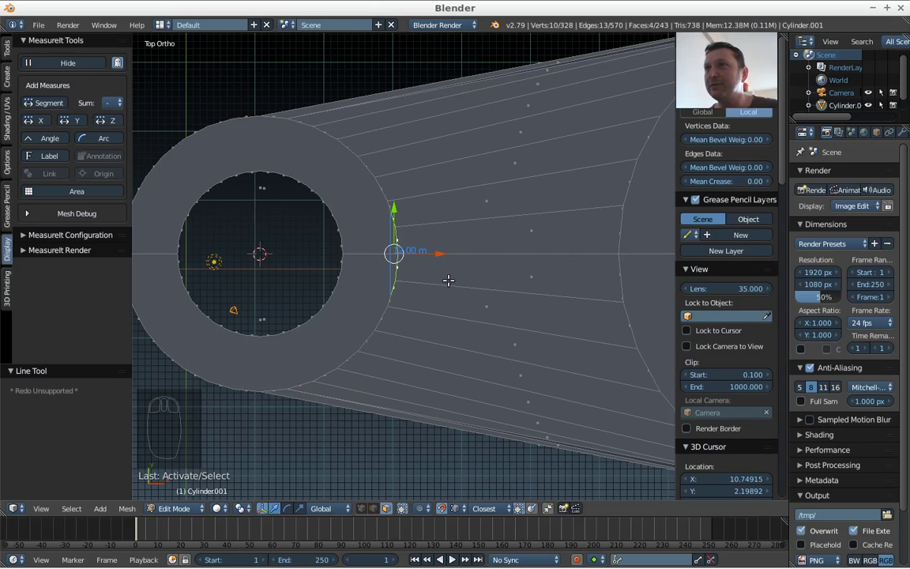
Extrude the selected arm-edge vertices 12 units along X beside the small ring
key(e)
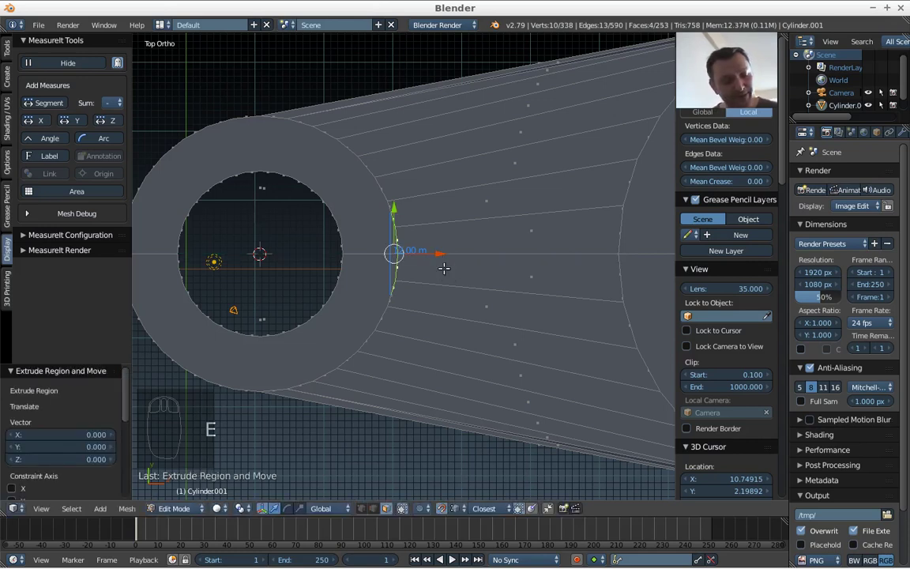
key(g)
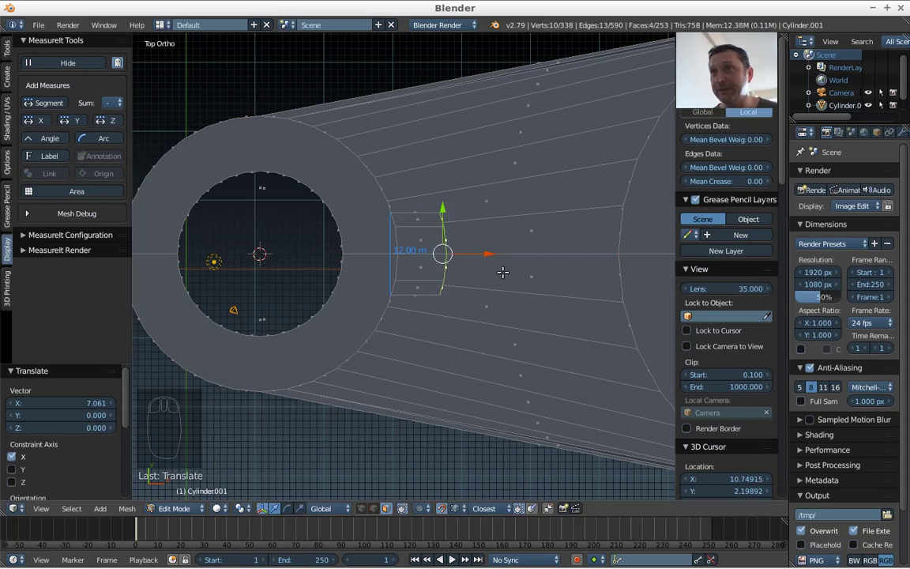
key(s)
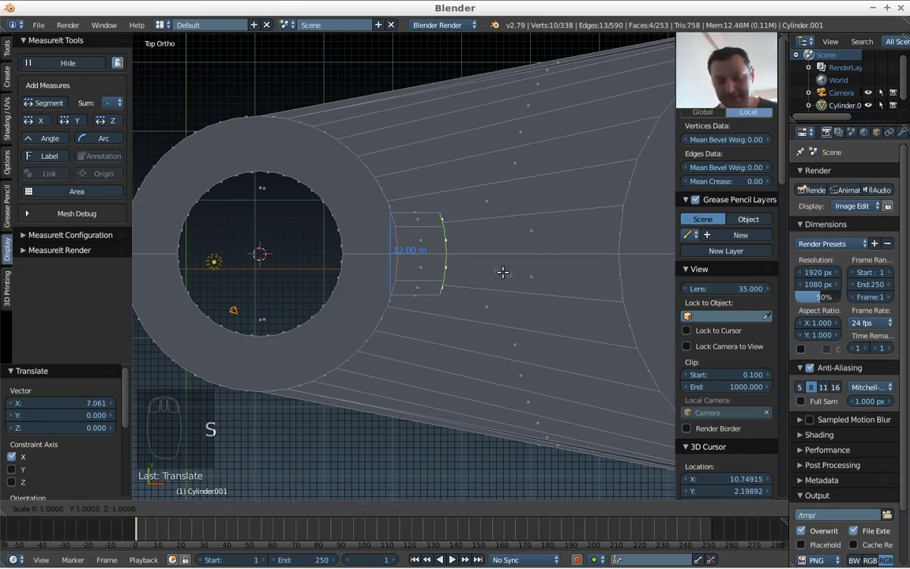
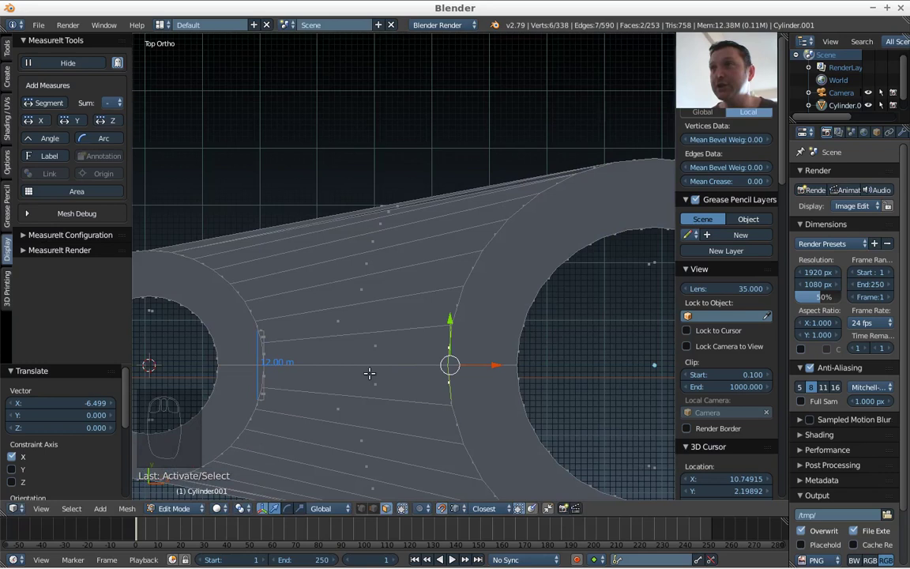
Extrude the arm's end faces toward the large ring and flatten them by scaling along X
key(e)
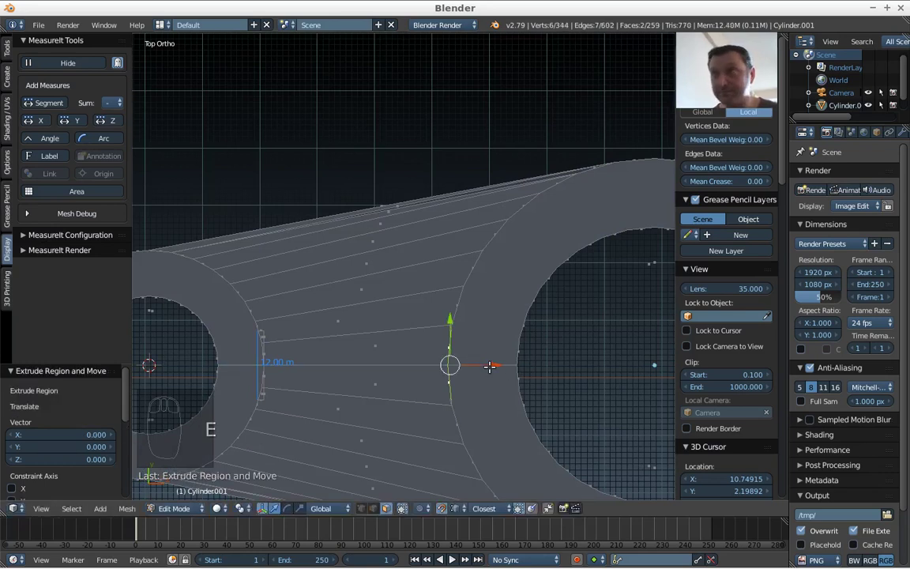
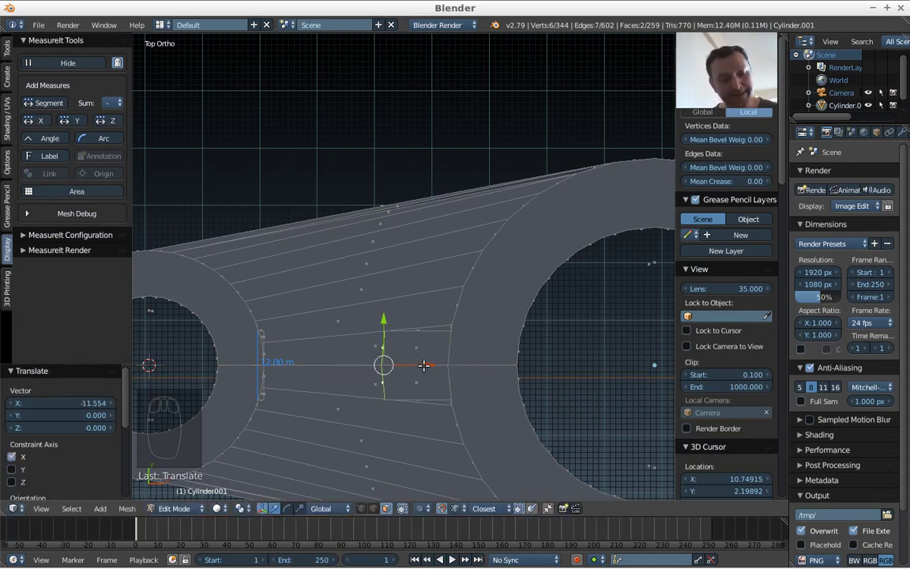
key(s)
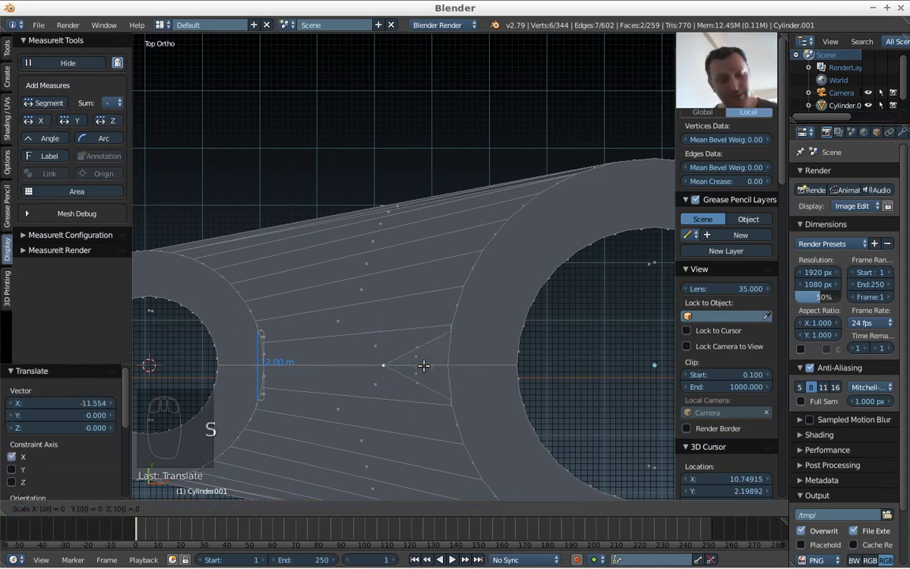
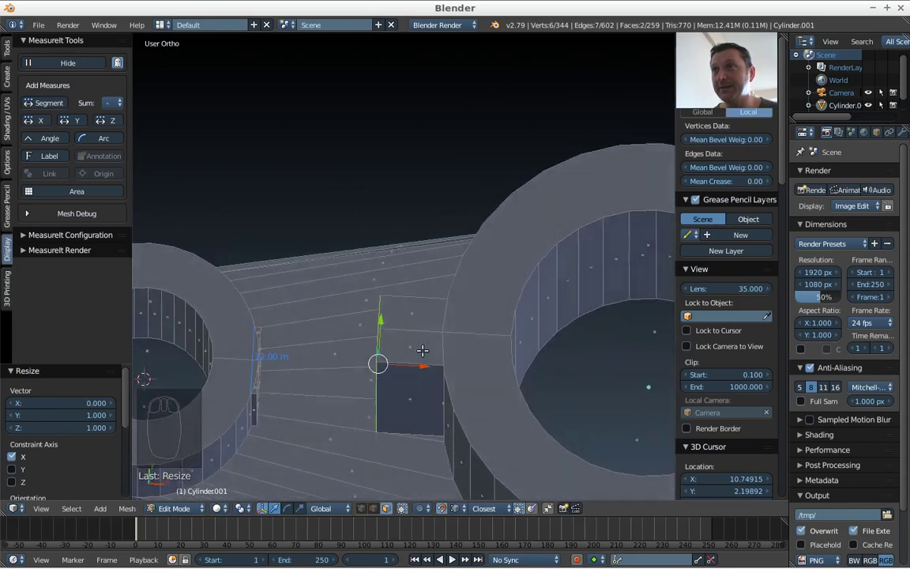
key(KP_7)
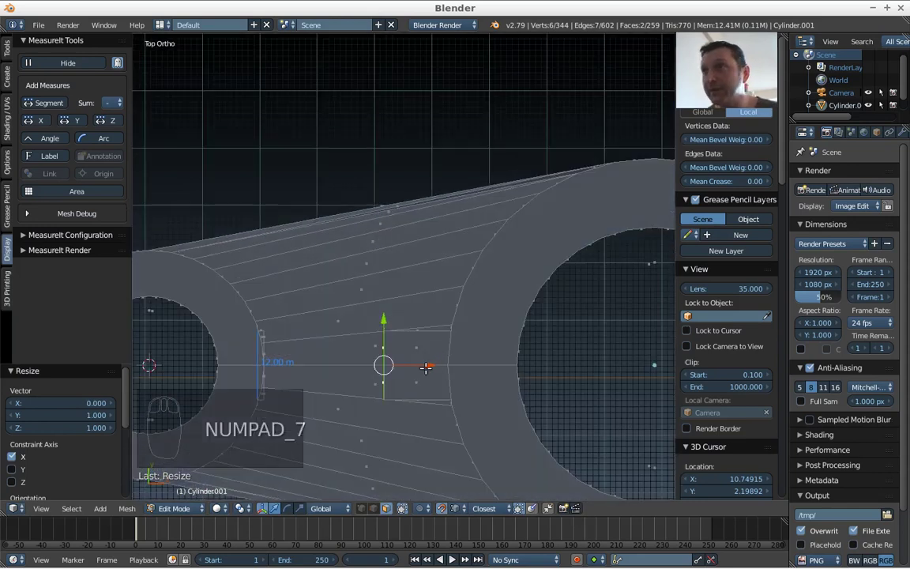
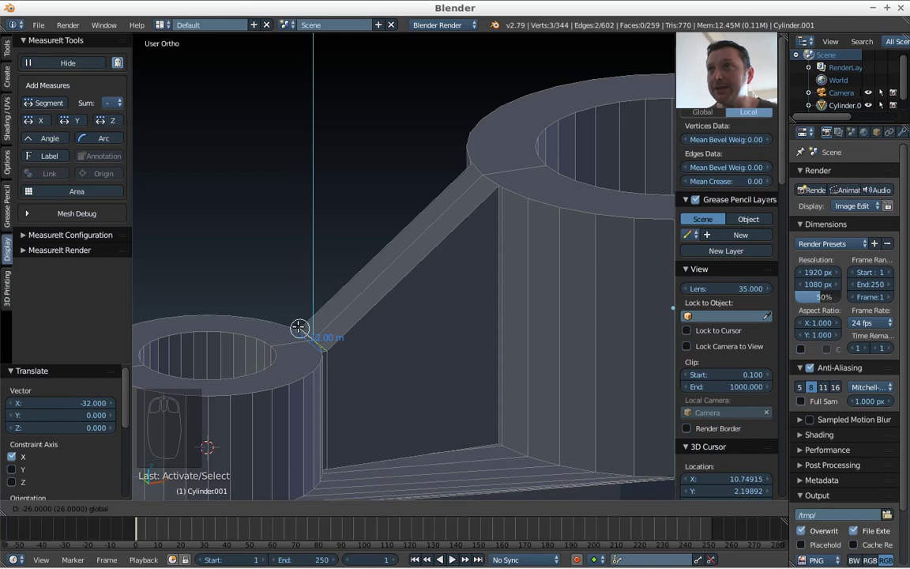
Leave edit mode and orbit around the bracket to check both ring feet
key(Tab)
drag(333, 183, 343, 379)
middle_click(340, 380)
middle_click(391, 401)
middle_click(455, 388)
drag(360, 319, 360, 296)
Select all vertices and run Remove Doubles from the Specials menu to merge overlaps
key(Tab)
key(a)
key(a)
key(w)
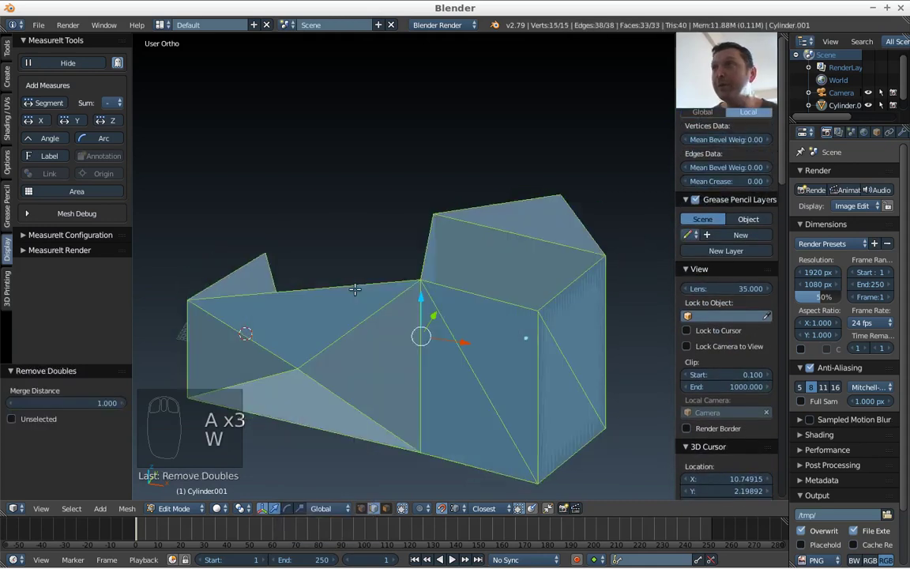
key(a)
key(w)
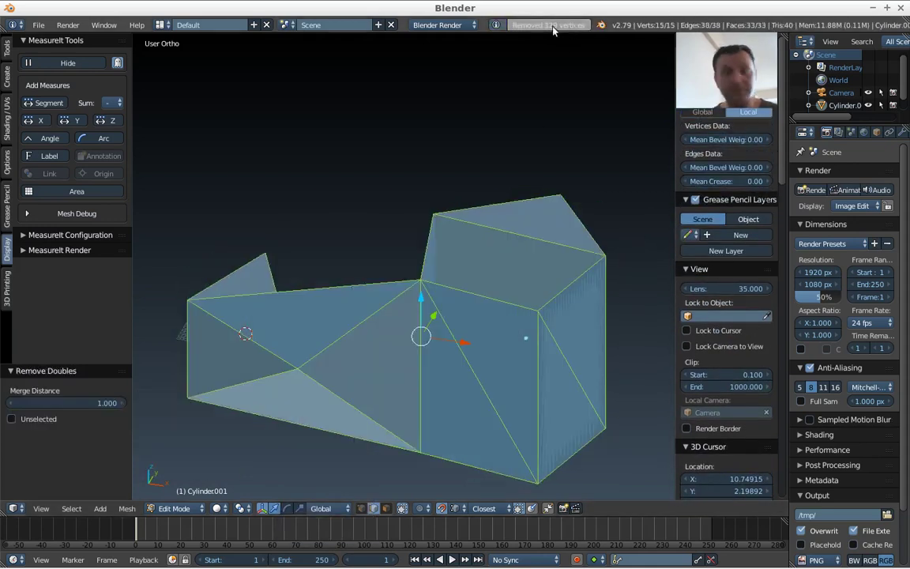
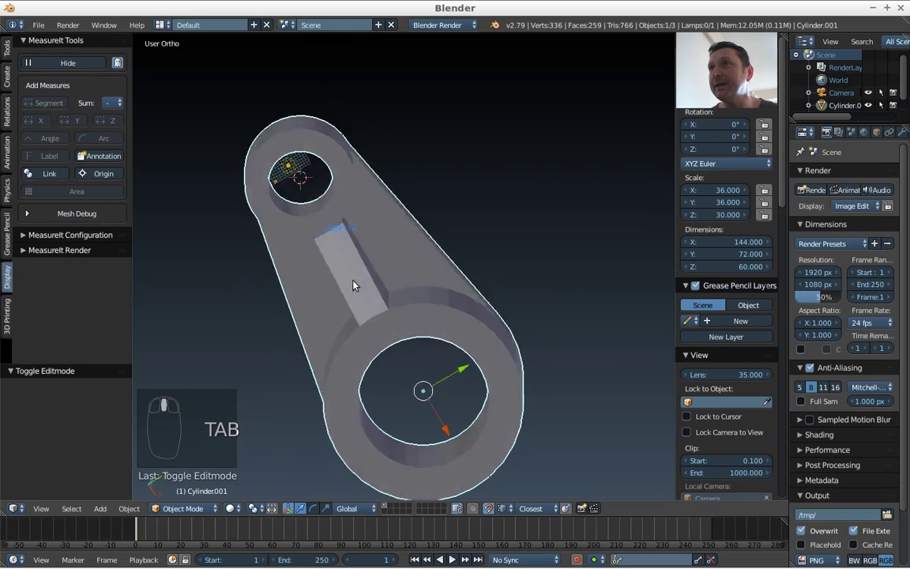
Orbit and zoom in to inspect the joint between the web and the large ring's inner wall
middle_click(423, 218)
middle_click(384, 239)
scroll(up, 3)
drag(384, 239, 466, 234)
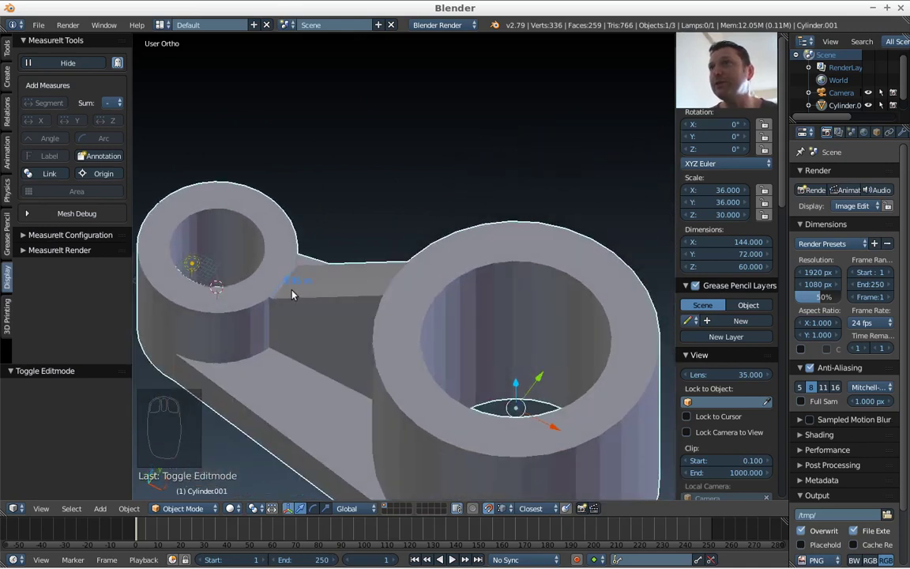
drag(297, 295, 236, 88)
drag(260, 171, 411, 221)
drag(408, 222, 578, 160)
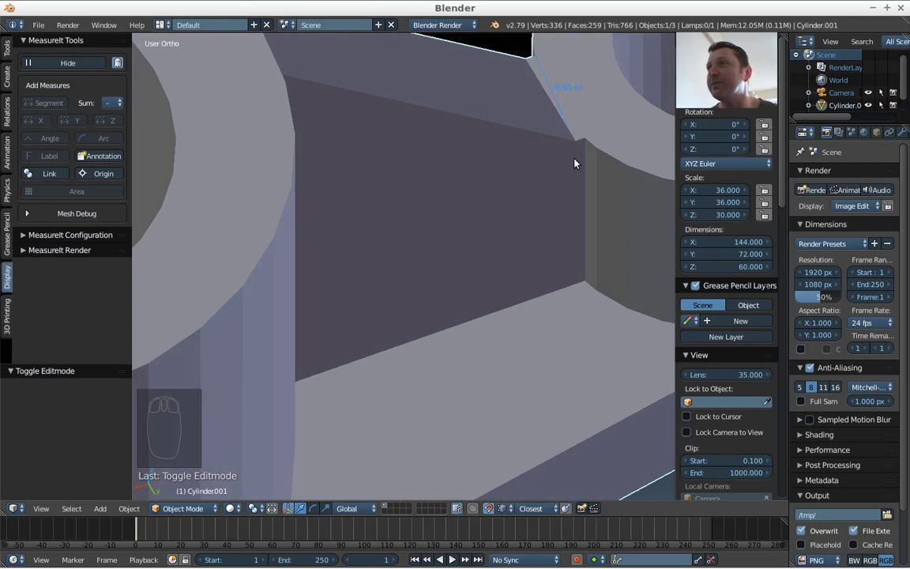
drag(787, 154, 411, 322)
Back out and orbit to view the whole bracket from the side
middle_click(395, 250)
middle_click(454, 276)
drag(394, 254, 512, 358)
middle_click(327, 348)
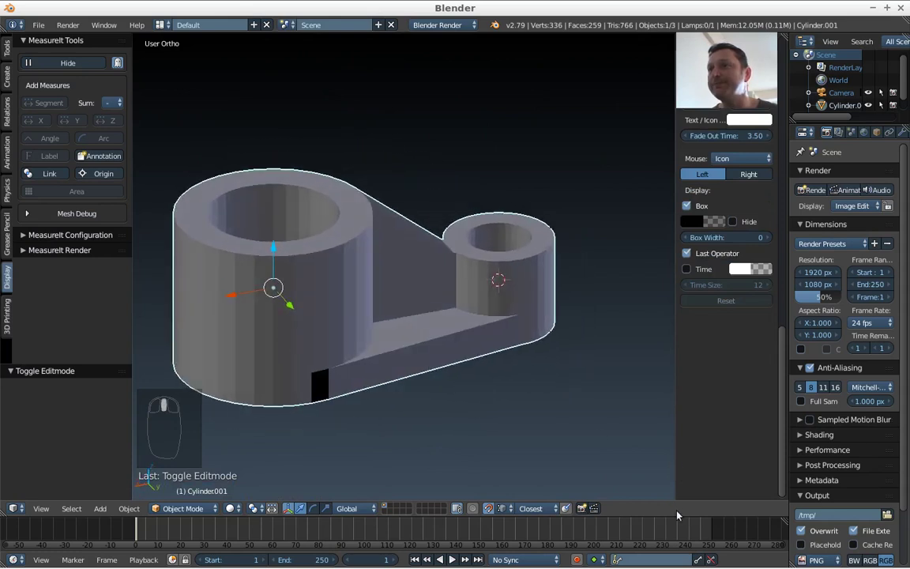
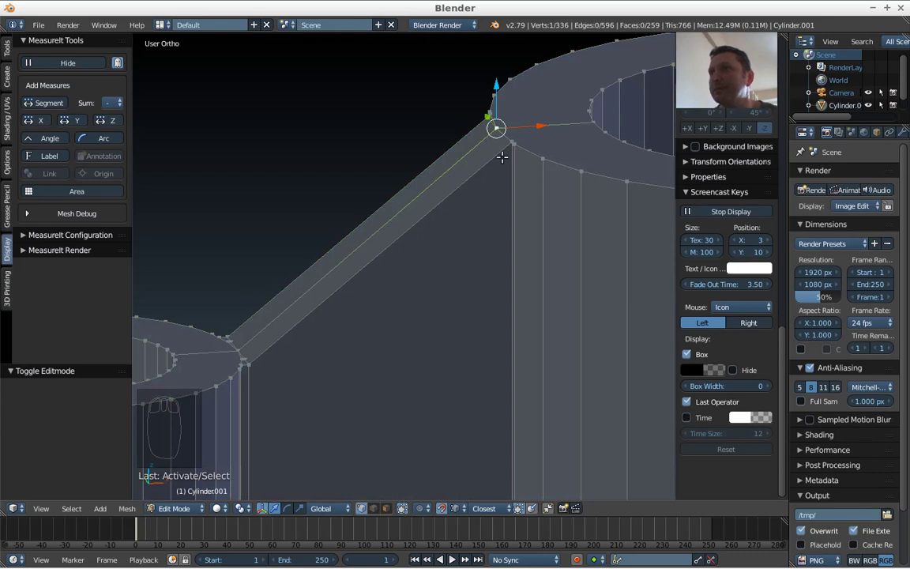
key(KP_1)
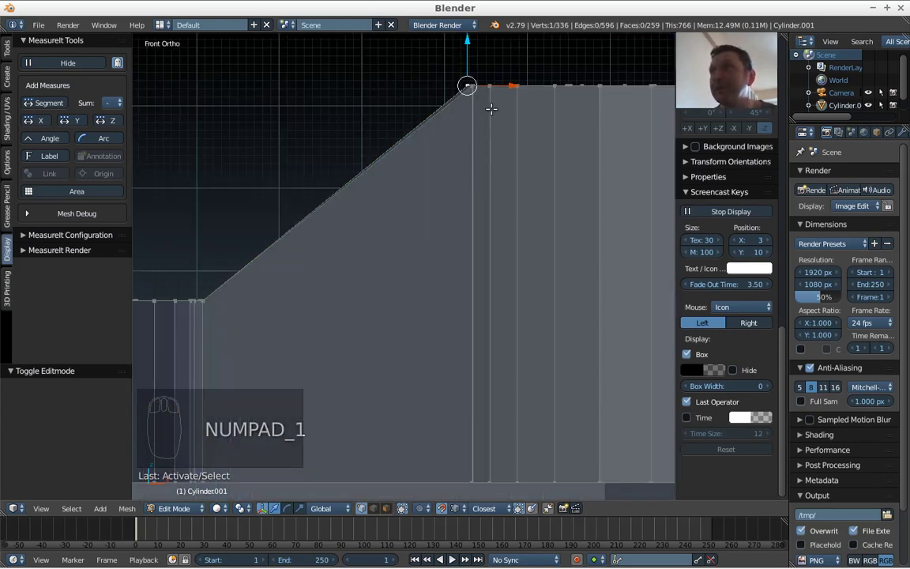
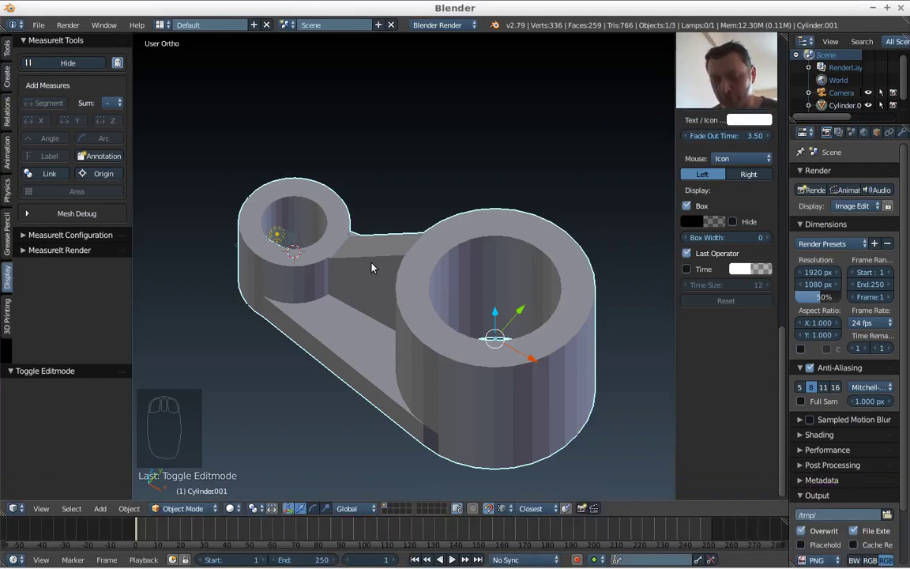
Enter edit mode in top view and fill faces joining the web to the large ring
key(KP_7)
key(Tab)
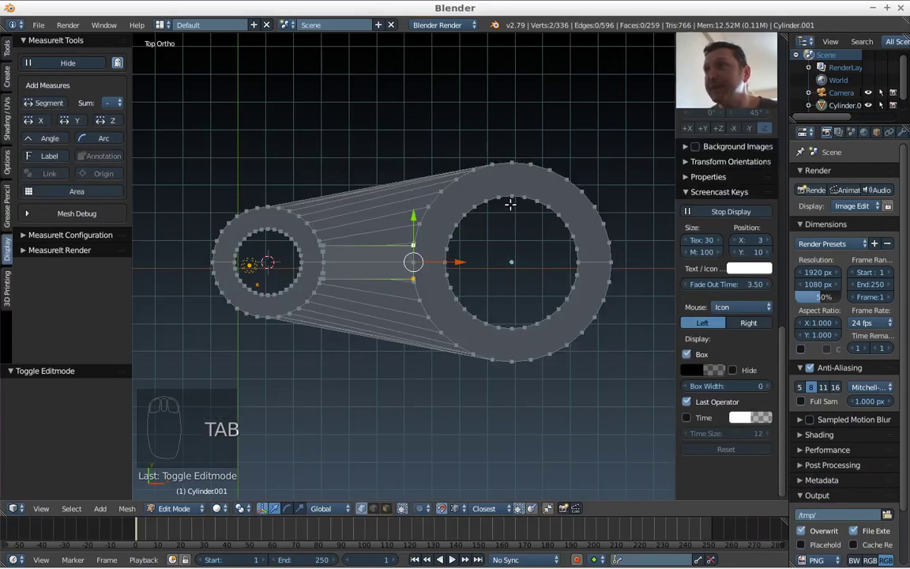
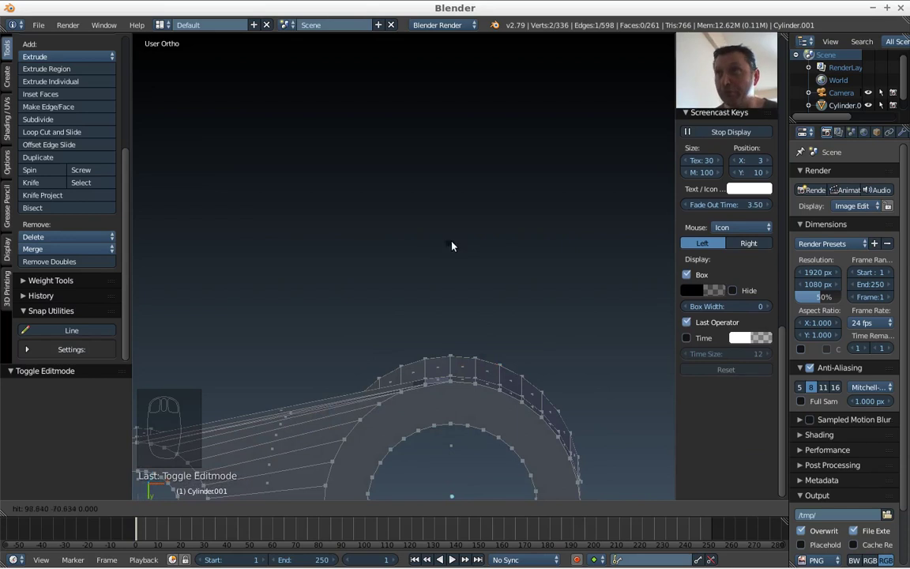
key(KP_7)
key(KP_Decimal)
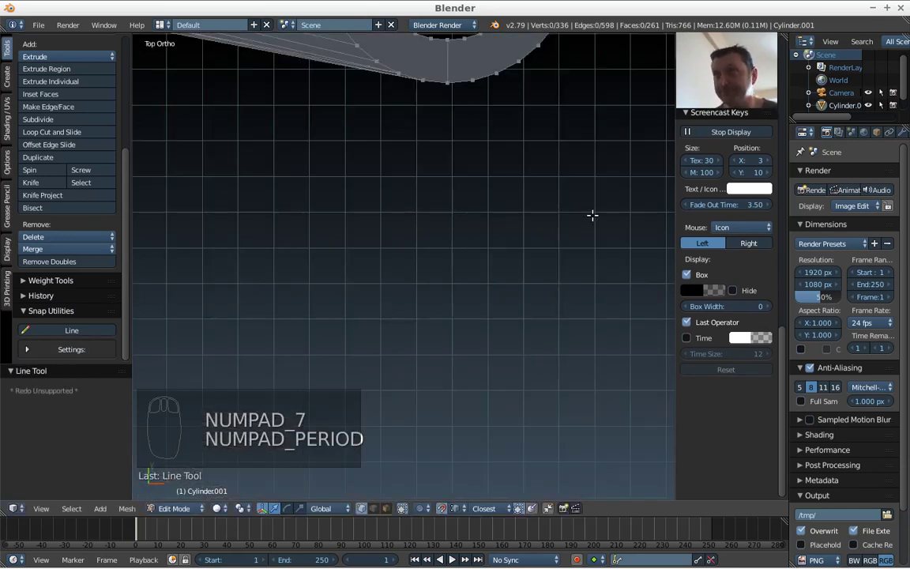
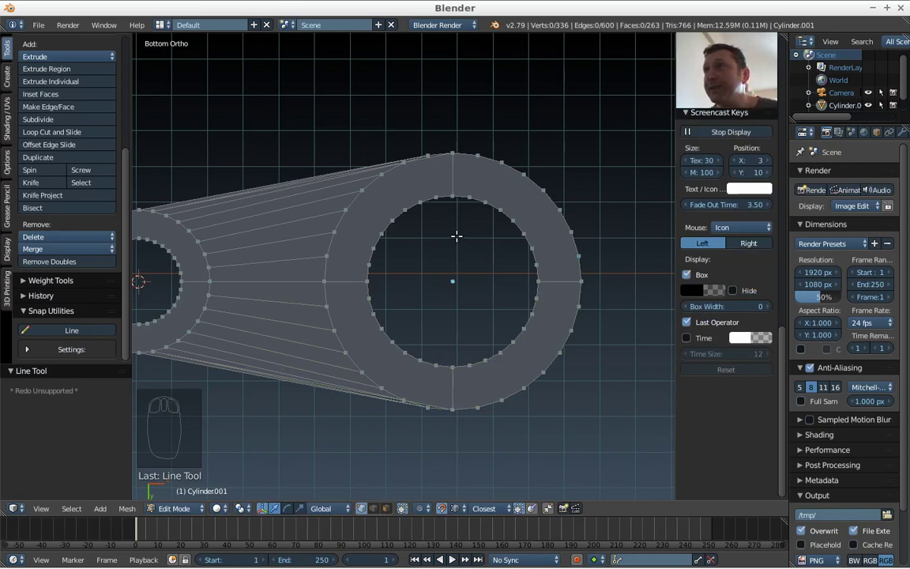
In X-ray, box-select the outer half of the large ring and delete its vertices
key(a)
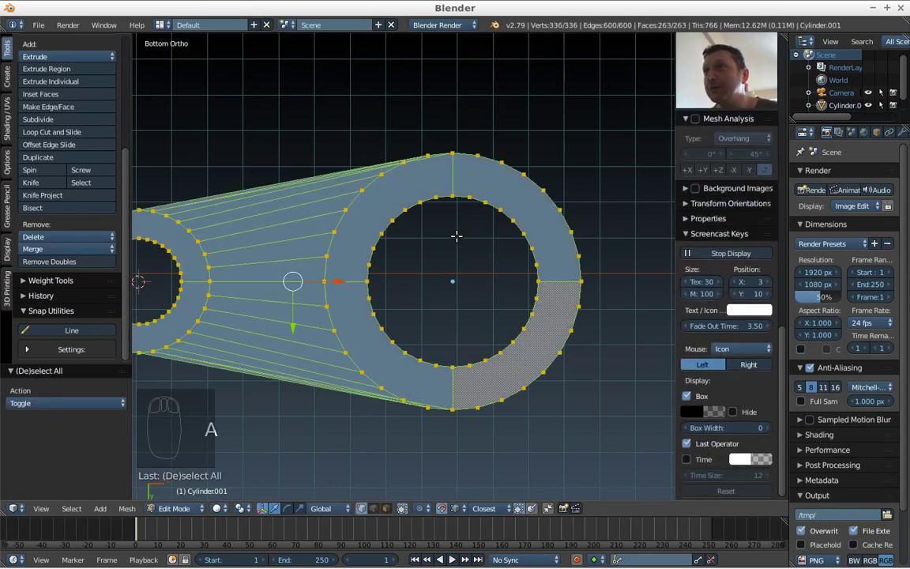
key(a)
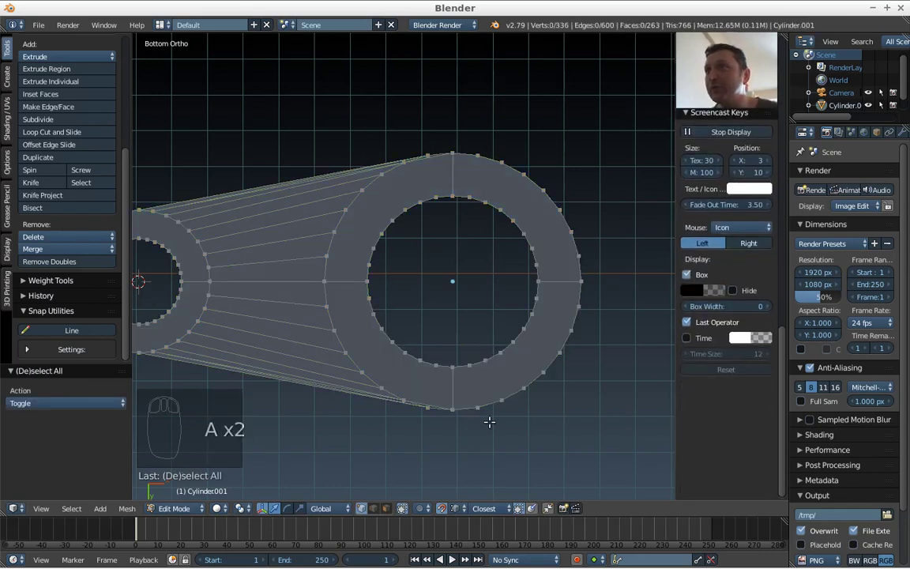
key(z)
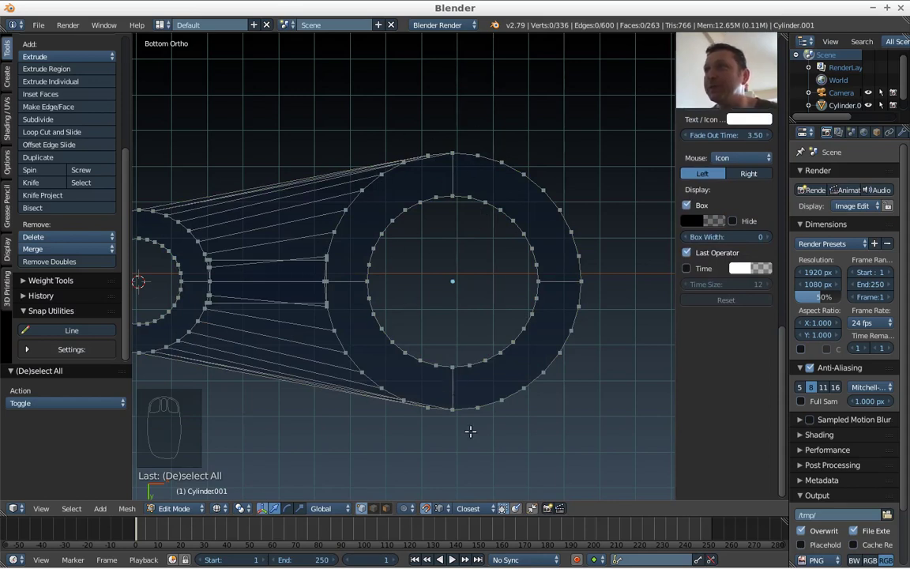
key(b)
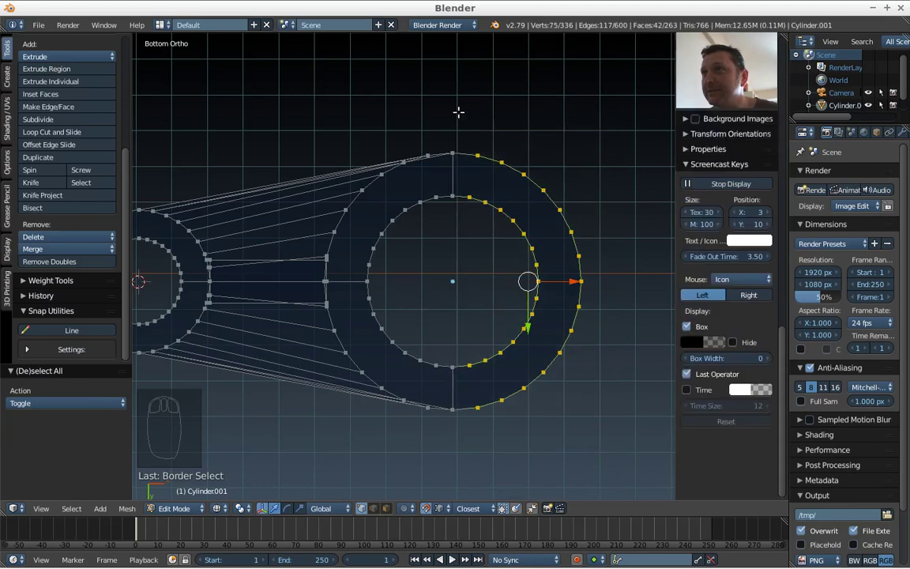
key(x)
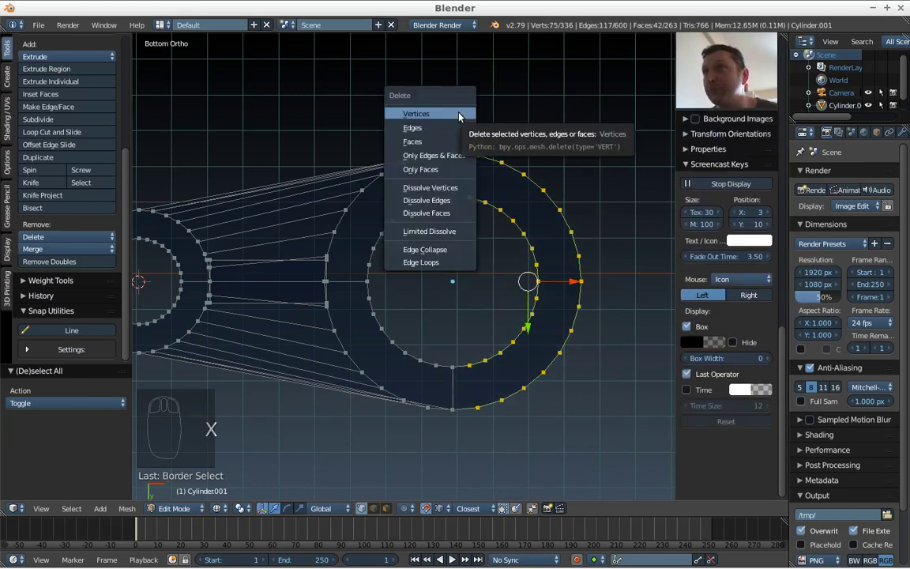
key(Tab)
Orbit to inspect the cut end of the semicircular foot, then return to mesh editing
drag(452, 261, 526, 269)
key(KP_Decimal)
drag(450, 312, 505, 275)
key(z)
drag(505, 275, 491, 238)
key(Tab)
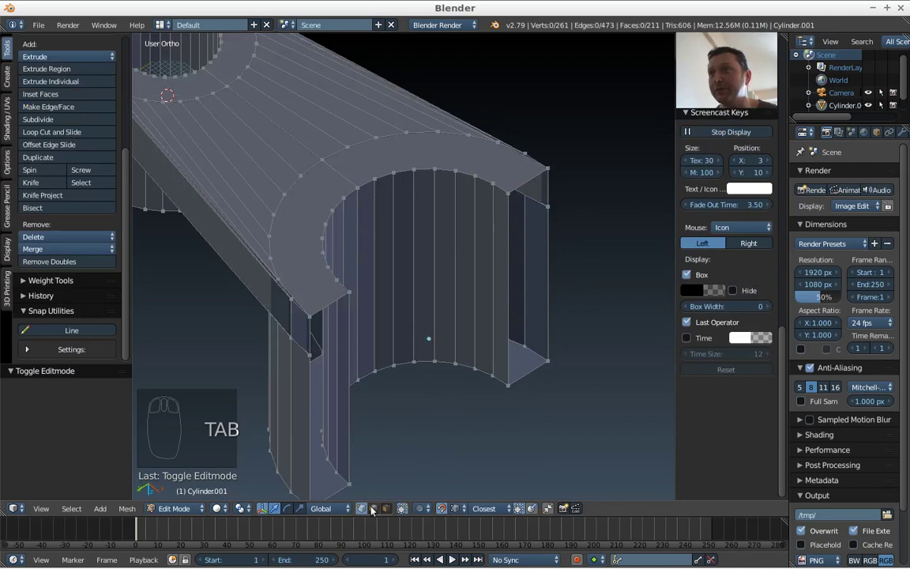
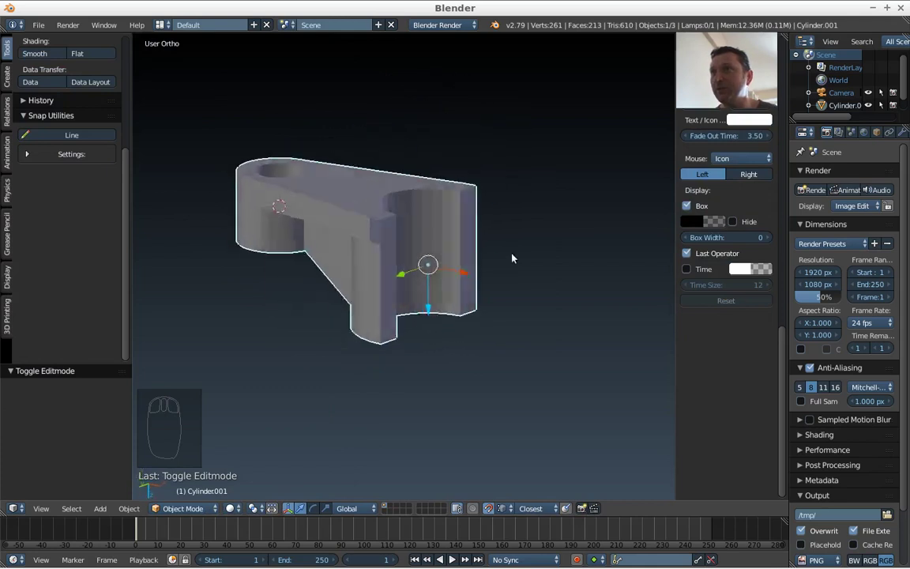
drag(350, 326, 504, 263)
drag(312, 201, 529, 298)
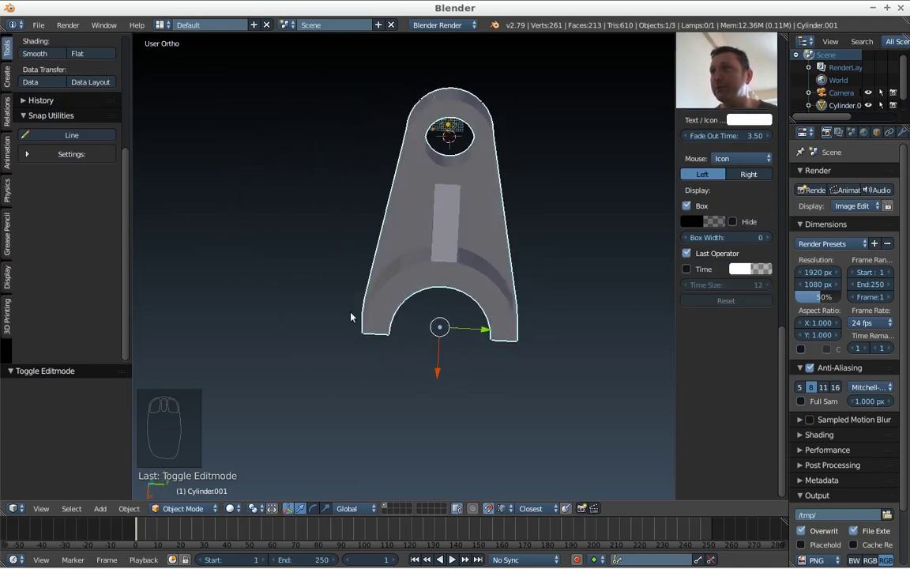
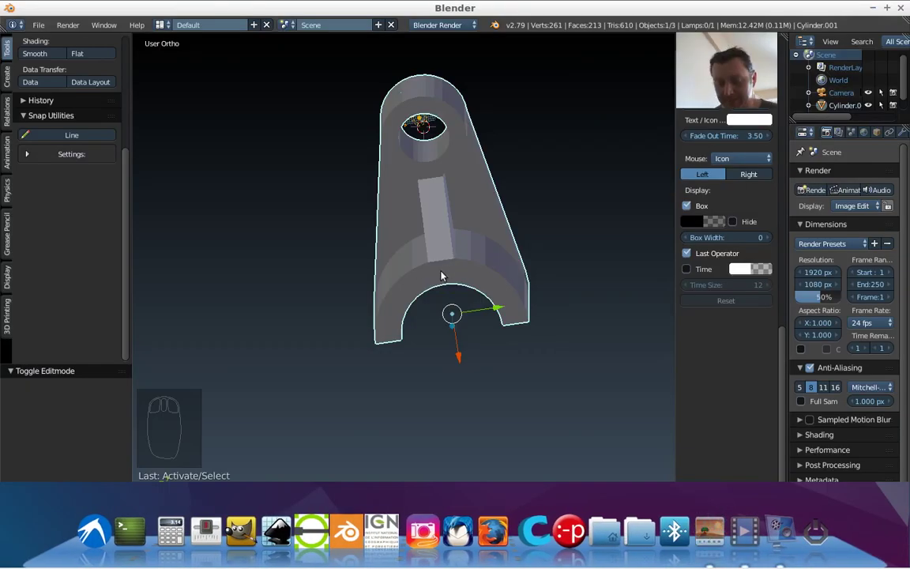
Rotate the bracket upright in front view, then move it along Z from the right view
key(KP_1)
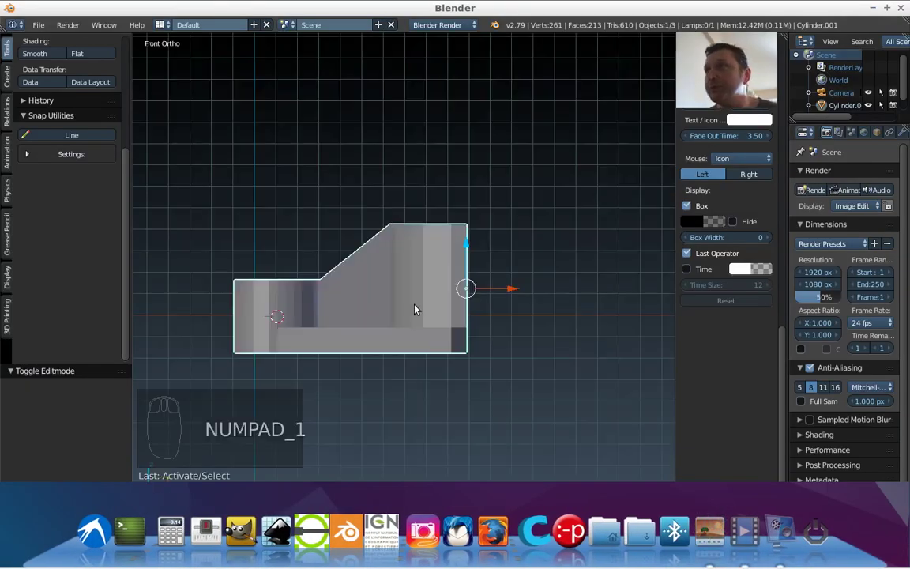
key(r)
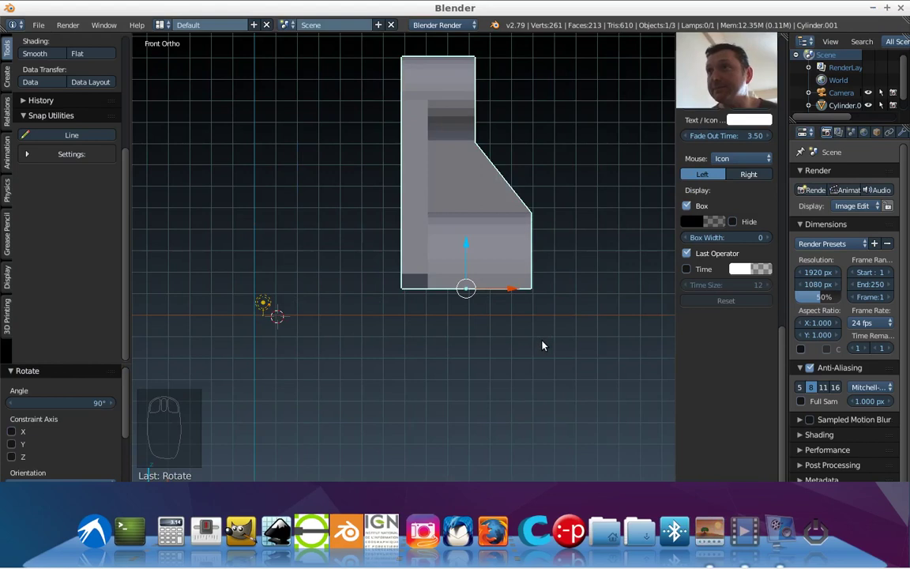
drag(544, 344, 544, 343)
key(KP_7)
key(KP_3)
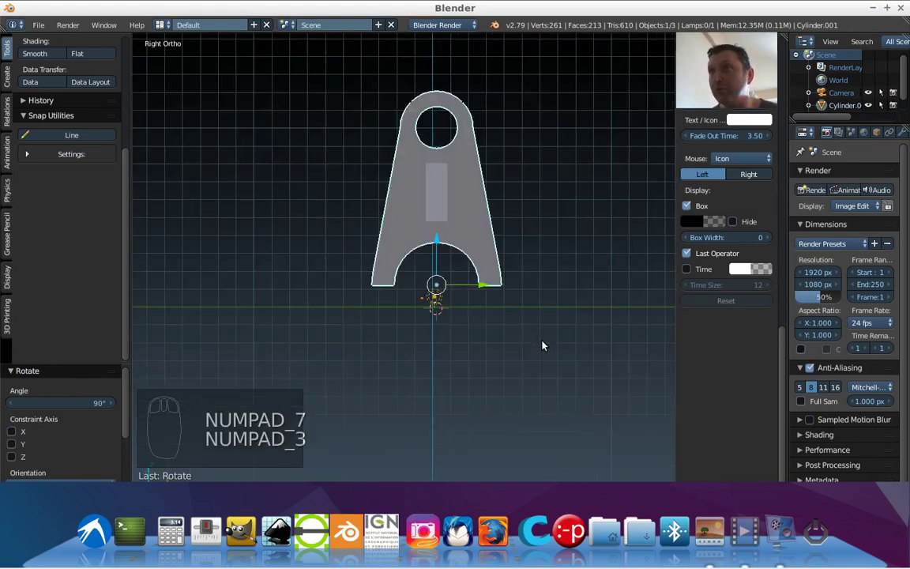
middle_click(480, 281)
drag(469, 258, 469, 295)
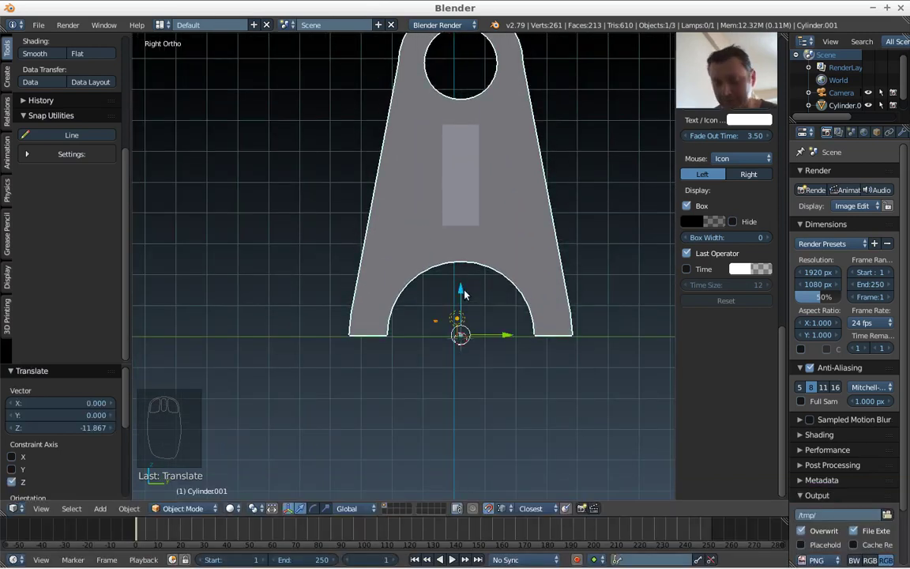
Check from top, front, 3D and right views that the base rests on the ground line
key(KP_7)
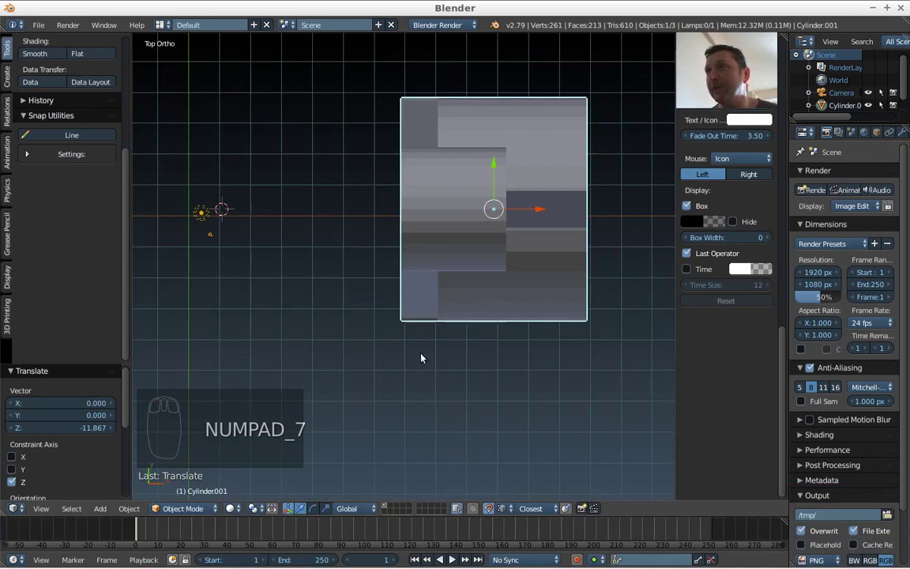
key(KP_1)
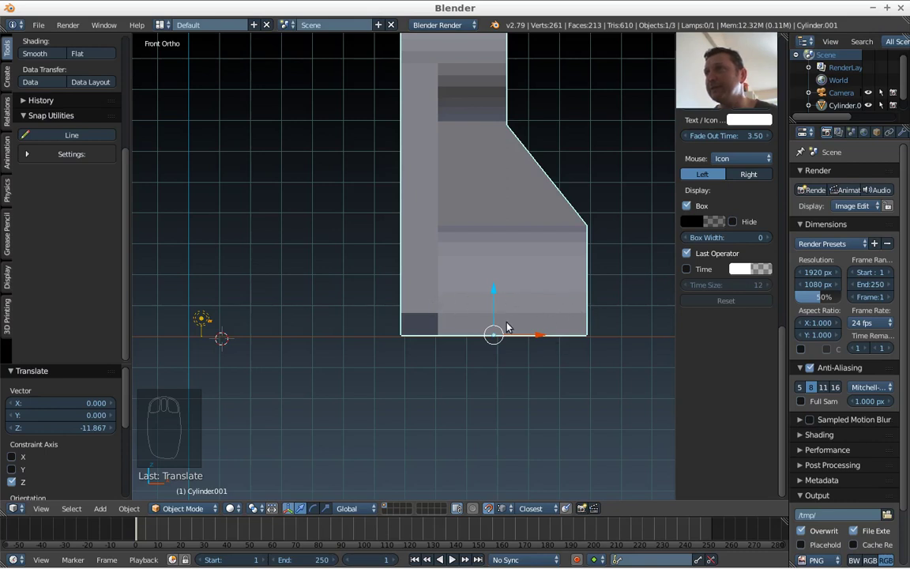
drag(510, 326, 575, 321)
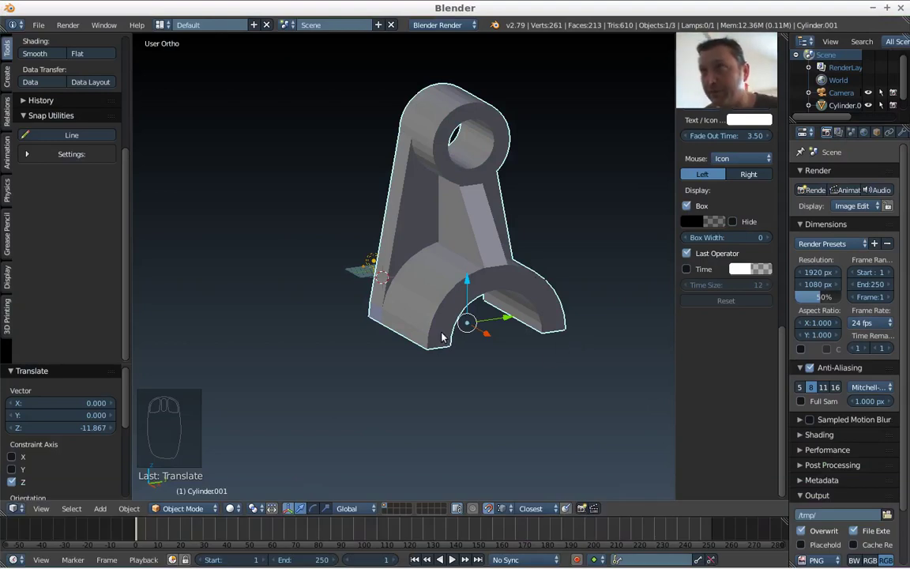
key(KP_3)
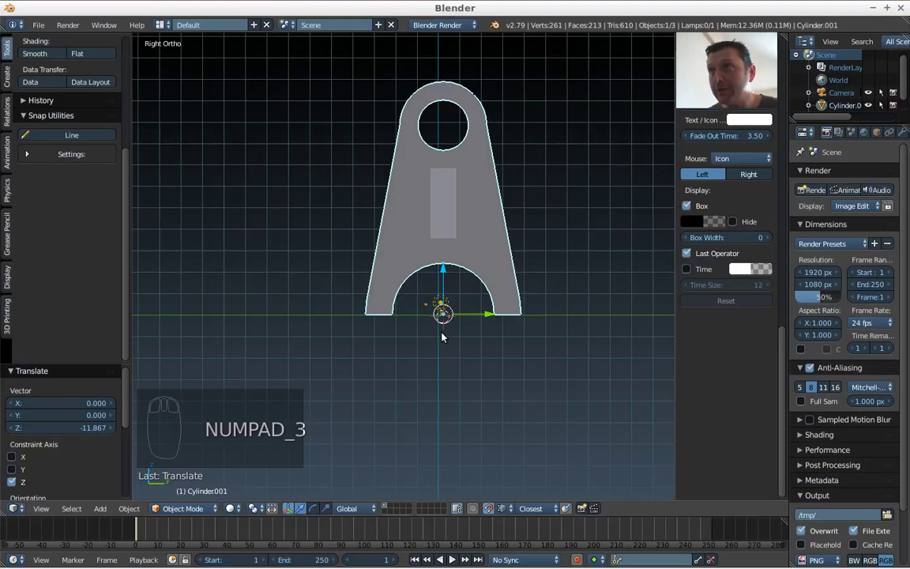
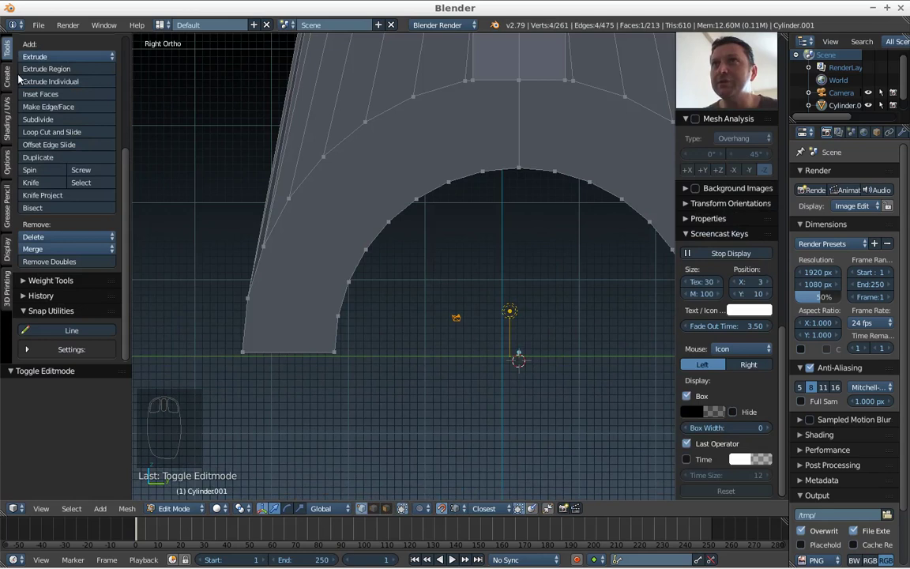
Select the vertices along the bottom edge of the bracket's leg for removal
drag(69, 329, 226, 230)
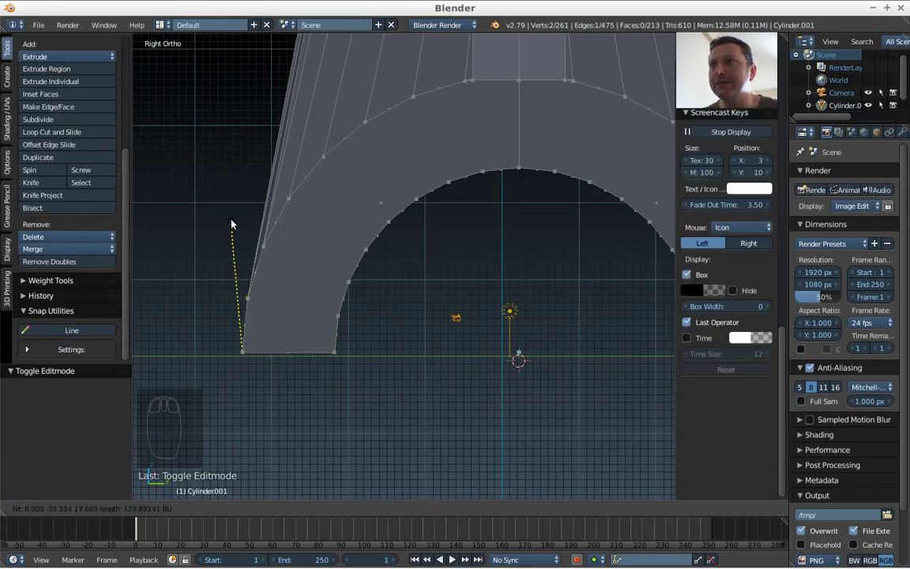
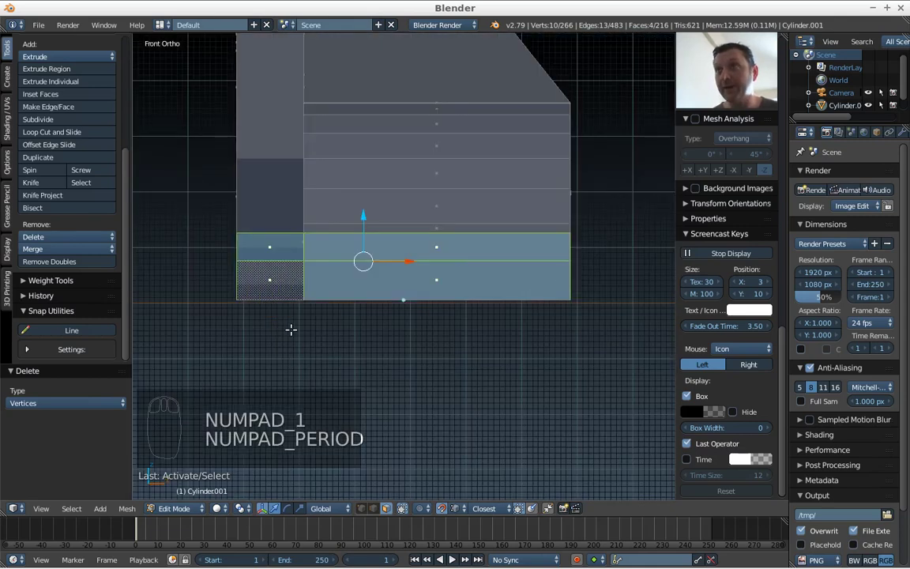
From the right view, extrude the leg's bottom edge outward and scale its end down to a tapered tip
key(KP_3)
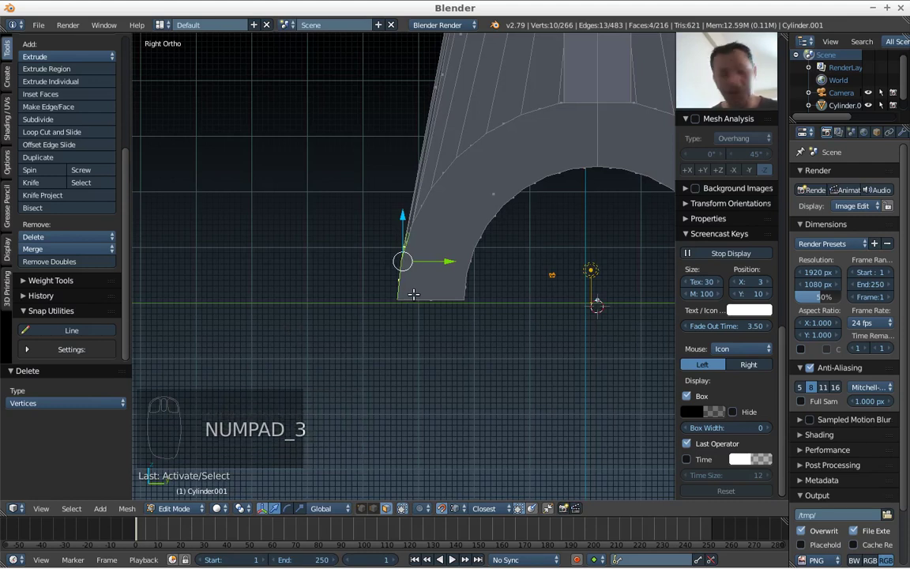
key(e)
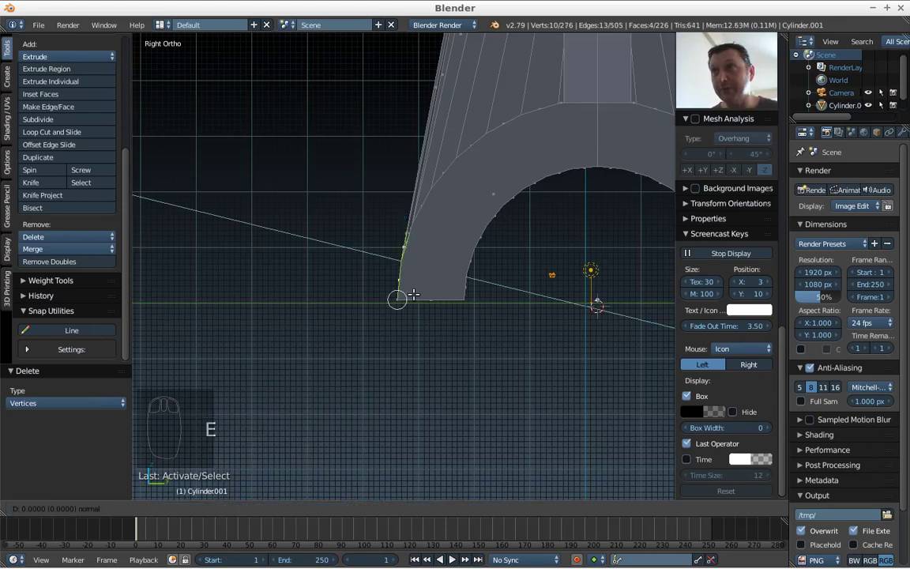
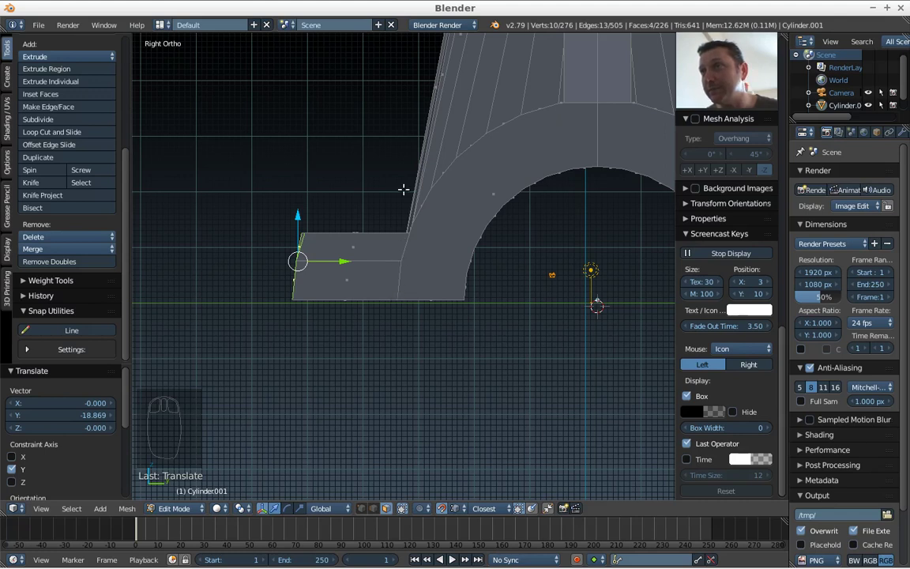
key(s)
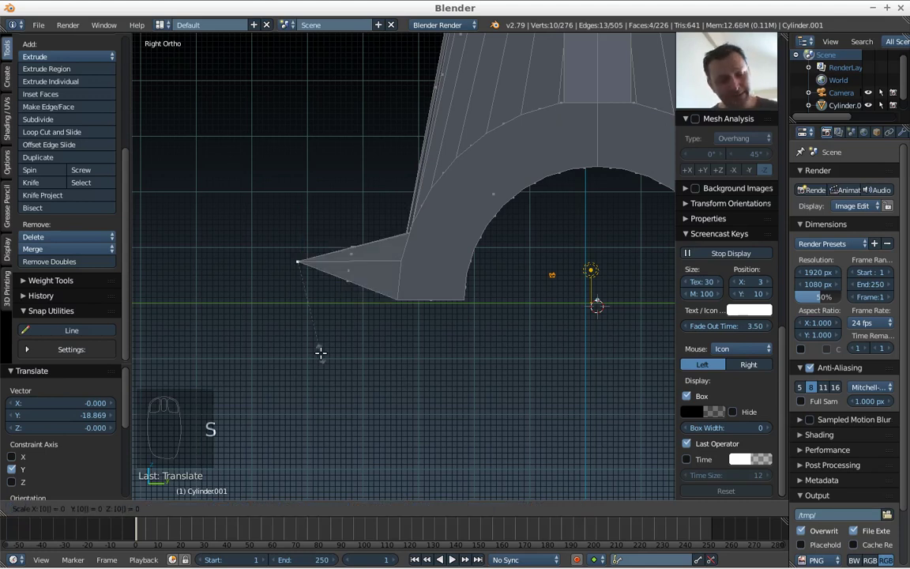
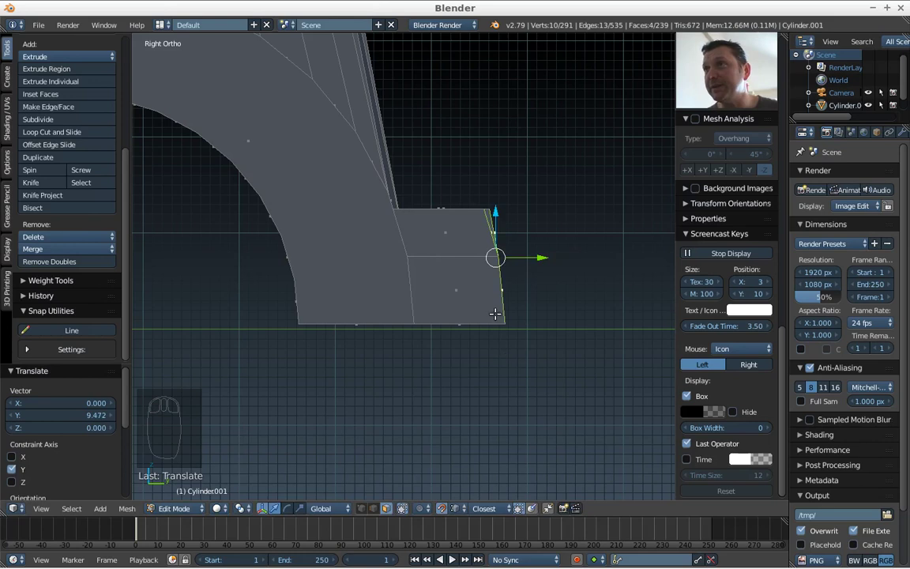
Taper the second foot's end with S, then orbit around the bracket to inspect both feet
key(s)
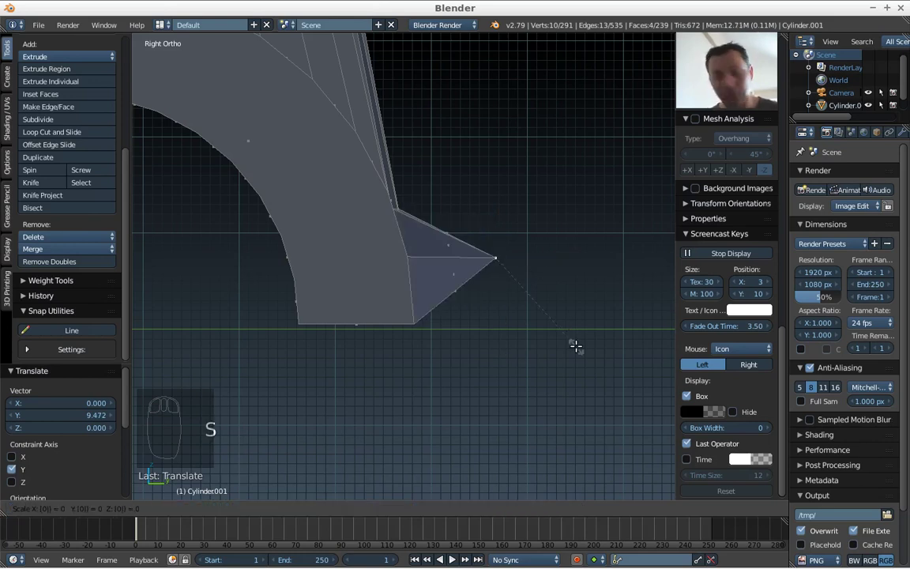
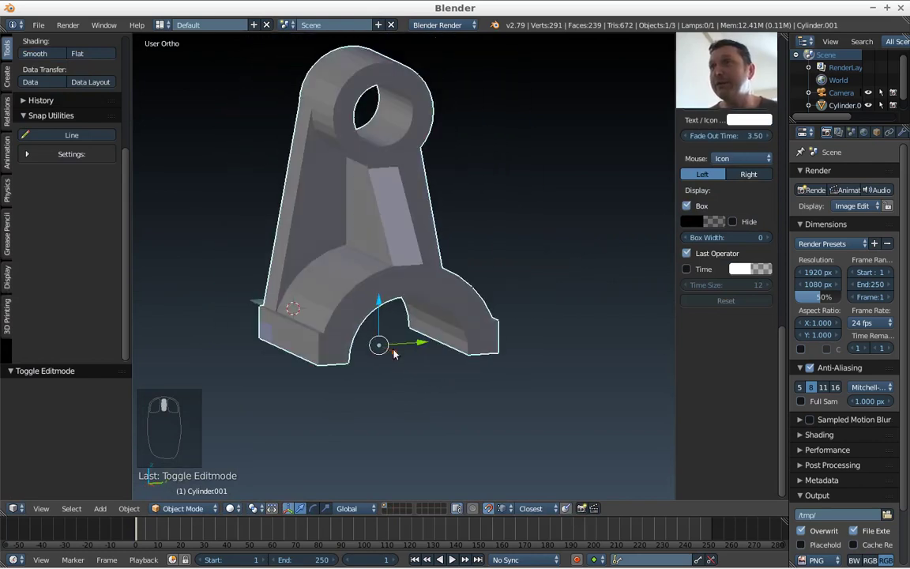
middle_click(467, 394)
drag(451, 395, 494, 364)
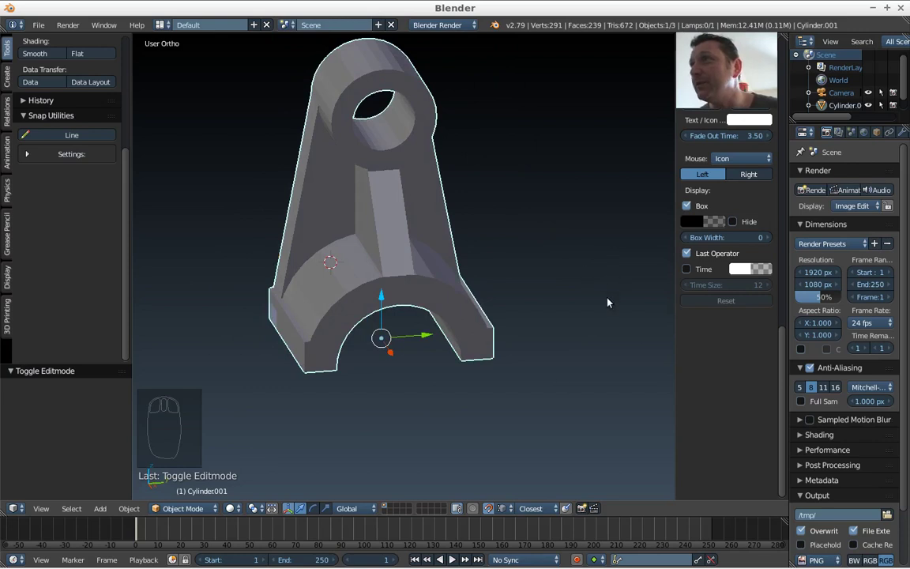
drag(436, 362, 845, 434)
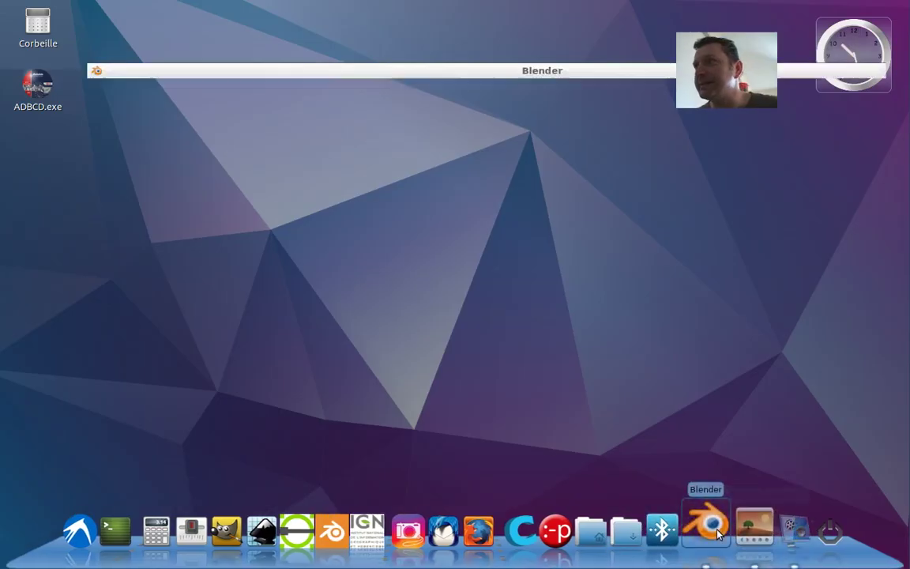
key(KP_7)
drag(419, 261, 340, 350)
Zoom the top-down view in on the bracket
scroll(up, 3)
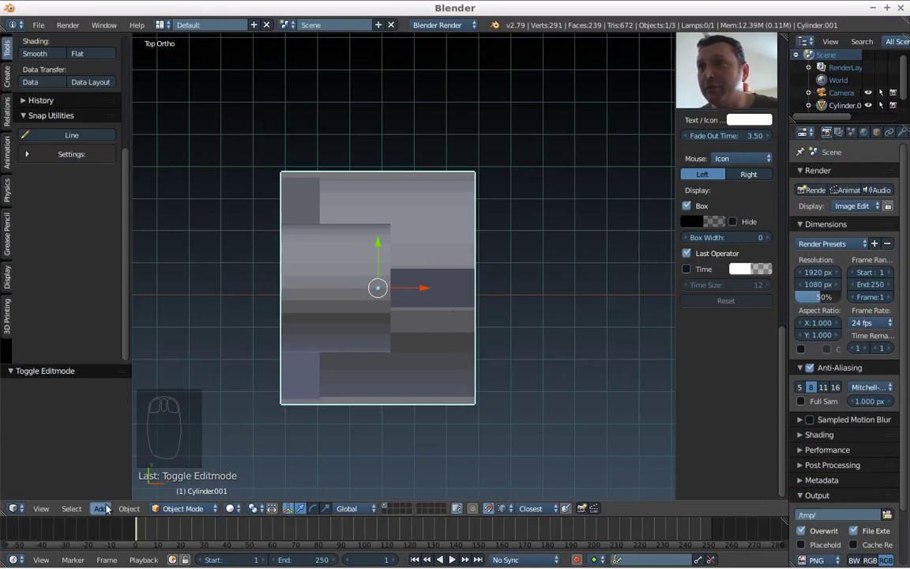
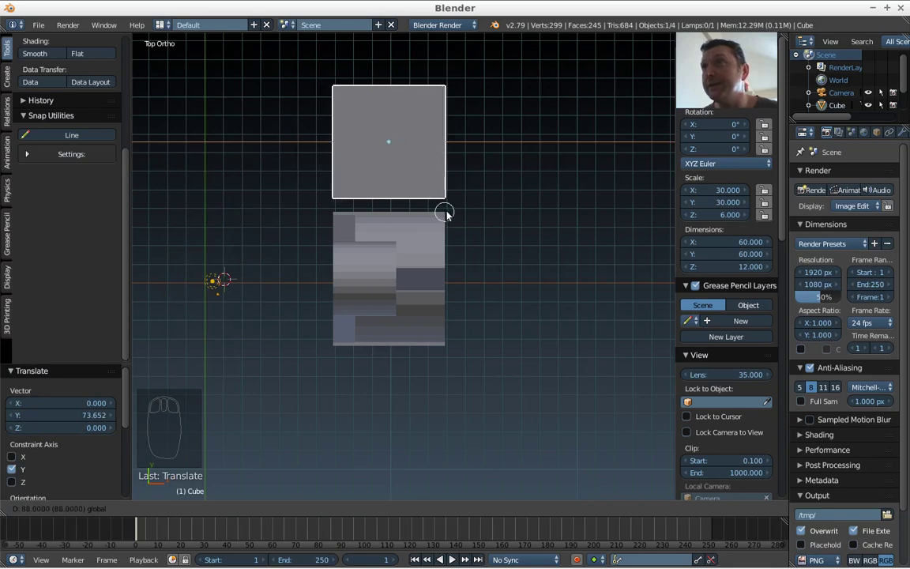
Move the 60 × 60 × 12 slab beside the bracket, level with its base, checking in Right Ortho view
drag(448, 236, 368, 351)
scroll(up, 3)
drag(522, 229, 375, 339)
drag(374, 341, 399, 337)
key(KP_3)
drag(504, 284, 379, 318)
drag(479, 362, 363, 245)
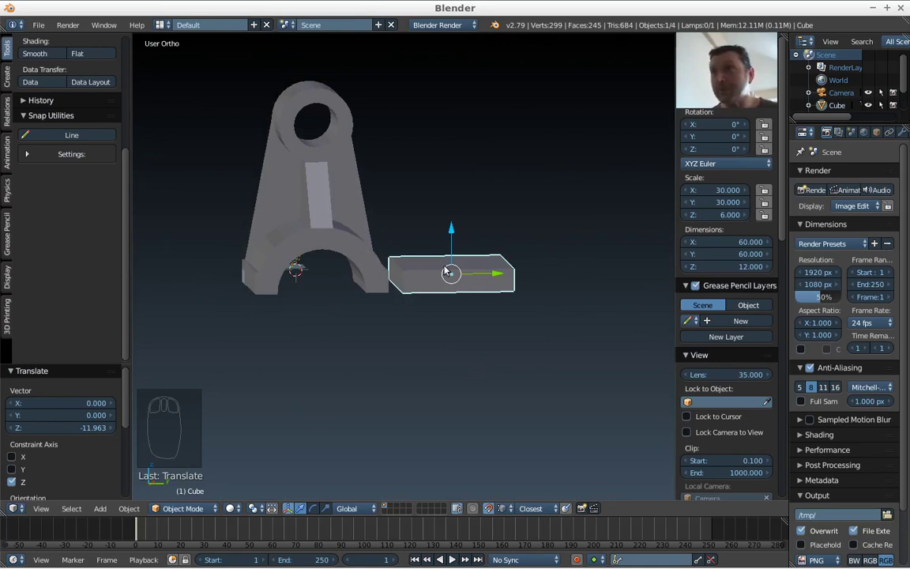
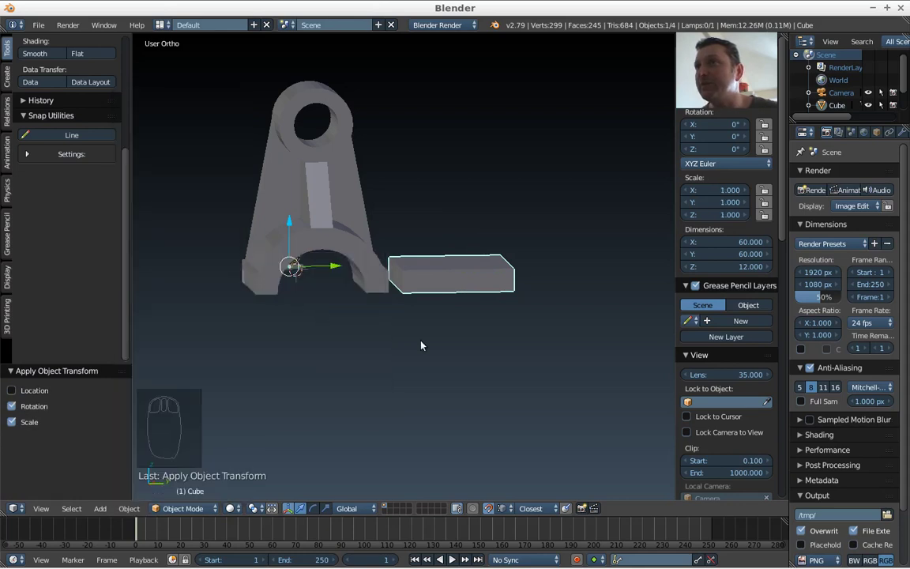
Orbit to see the slab in 3D and enter Edit Mode on its mesh
drag(426, 346, 485, 477)
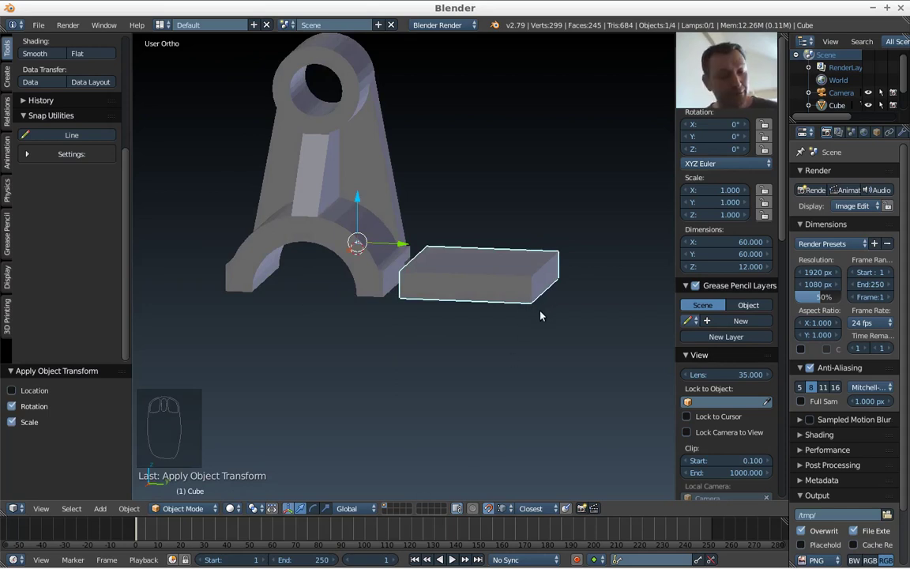
key(Tab)
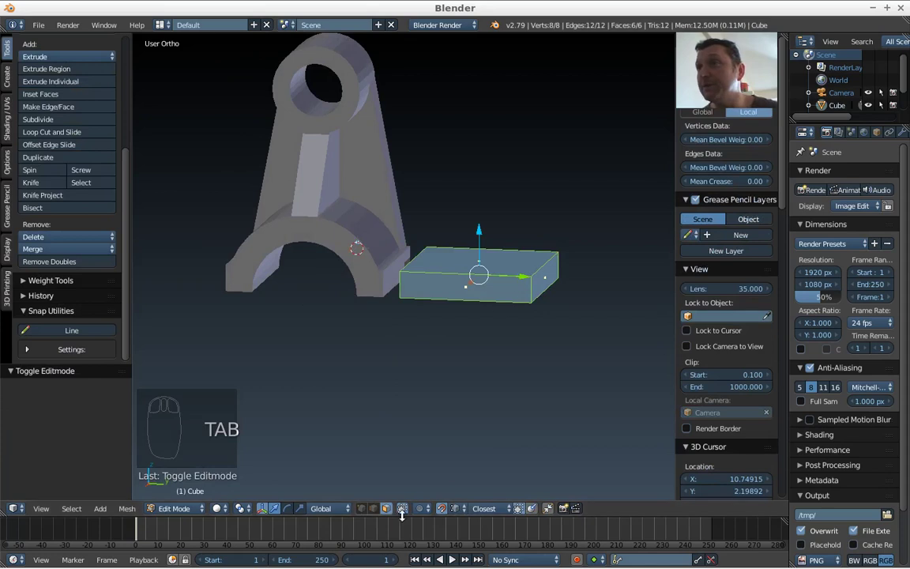
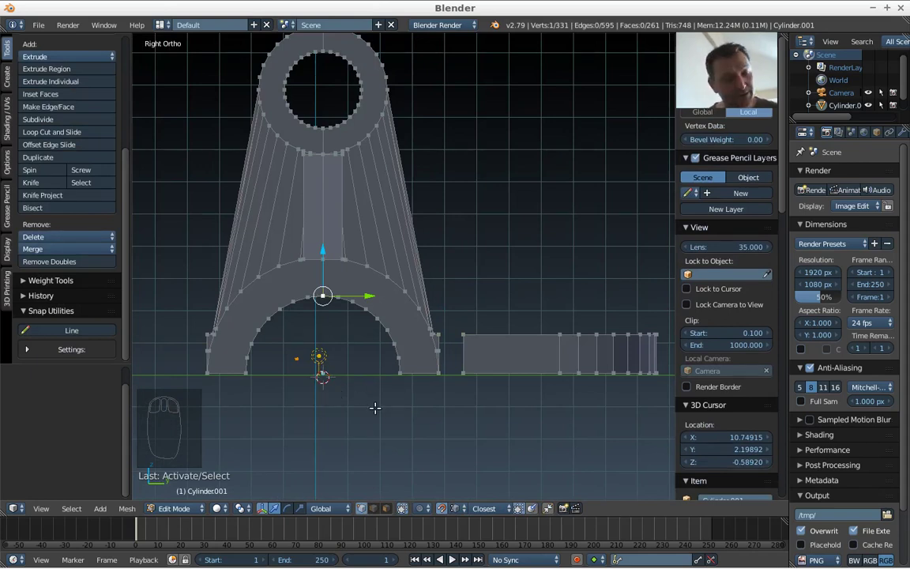
Duplicate the selected vertex with Shift+D to start the foot's arc
key(shift+d)
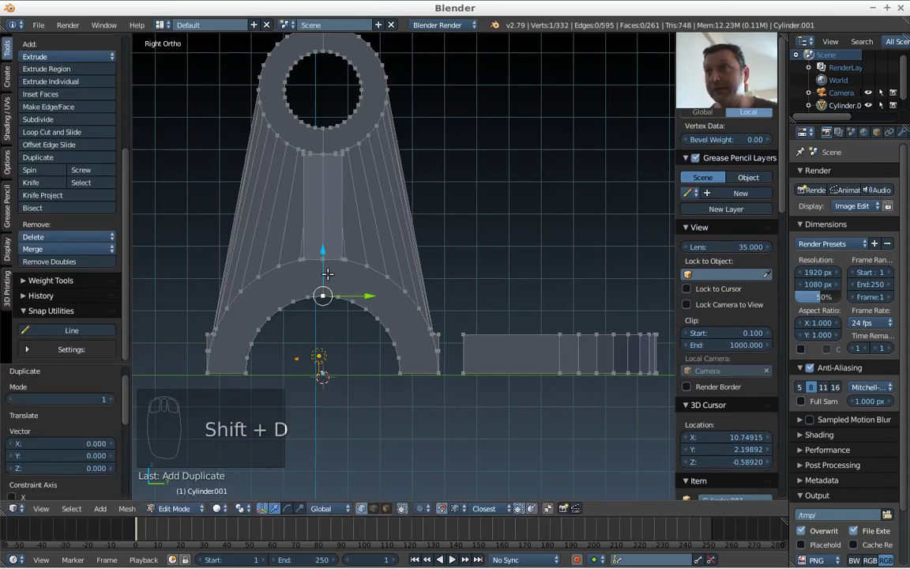
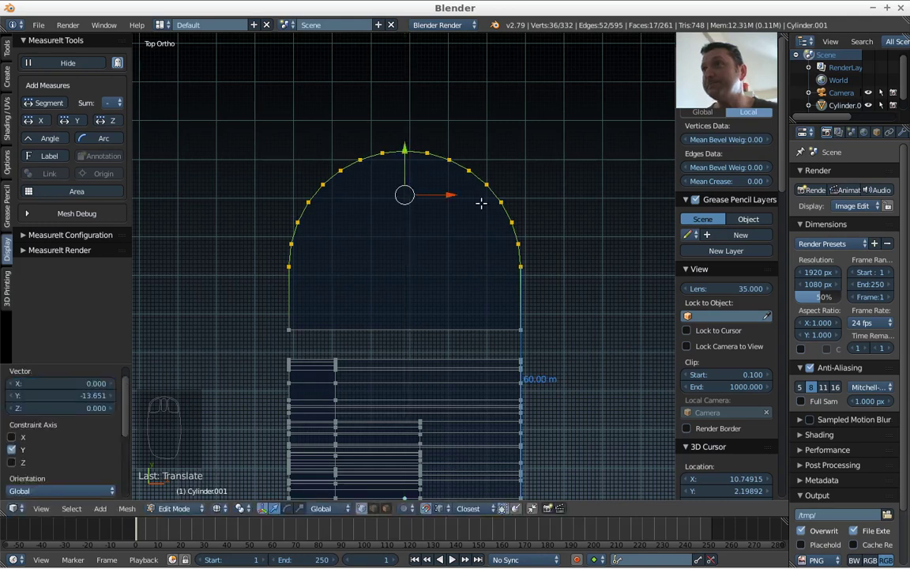
Return to object mode, orbit to a straight side view and switch wireframe to solid shading
key(Tab)
drag(484, 207, 418, 306)
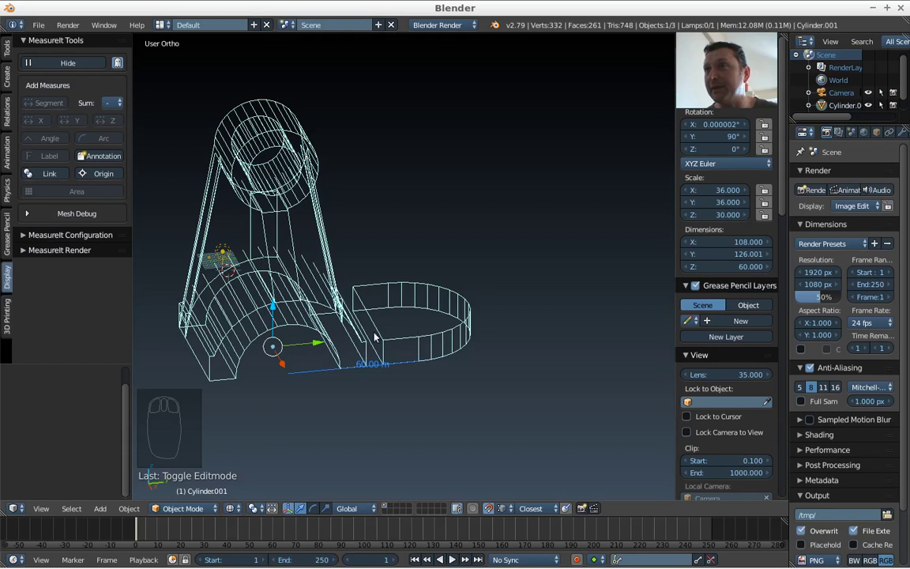
drag(372, 333, 351, 336)
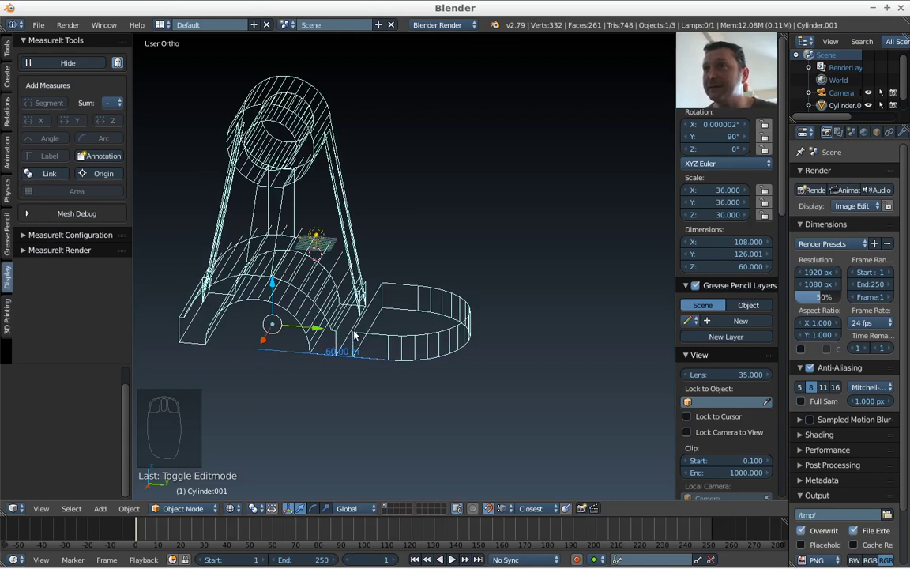
scroll(down, 3)
drag(387, 332, 393, 326)
key(z)
drag(387, 325, 460, 325)
key(KP_7)
Select the connected foot piece with L and separate it into its own object via P > Selection
key(KP_3)
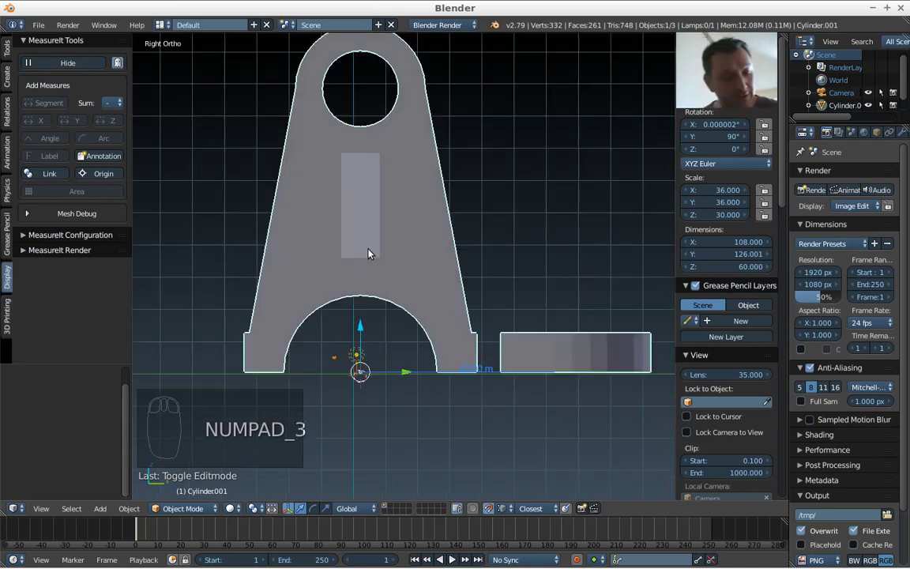
key(Tab)
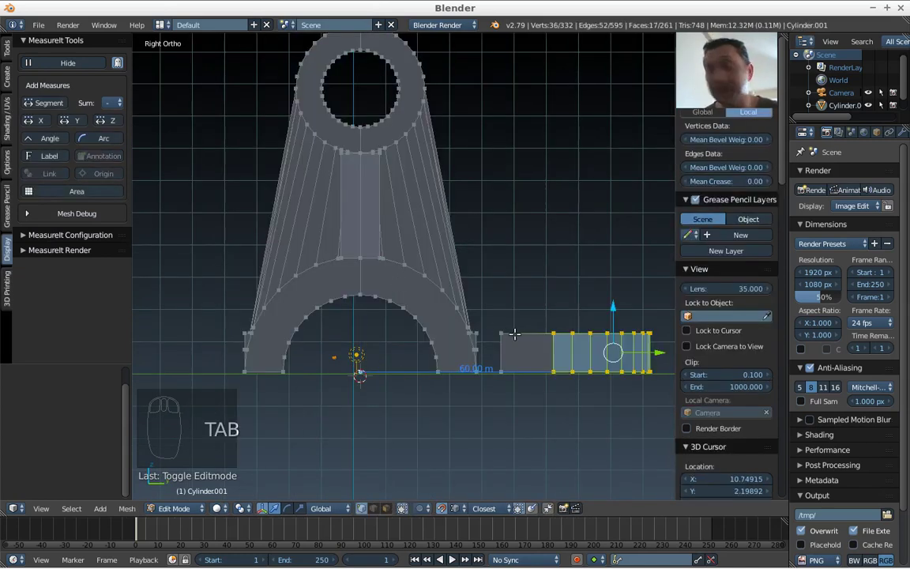
key(a)
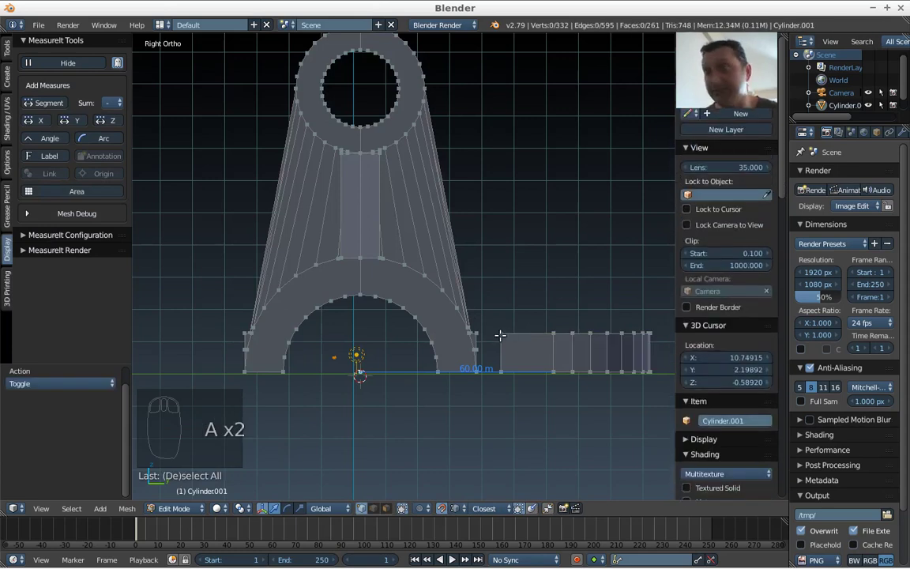
key(l)
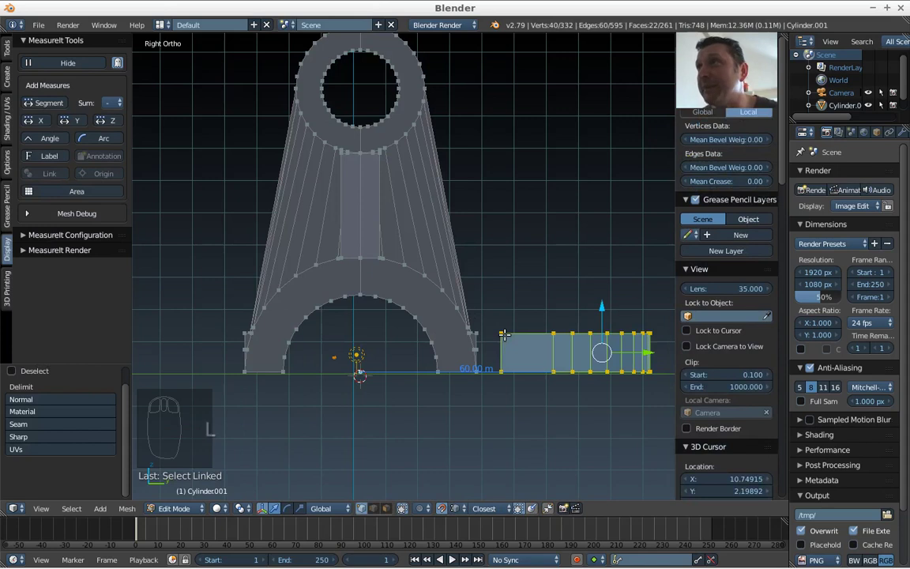
key(p)
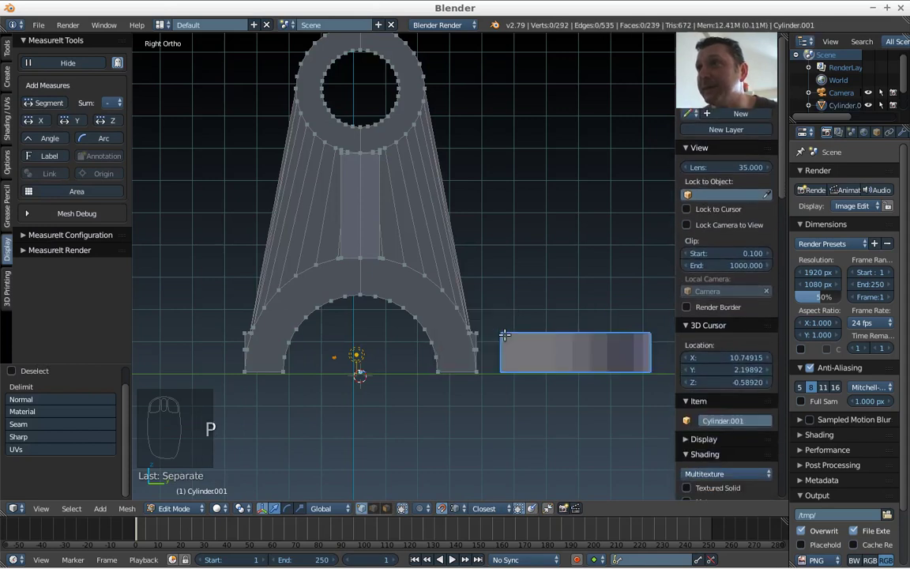
key(Tab)
drag(525, 348, 501, 345)
Duplicate the separated foot and mirror the copy across the Y axis
drag(517, 359, 502, 410)
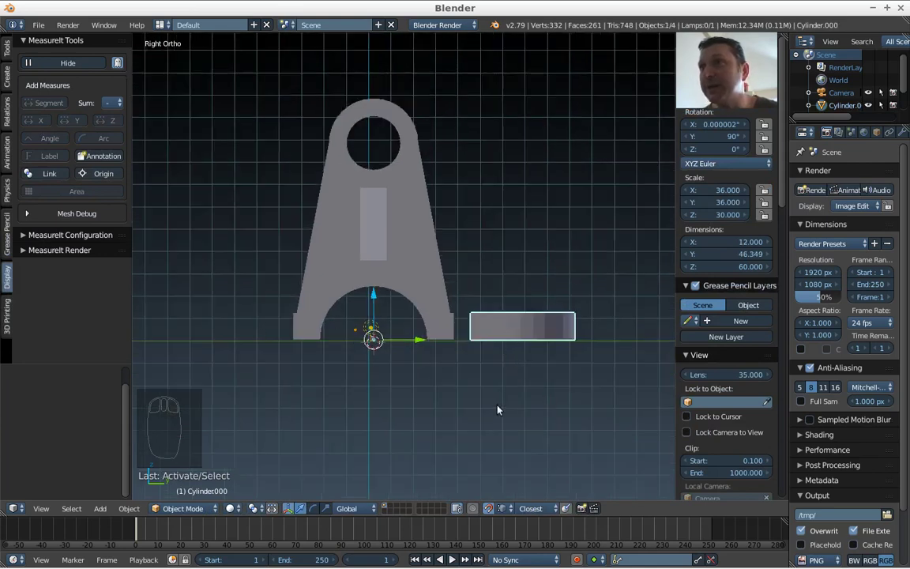
key(shift+d)
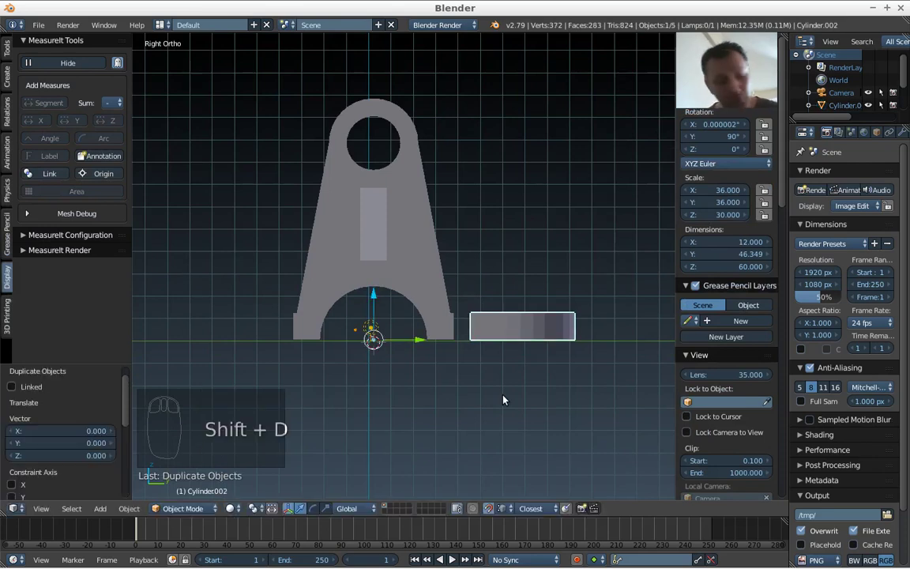
key(ctrl+m)
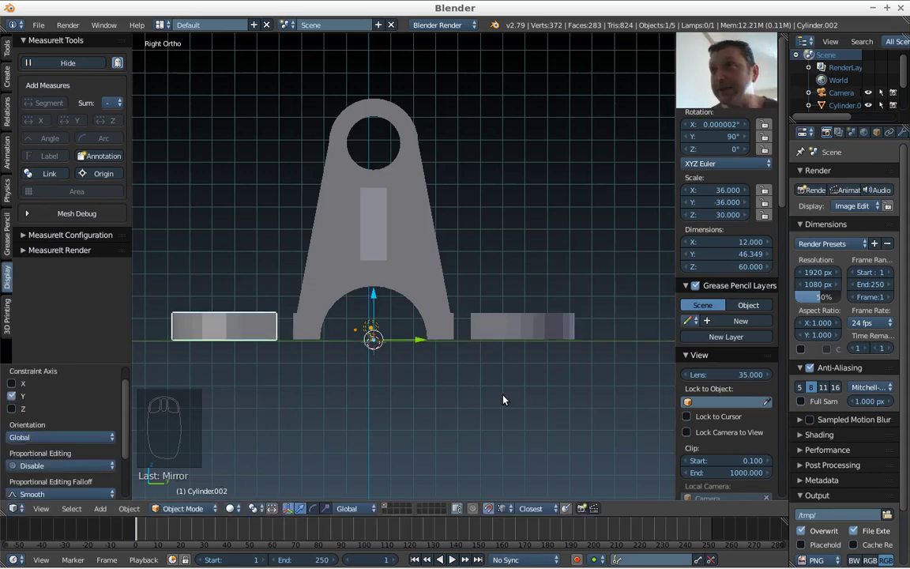
Orbit around the model and select the bracket together with both feet
drag(477, 368, 454, 404)
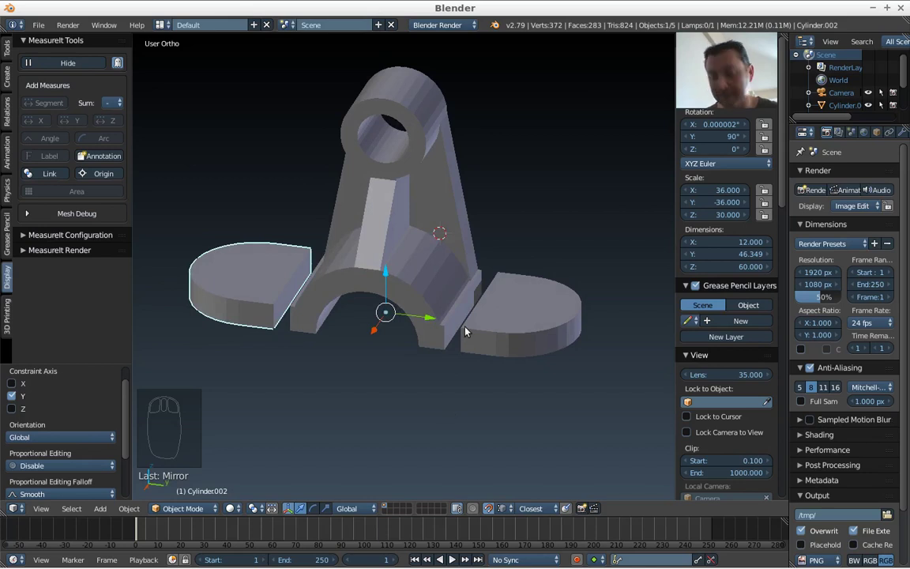
key(KP_7)
drag(385, 327, 315, 282)
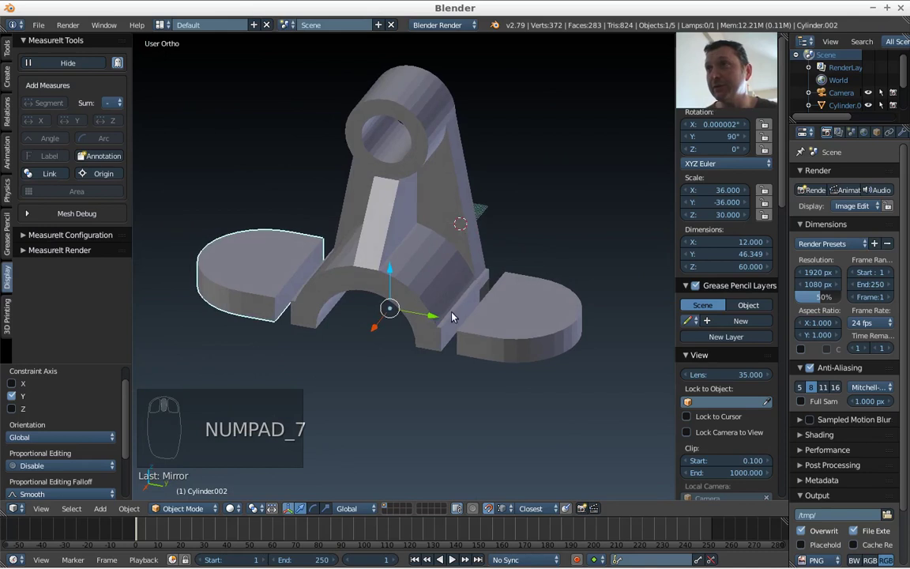
drag(424, 218, 491, 333)
drag(521, 327, 433, 255)
Join the bracket and both feet with Ctrl+J and prepare the merged mesh's selection in Edit Mode
key(ctrl+j)
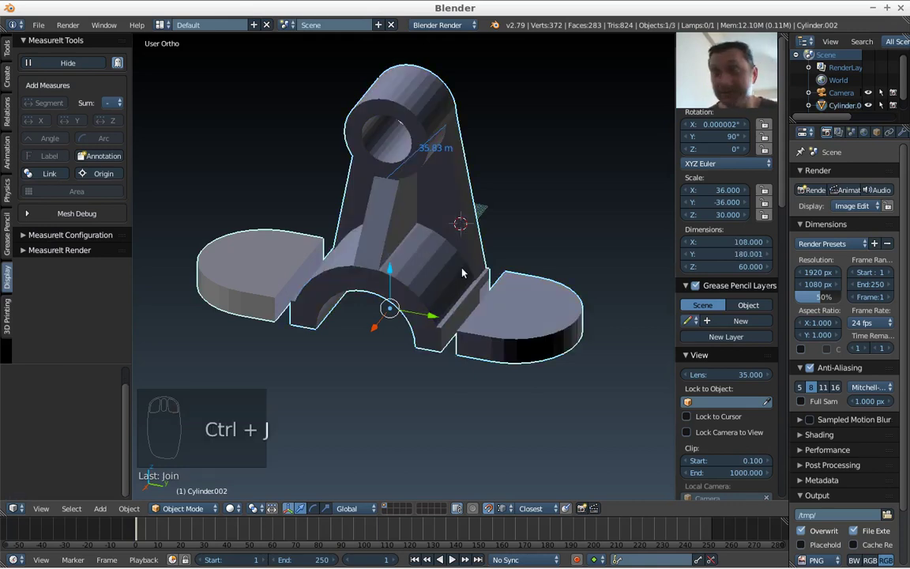
key(Tab)
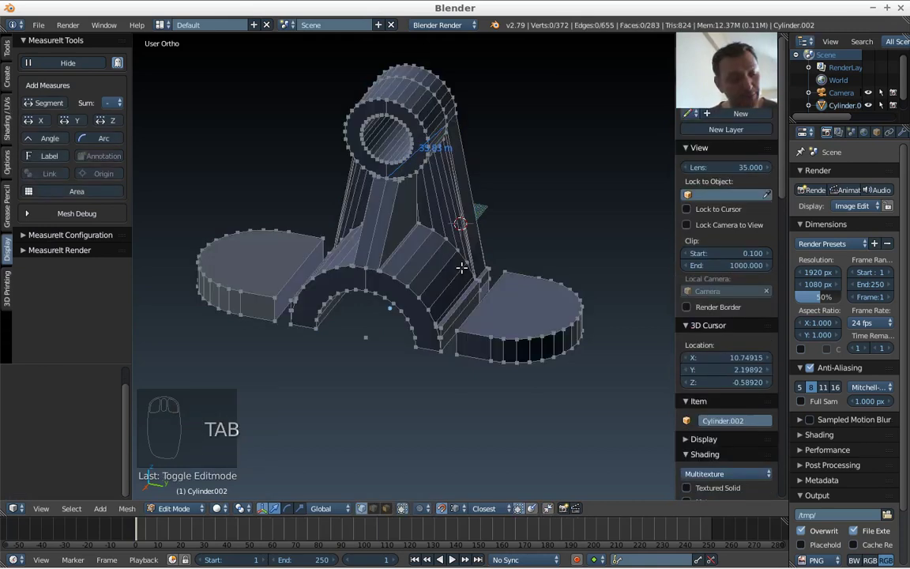
key(a)
key(w)
key(w)
key(ctrl+n)
key(Tab)
Extrude the foot's flat inner face toward the bracket
middle_click(469, 303)
scroll(up, 3)
drag(500, 350, 401, 279)
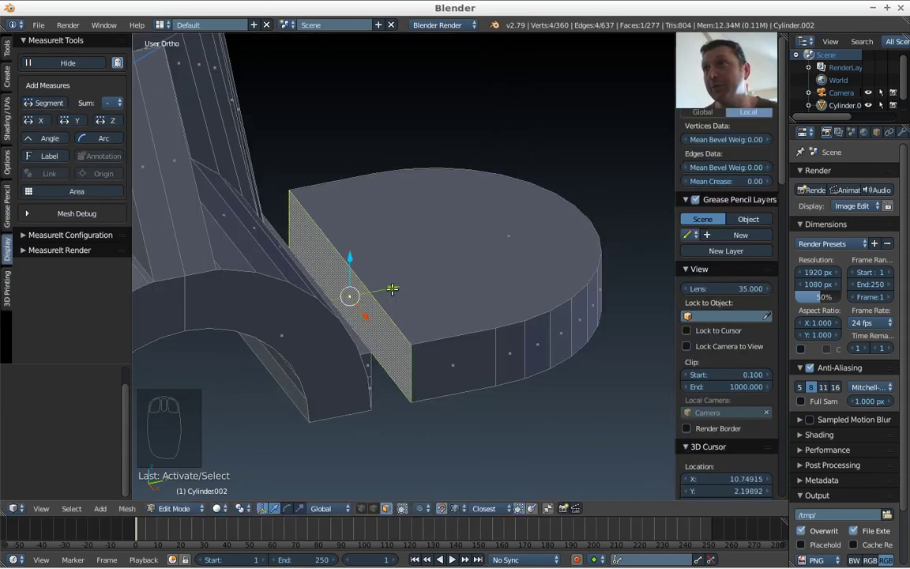
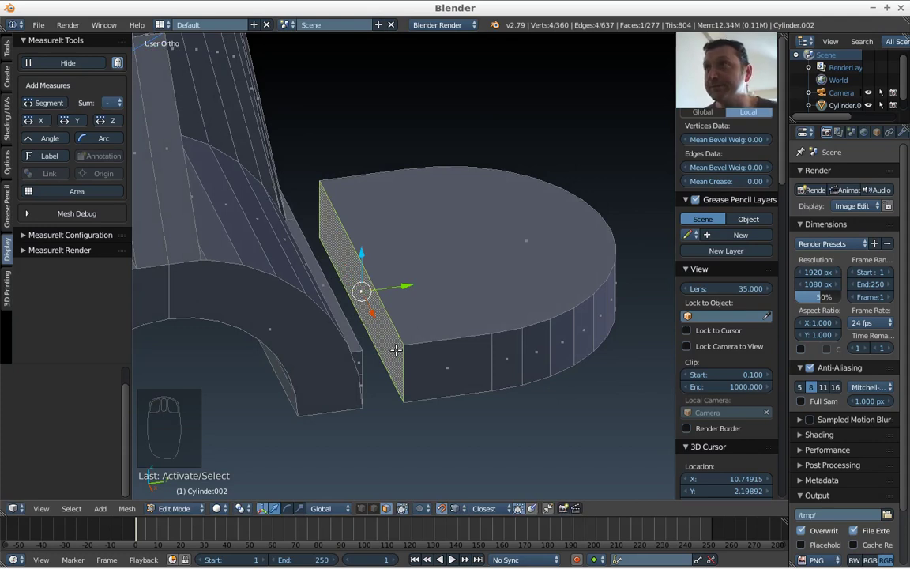
key(e)
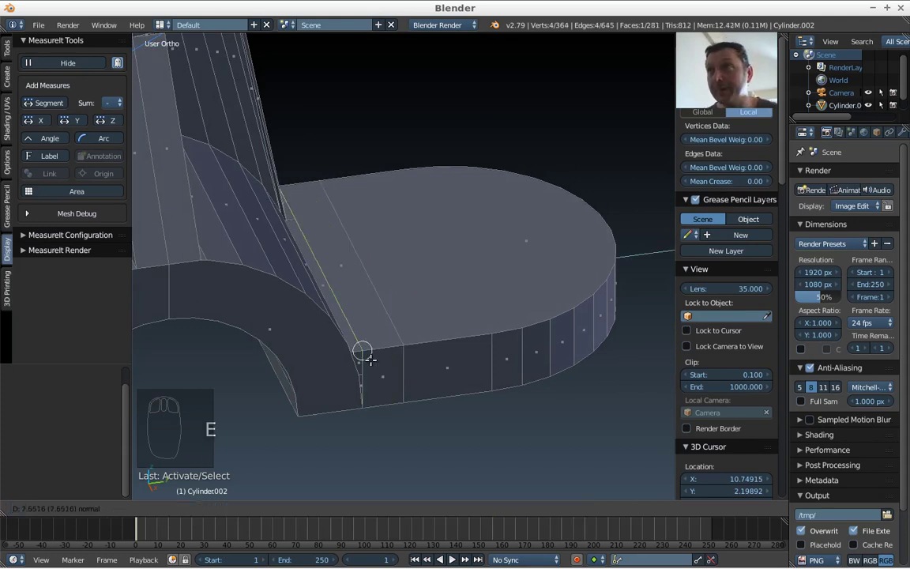
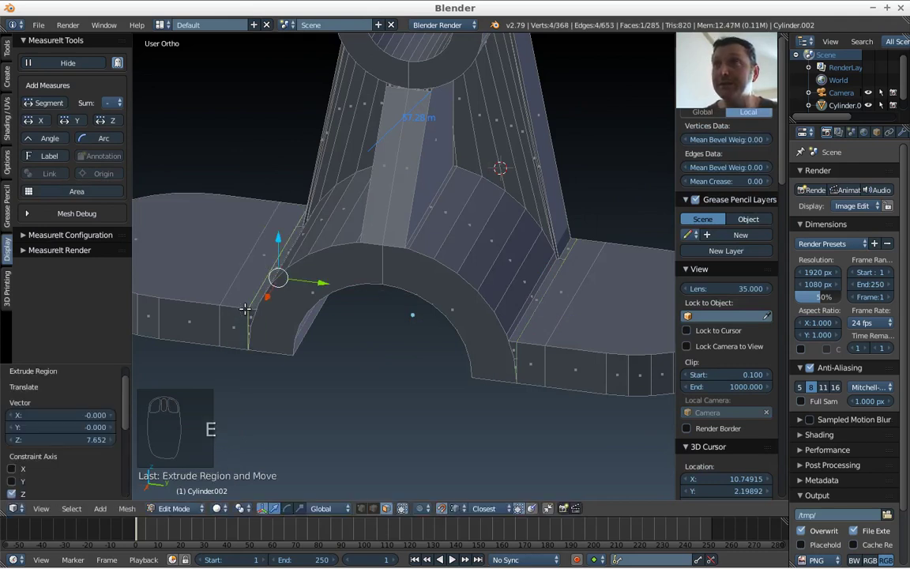
key(Tab)
Back in object mode, settle on a top-down view of the whole bracket
drag(297, 305, 329, 353)
key(KP_7)
scroll(down, 3)
drag(367, 314, 395, 272)
scroll(up, 3)
drag(394, 274, 400, 308)
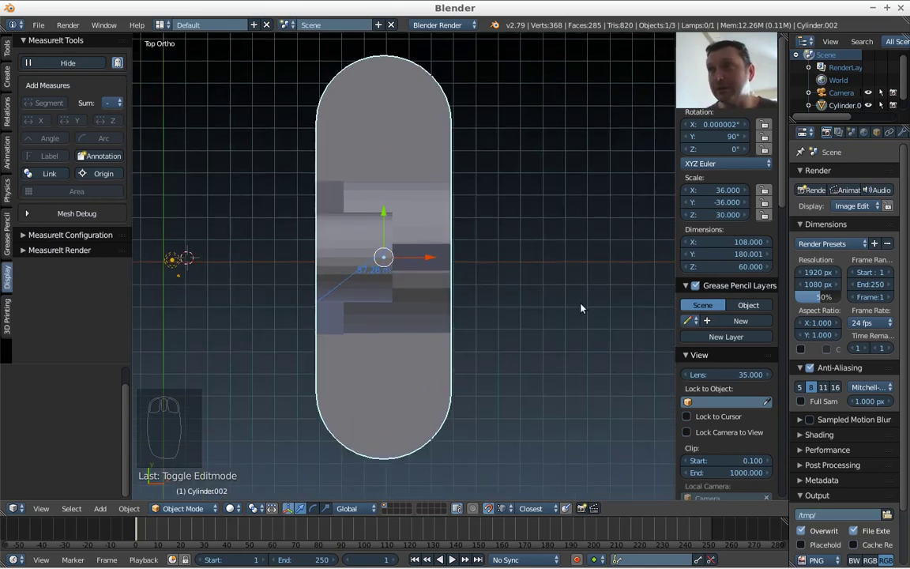
Size the new hole cylinder to 24 × 24 across and 20 tall in the sidebar
drag(788, 174, 786, 402)
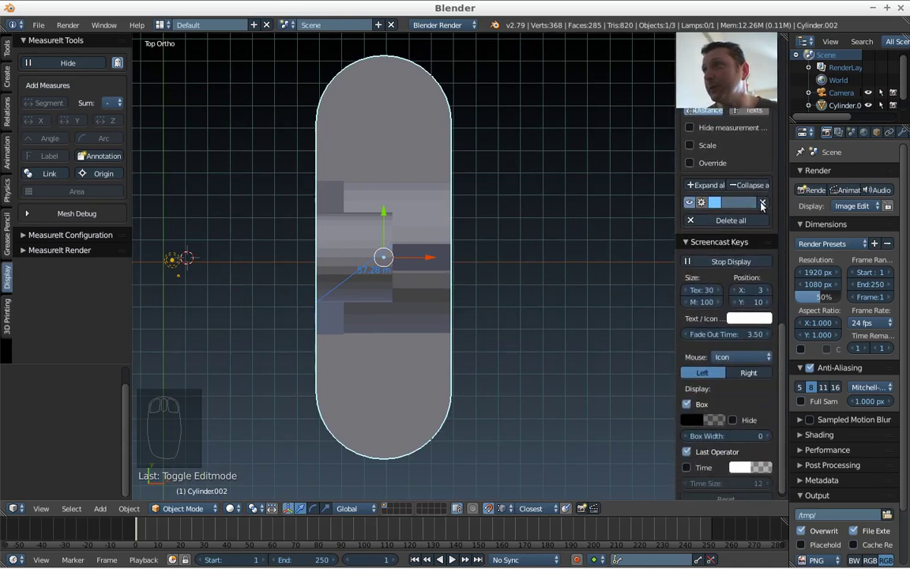
drag(767, 208, 111, 509)
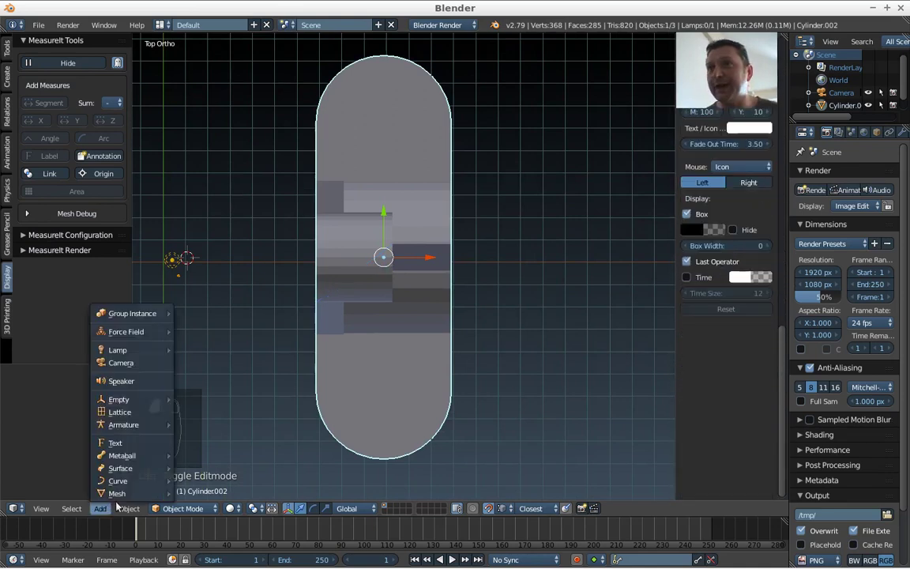
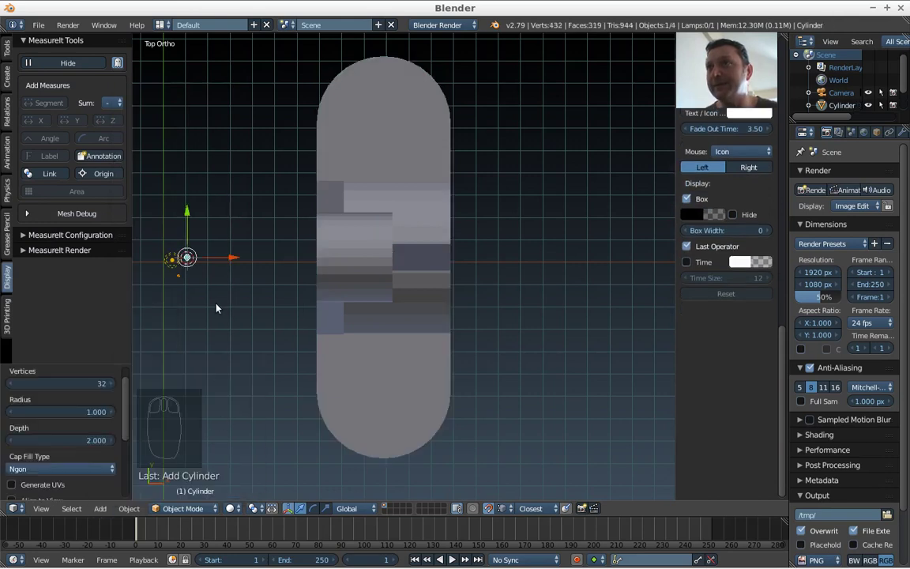
click(785, 358)
click(788, 128)
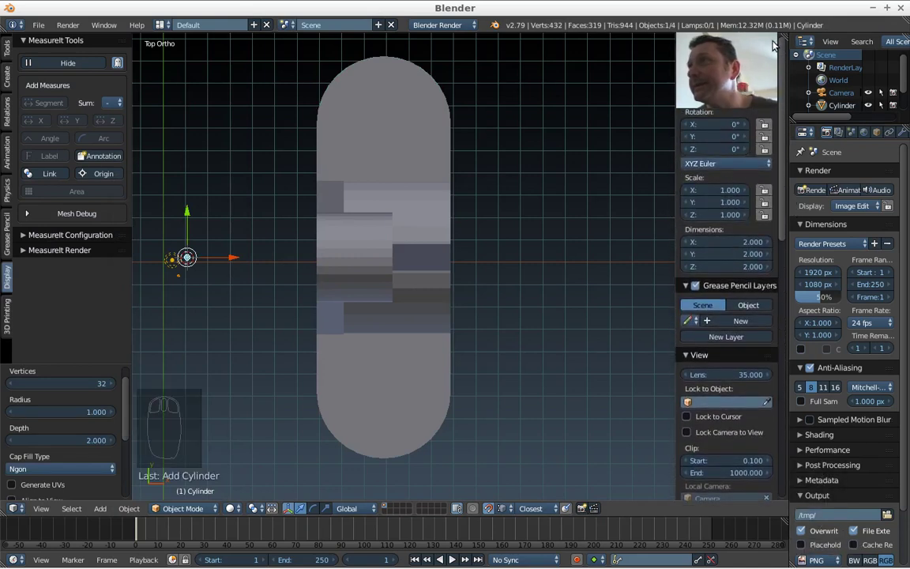
drag(738, 242, 737, 242)
drag(719, 253, 718, 254)
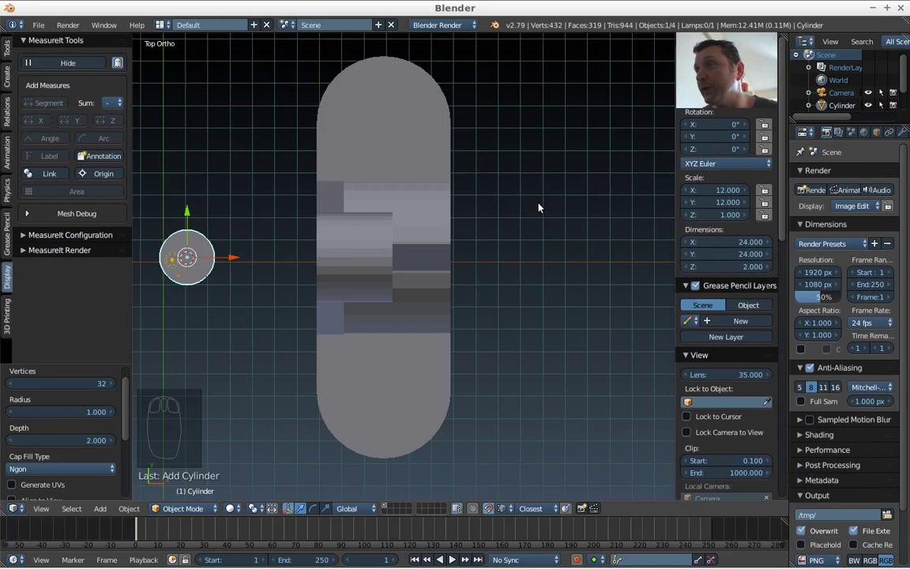
drag(726, 269, 727, 270)
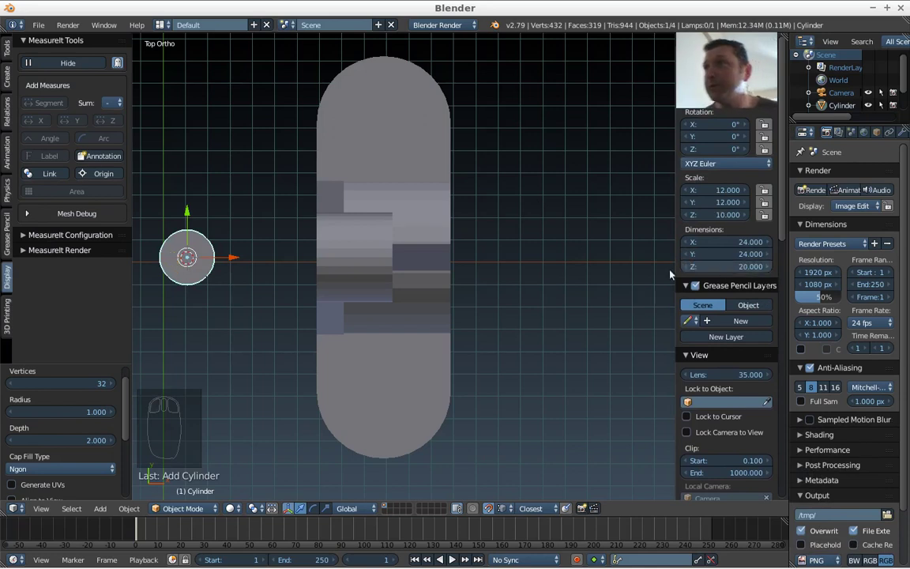
Slide the cylinder along X toward the bracket and raise it above the bracket
drag(238, 258, 332, 153)
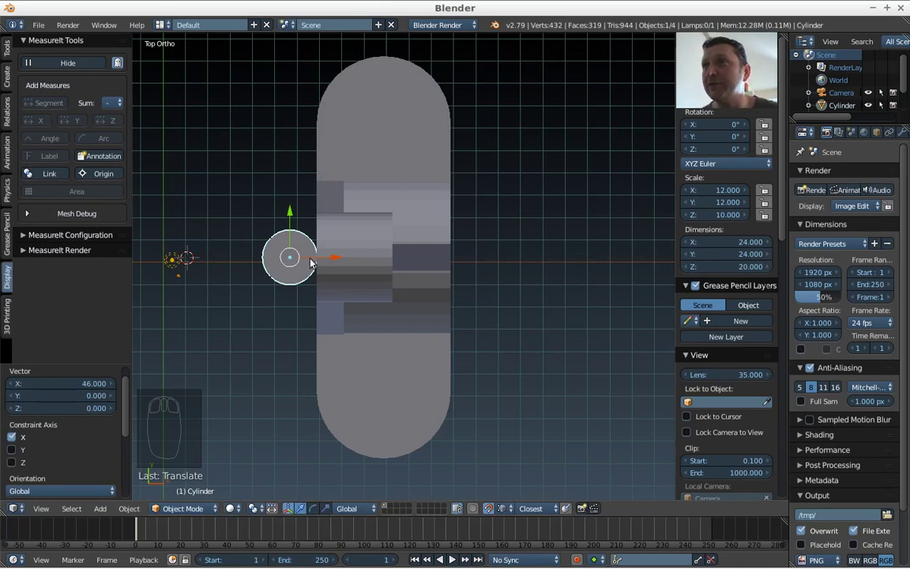
key(g)
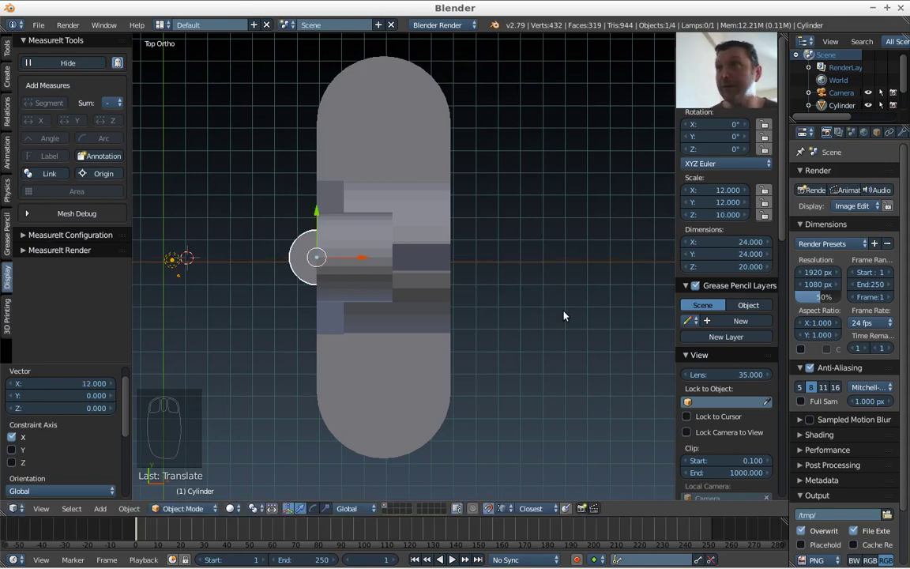
click(322, 213)
middle_click(338, 447)
drag(359, 93, 384, 561)
click(346, 57)
click(405, 432)
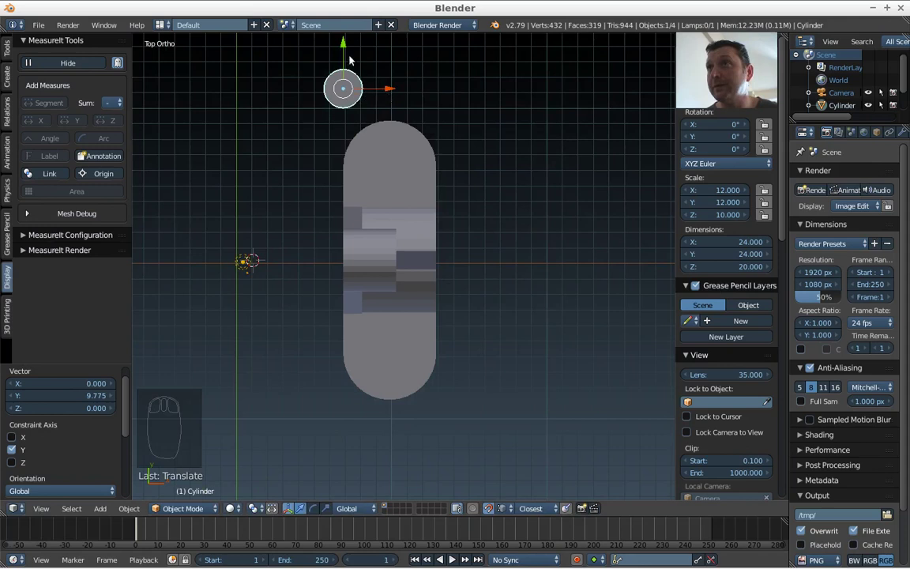
drag(347, 55, 394, 122)
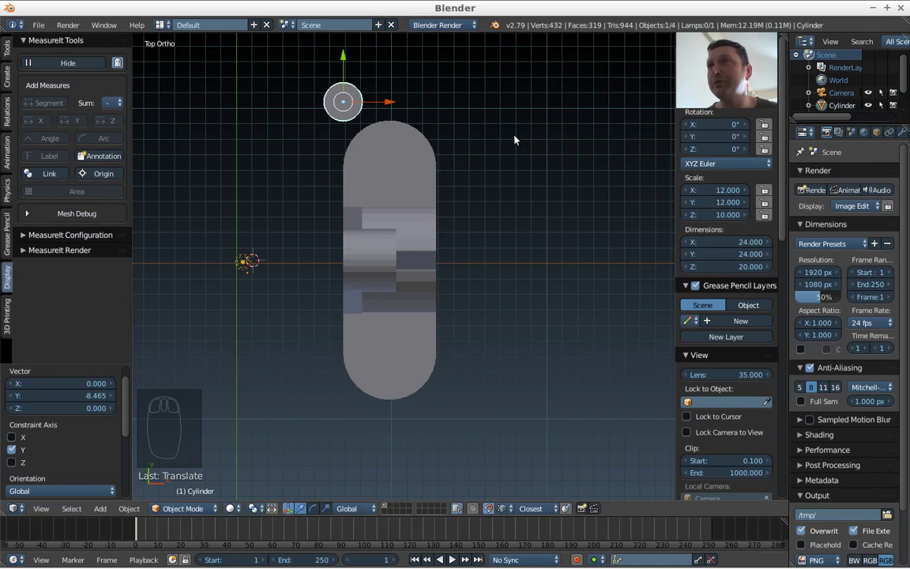
Move the cylinder onto the bracket's centreline and drop it to the rounded foot's centre, orbiting to check
key(g)
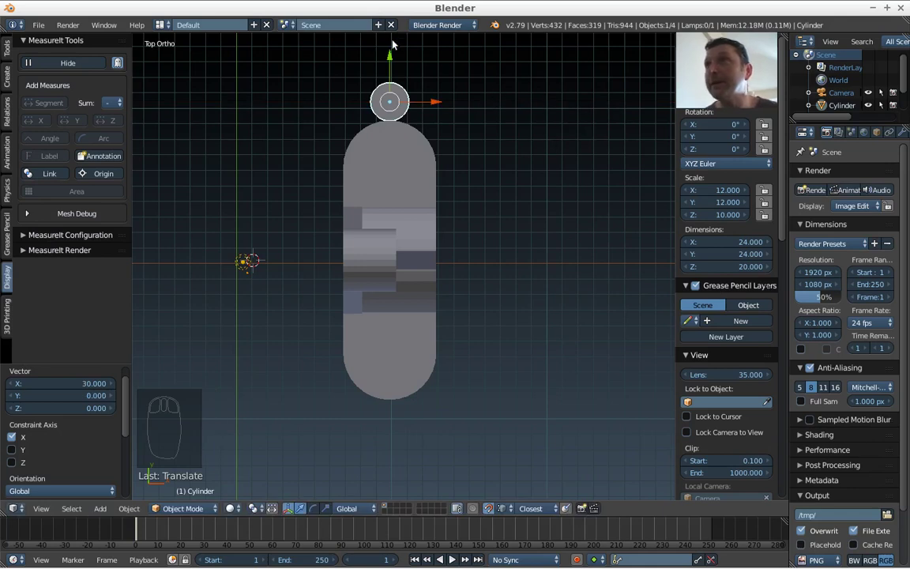
drag(394, 62, 395, 128)
click(396, 130)
drag(396, 130, 521, 118)
key(g)
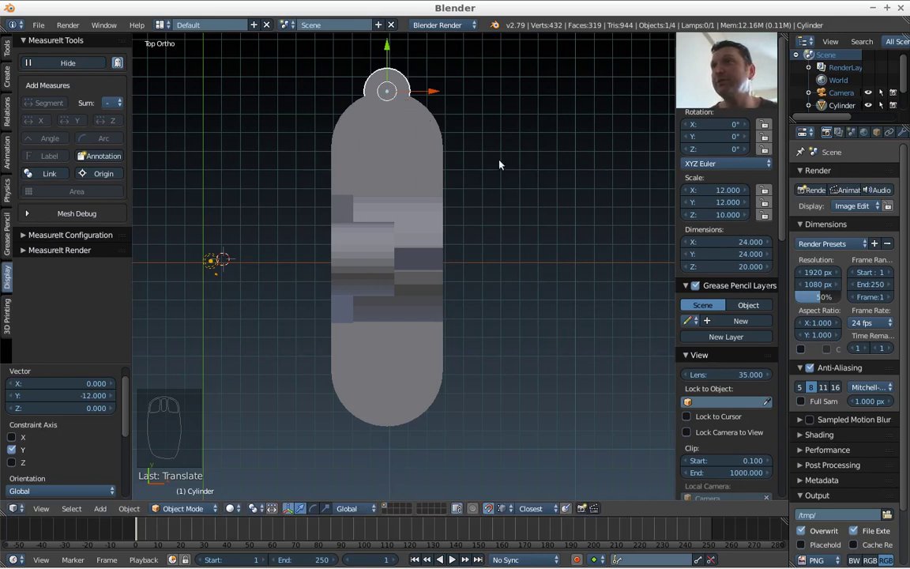
key(g)
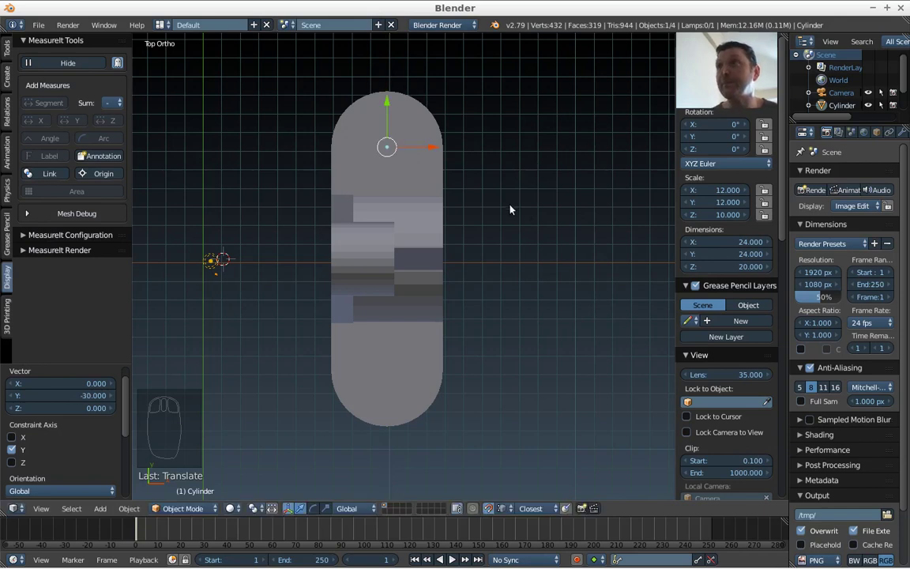
drag(329, 256, 508, 272)
drag(509, 272, 520, 350)
drag(520, 350, 537, 354)
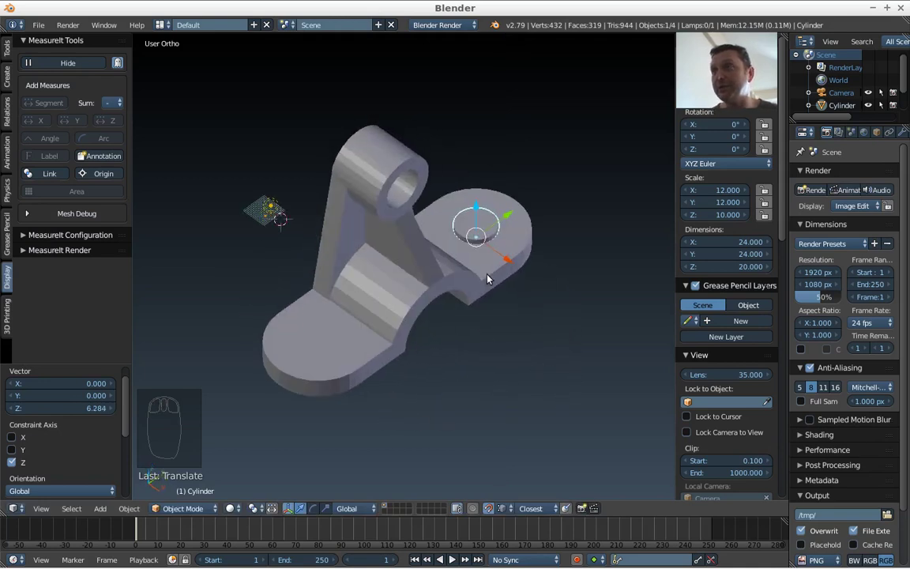
Duplicate the hole cylinder and move the copy along Y onto the other foot
drag(508, 314, 528, 188)
key(KP_7)
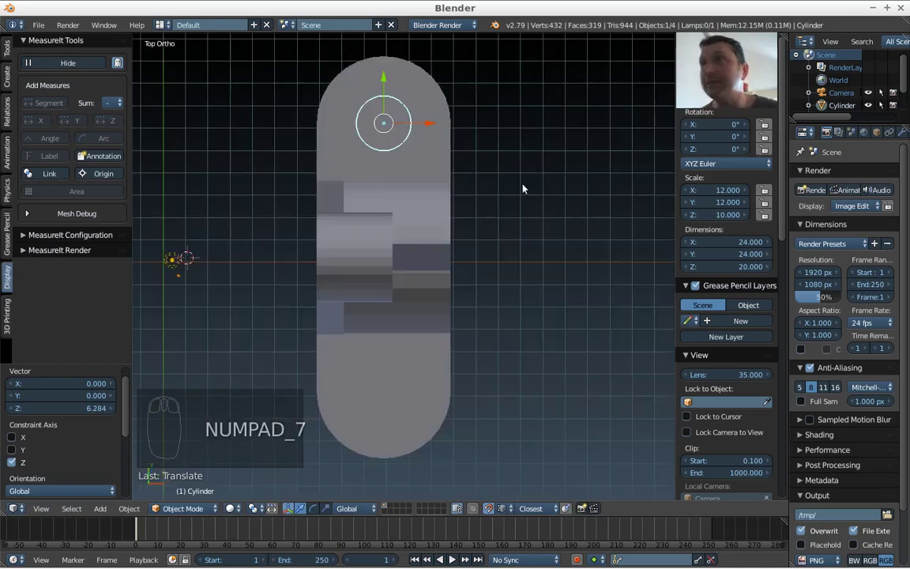
key(shift+d)
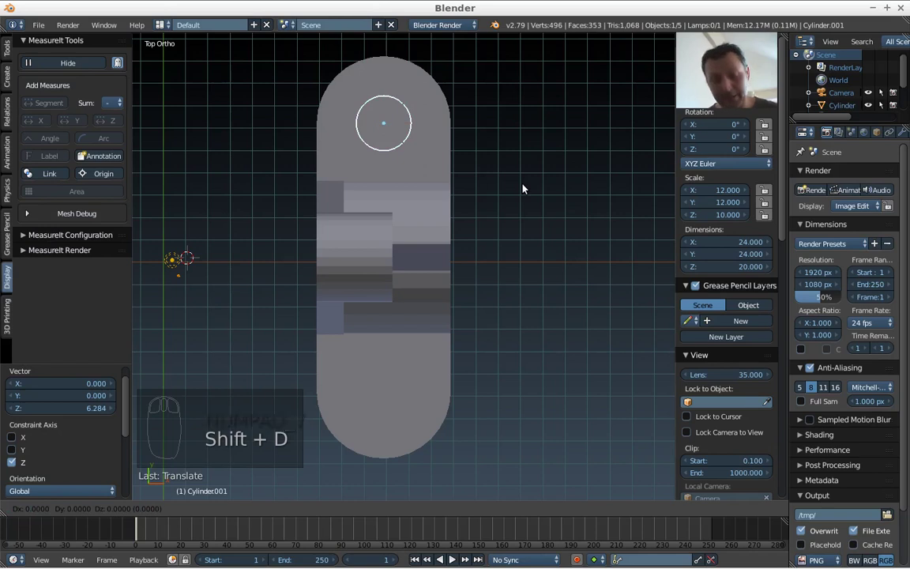
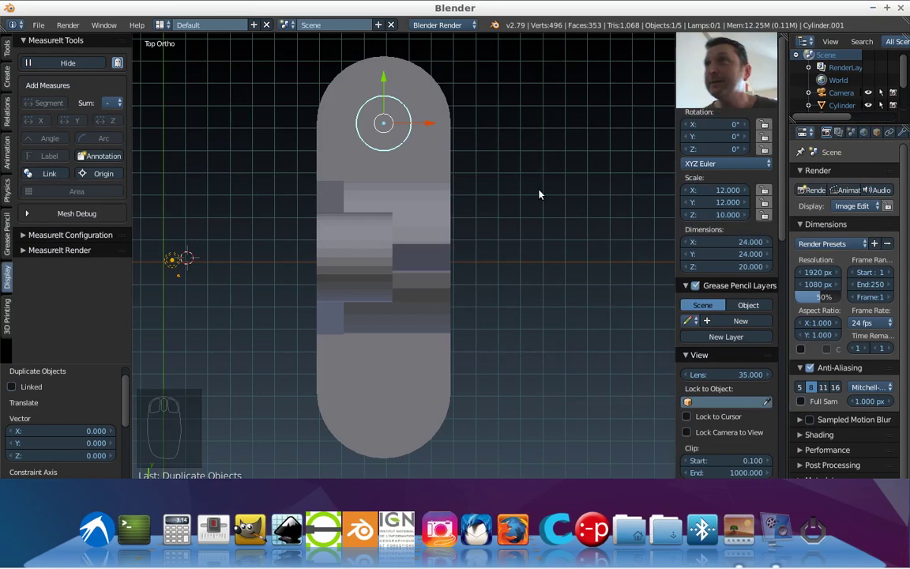
key(g)
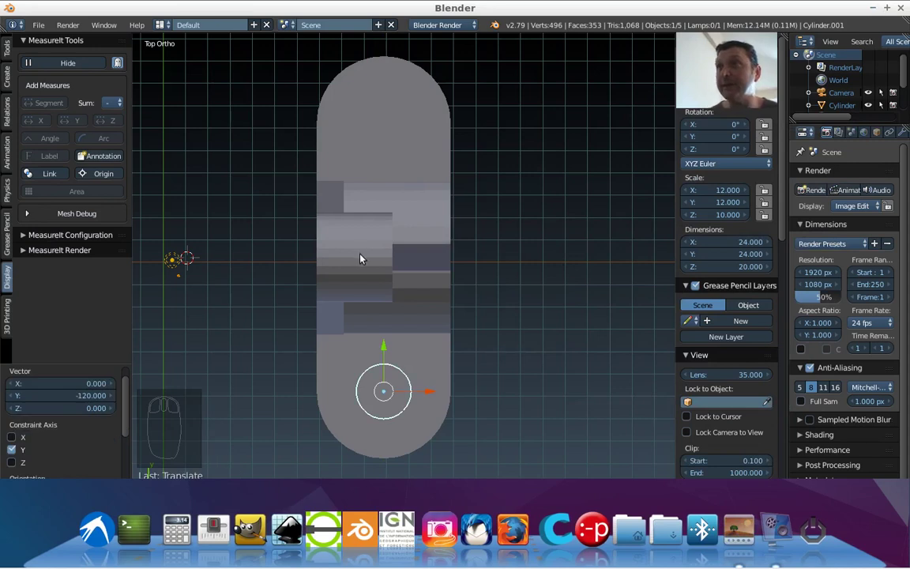
Stretch the cylinder through the foot and select the bracket together with it
drag(403, 302, 478, 233)
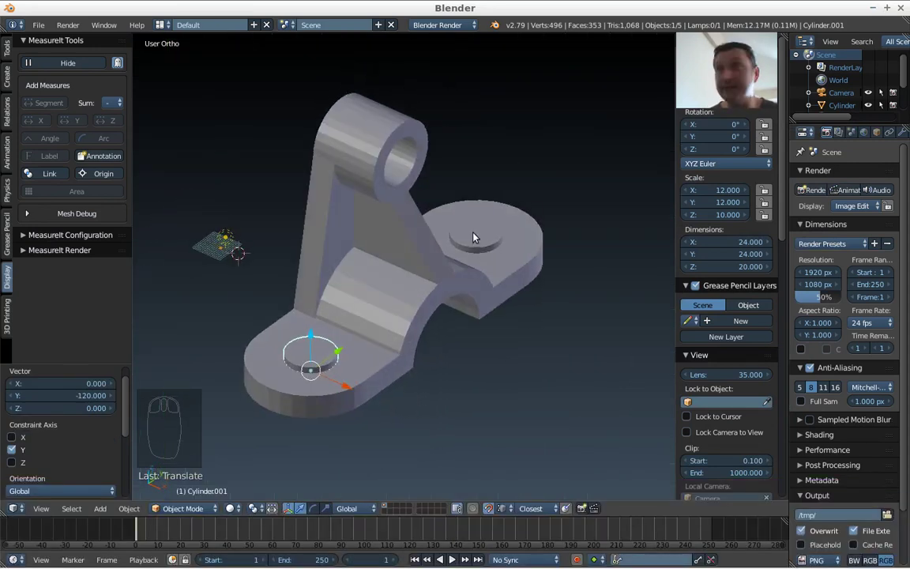
drag(478, 235, 479, 236)
key(ctrl+j)
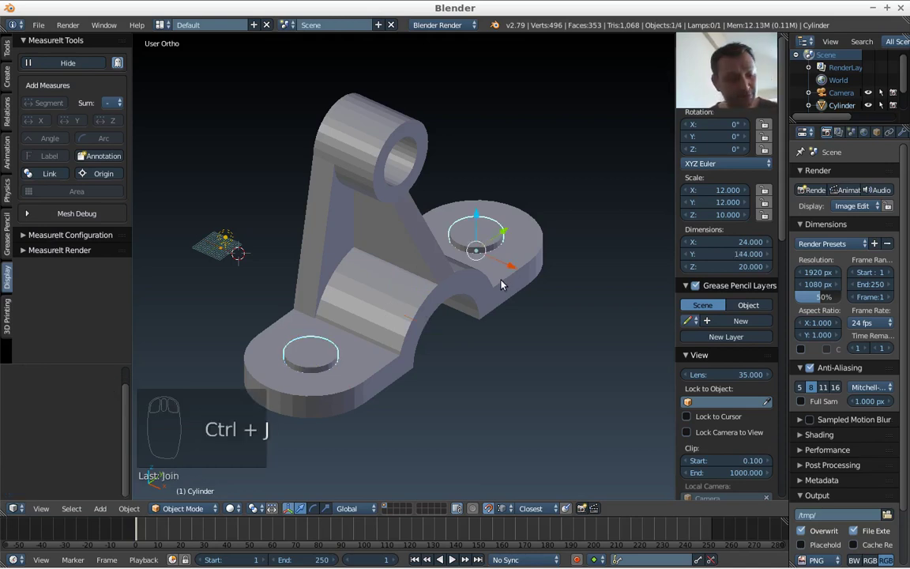
drag(504, 283, 503, 283)
Join the cylinder into the bracket object and recalculate the combined mesh's normals outward
key(ctrl+j)
key(Tab)
key(a)
key(a)
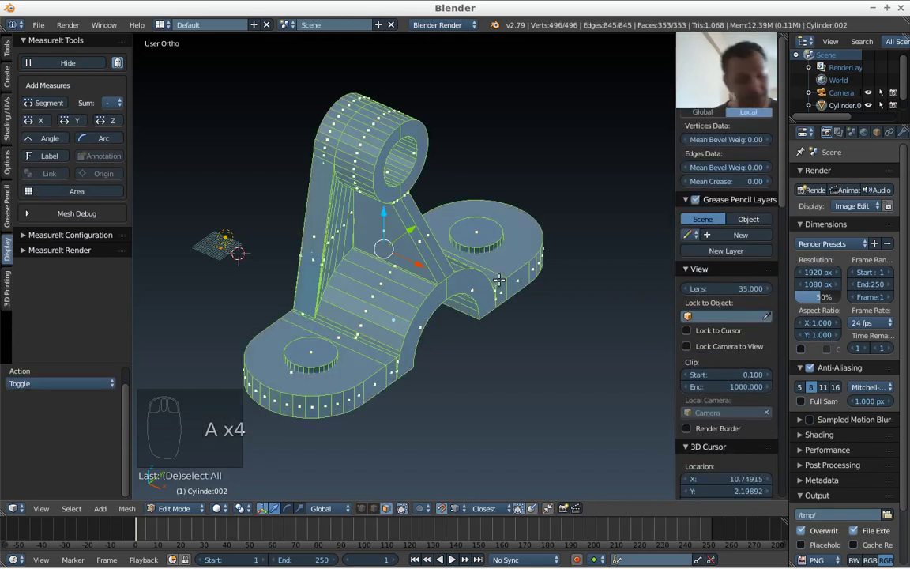
key(ctrl+n)
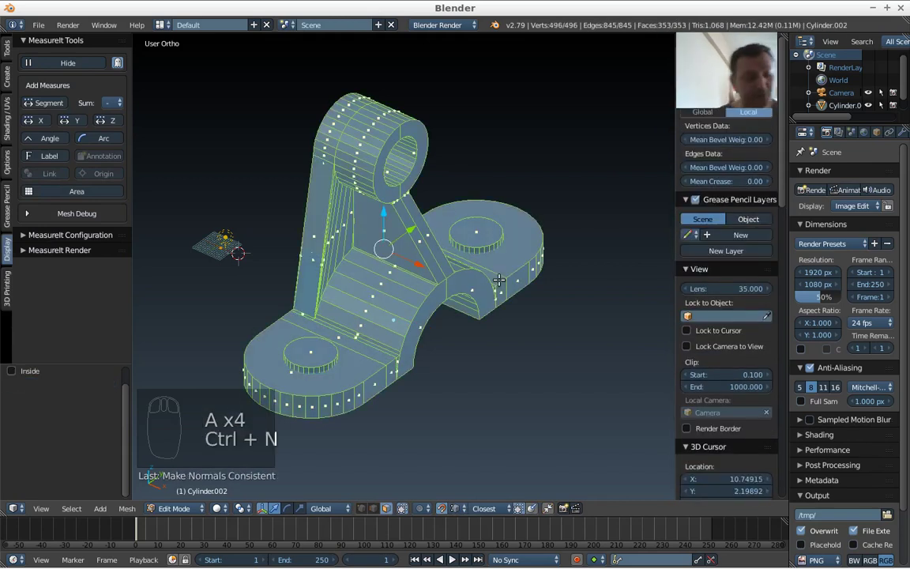
key(Tab)
key(Tab)
Select only the cylinder's linked geometry and search for the Intersect (Boolean) operation
key(a)
key(l)
key(l)
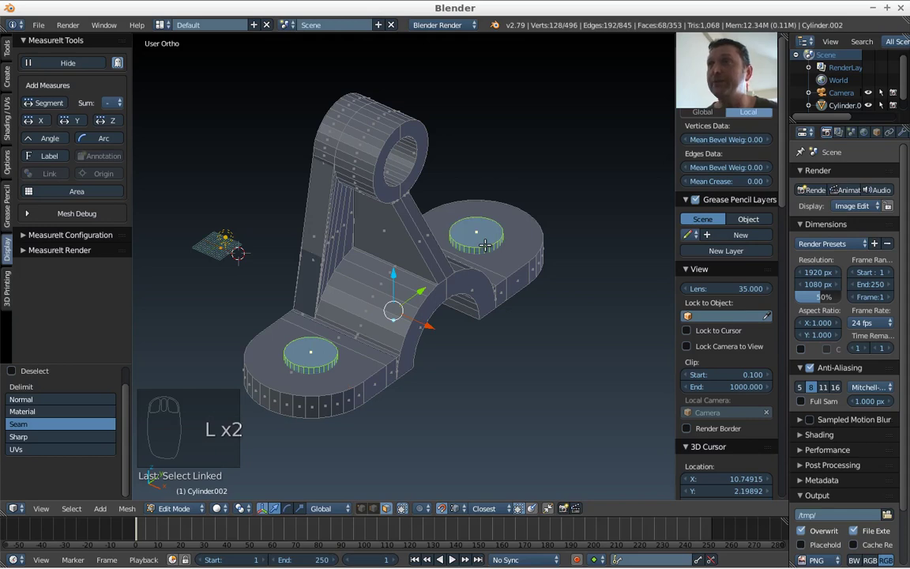
key(space)
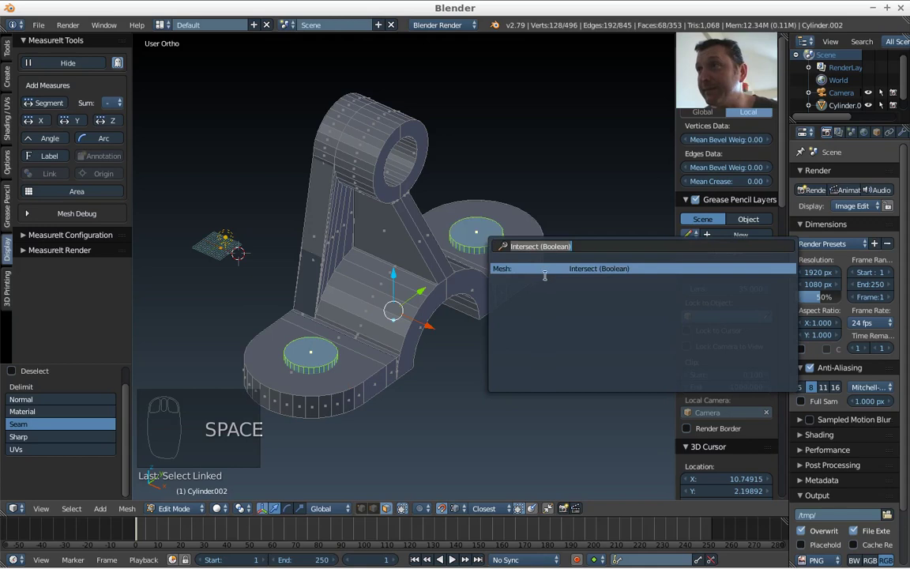
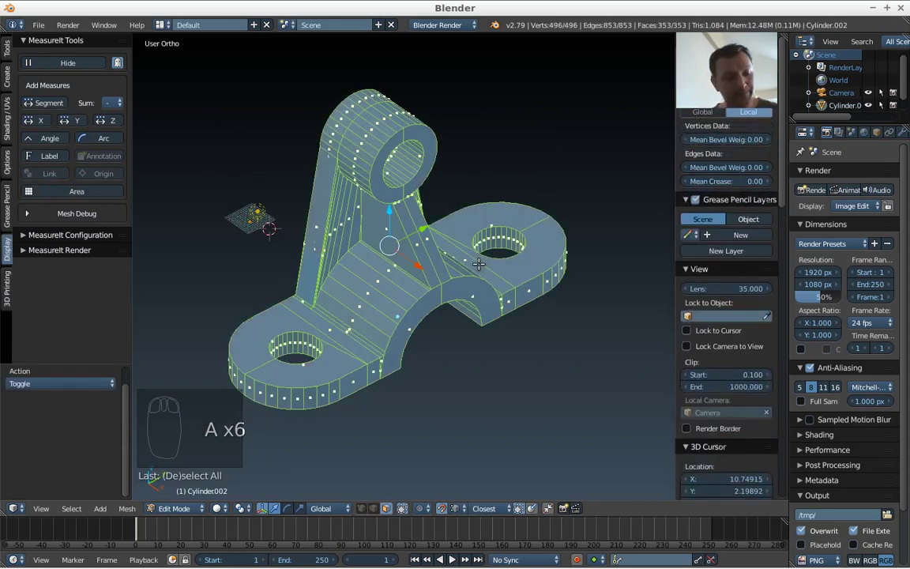
Remove doubles across the whole bracket mesh and return to Object Mode
key(w)
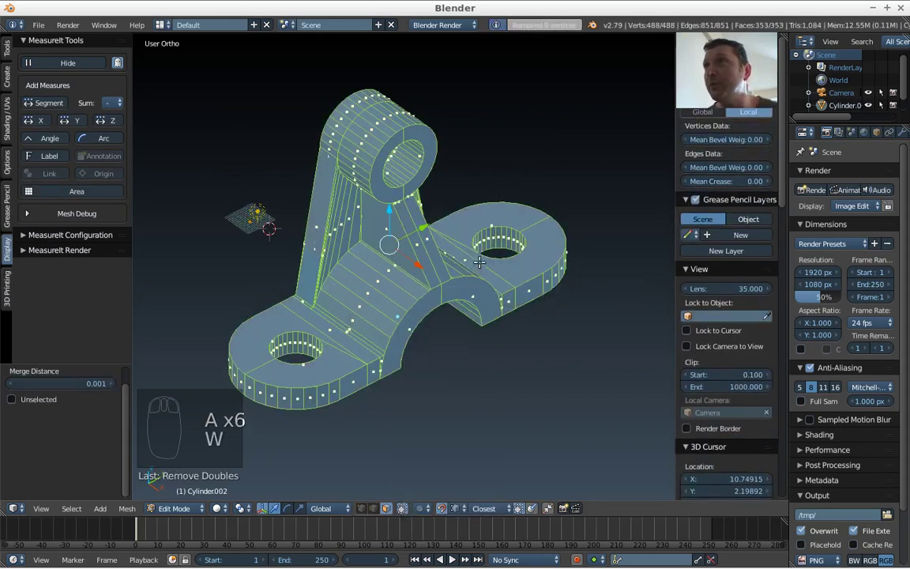
key(a)
key(w)
key(w)
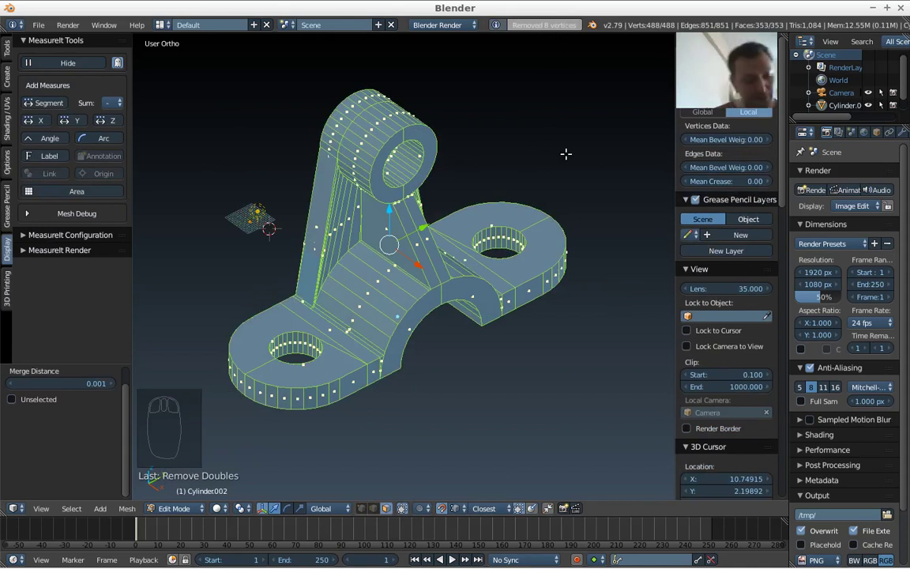
key(ctrl+n)
key(Tab)
Orbit the bracket to inspect the new through-holes in both feet
drag(491, 262, 379, 239)
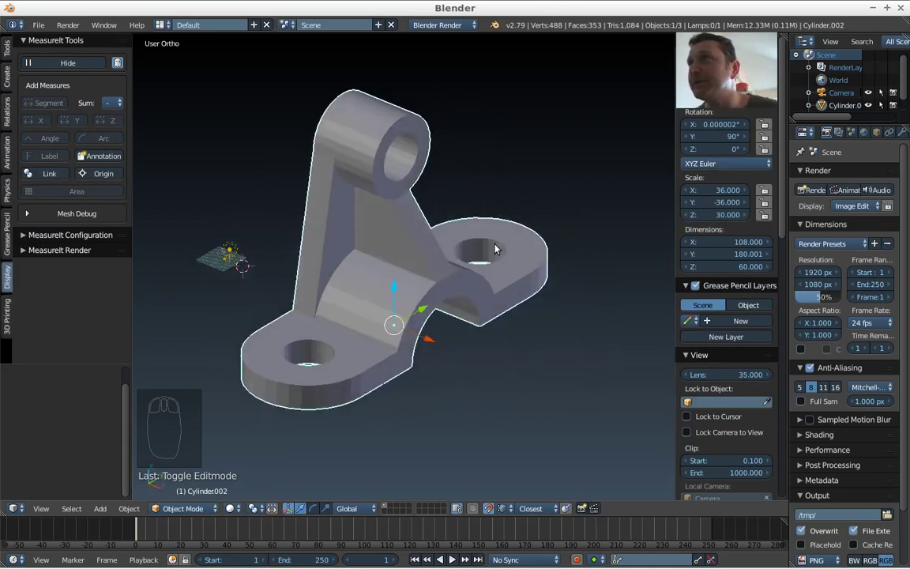
drag(480, 275, 243, 229)
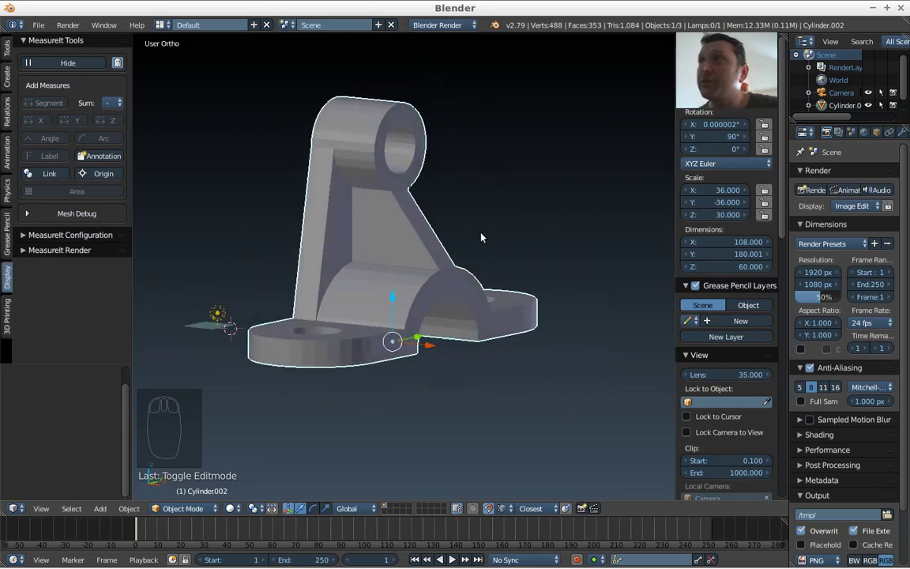
drag(452, 270, 608, 261)
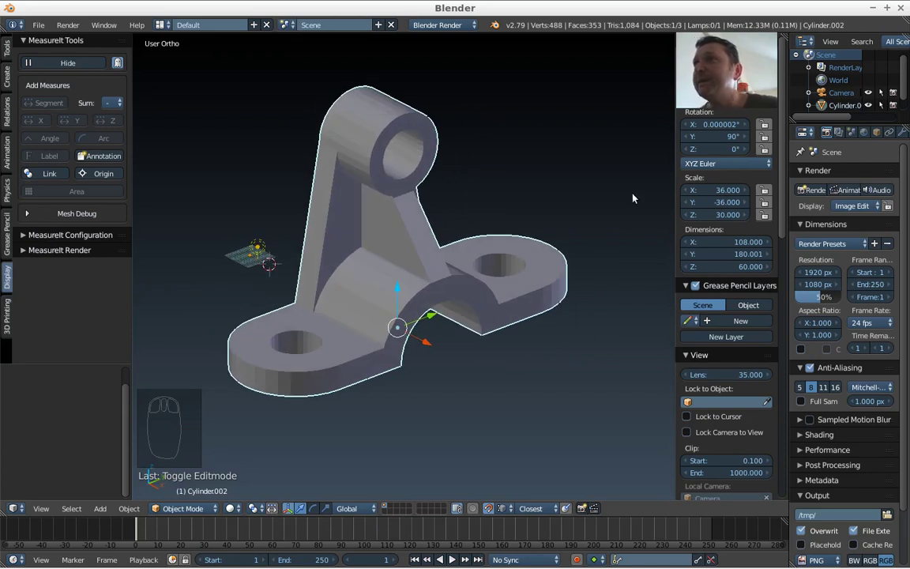